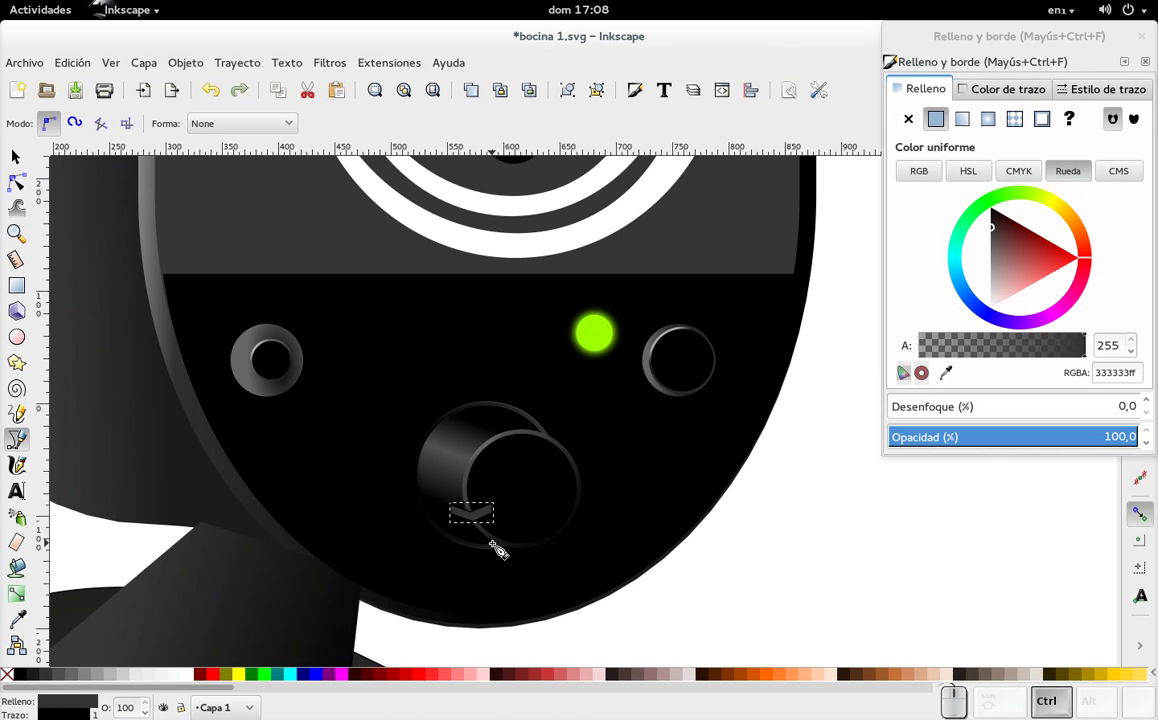
- Select the chevron path below the knob and duplicate it with Ctrl+D
scroll(up, 3)
scroll(up, 3)
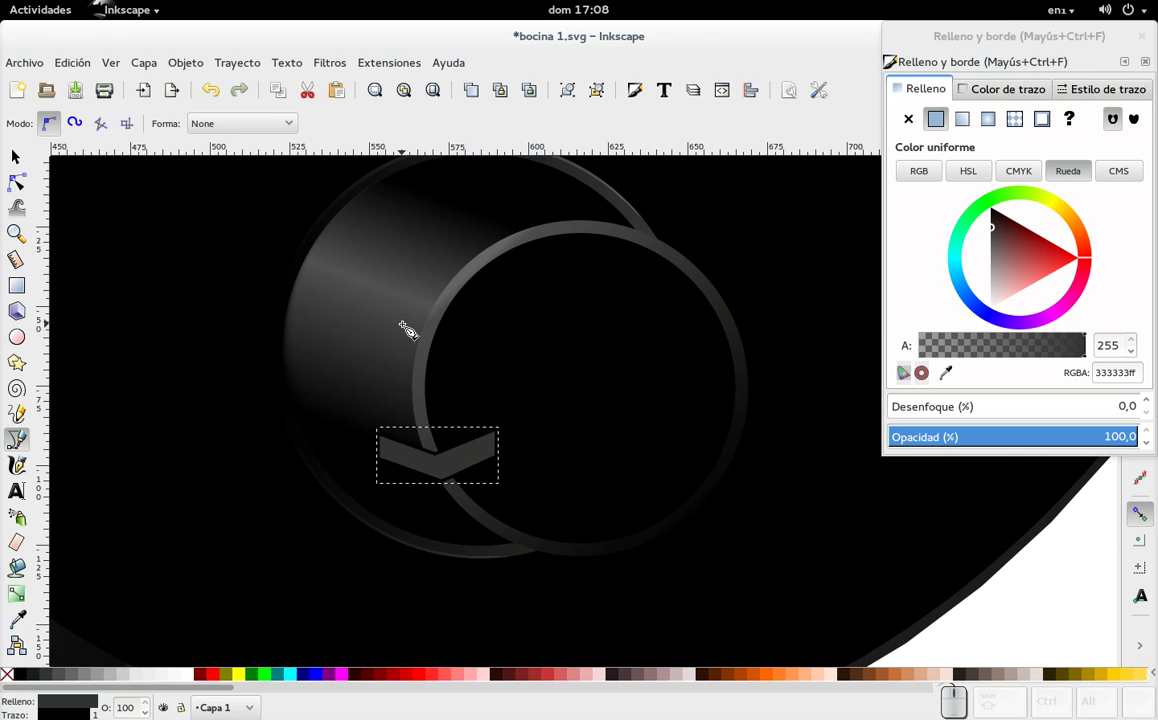
scroll(down, 3)
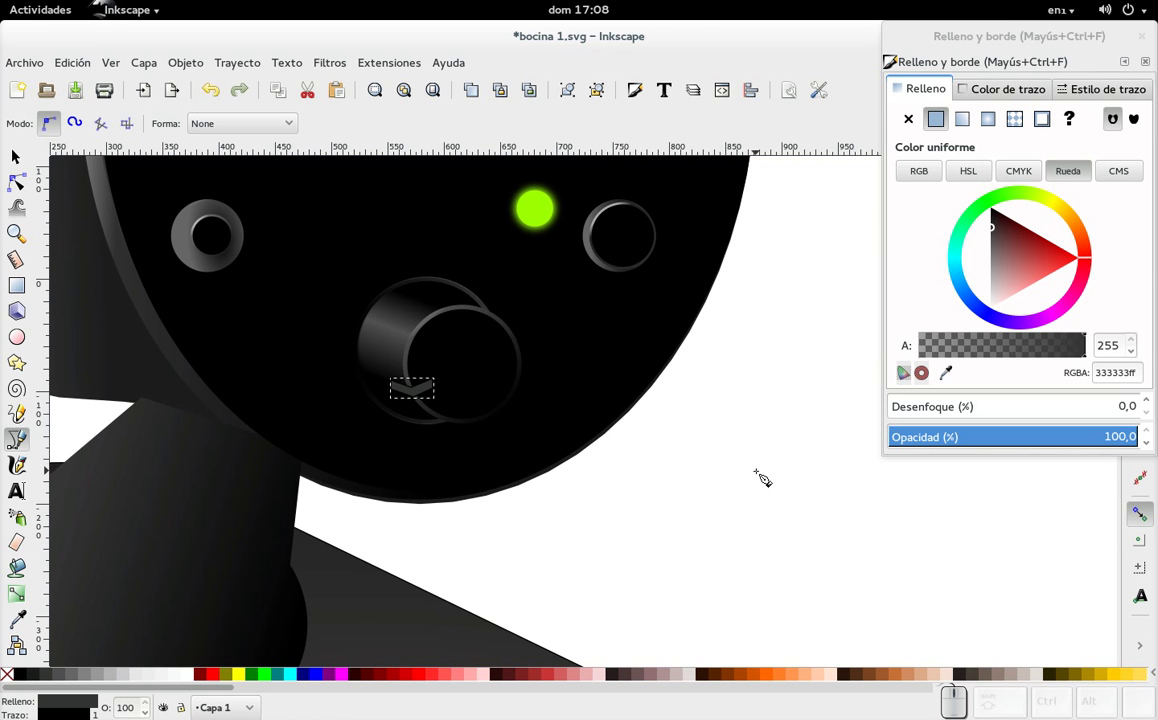
scroll(up, 3)
click(30, 164)
key(ctrl+d)
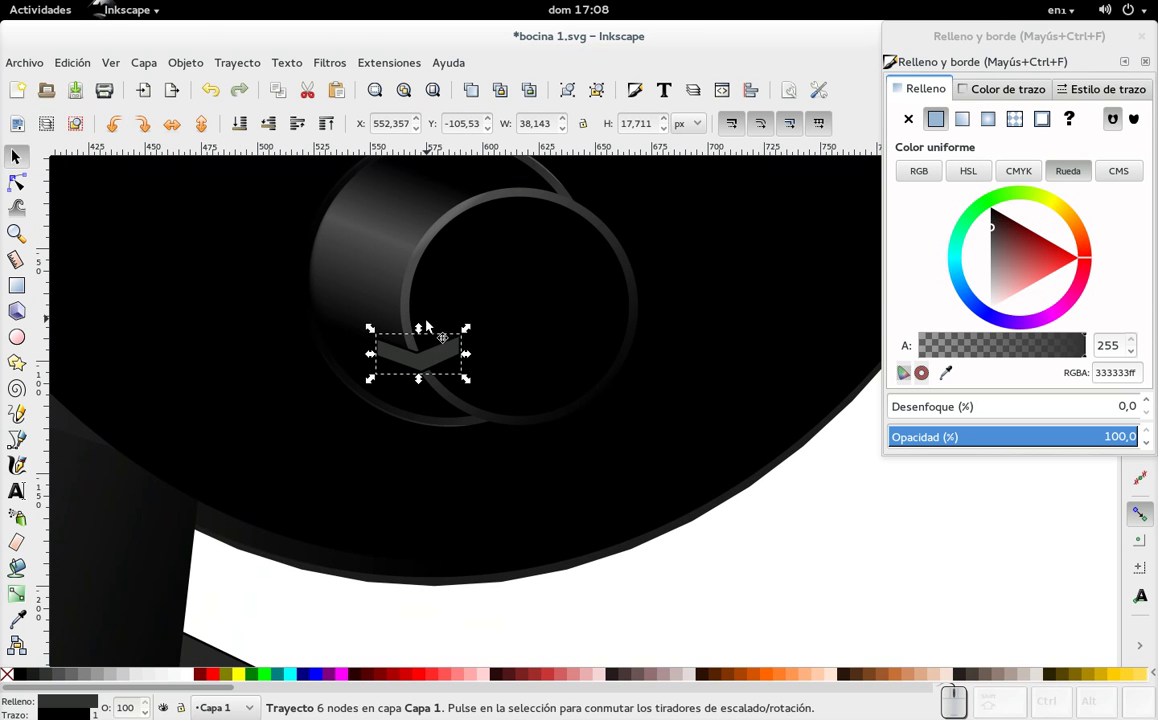
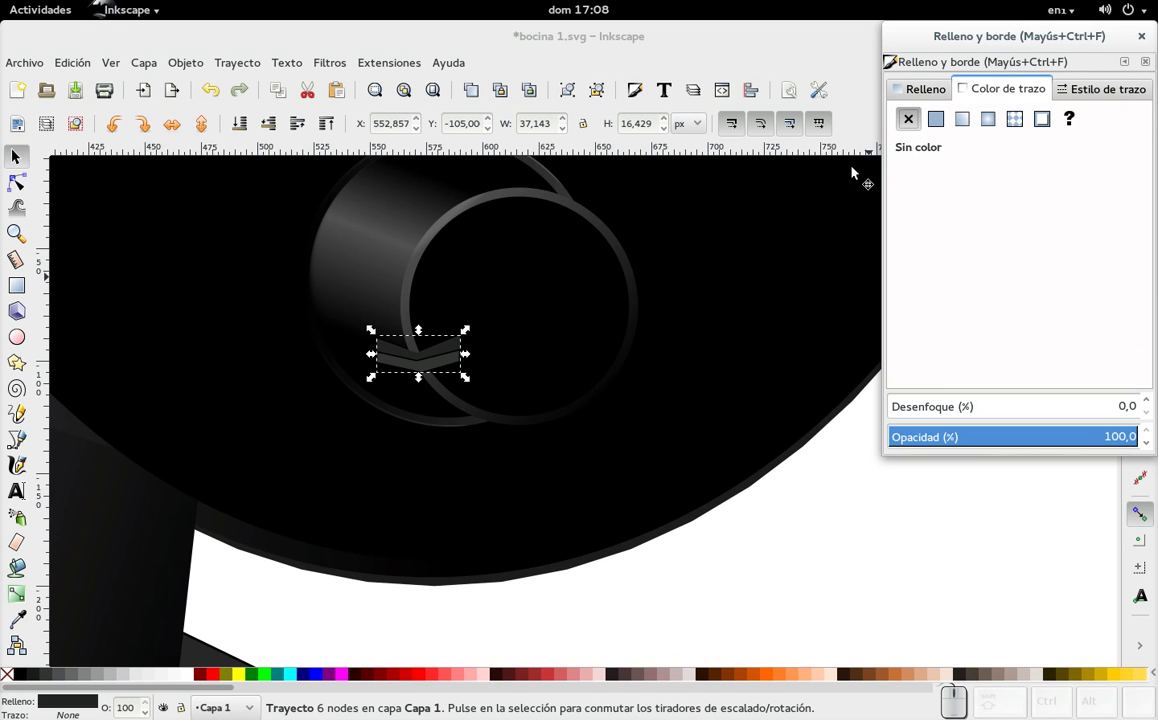
- Flatten the chevron and give its outline a linear gradient
click(446, 368)
click(915, 122)
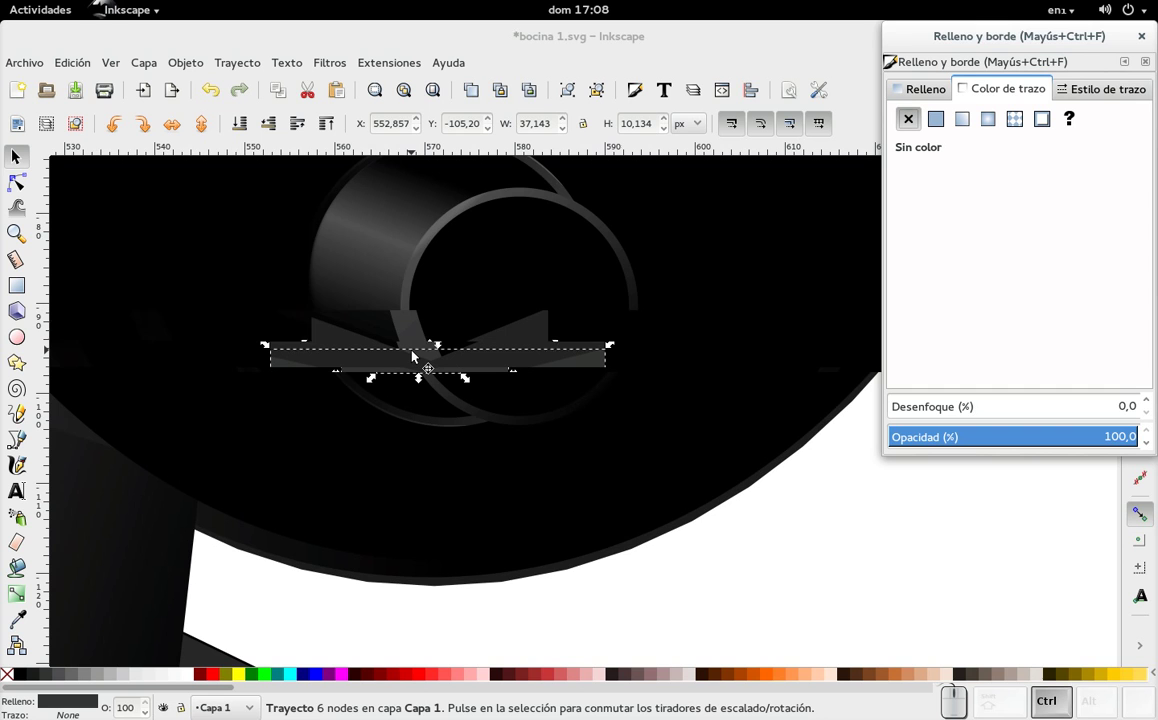
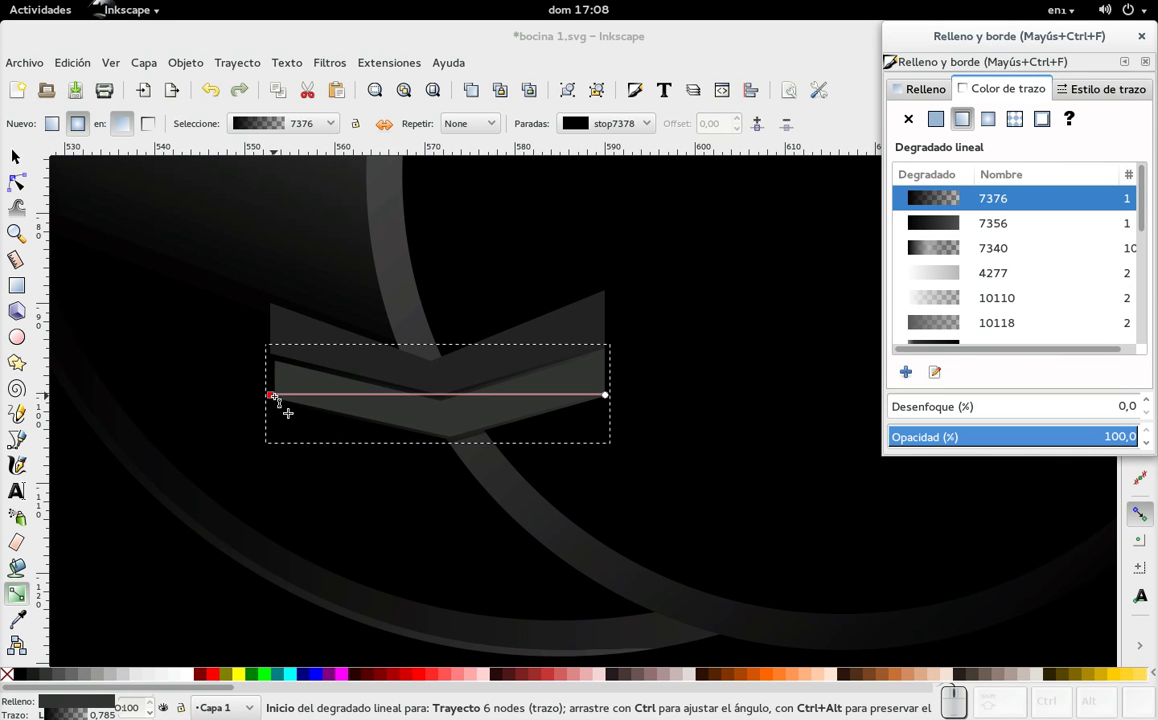
- Remove the chevron's stroke gradient and drag a vertical gradient across its fill
click(922, 113)
click(924, 95)
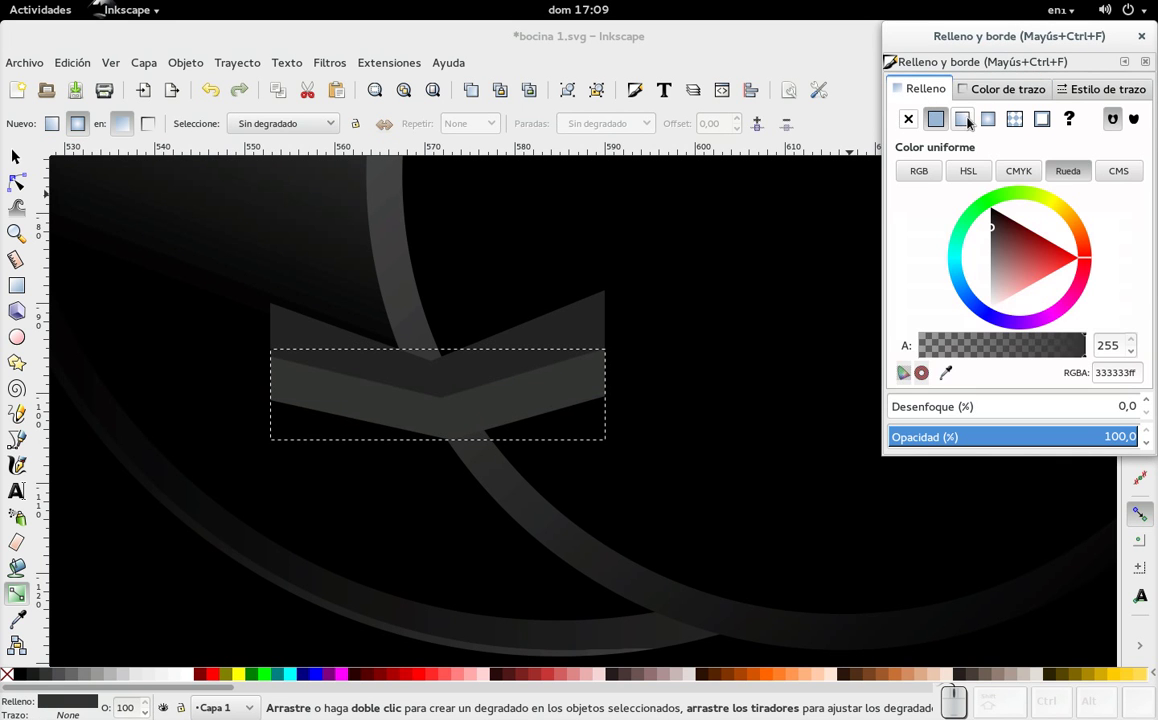
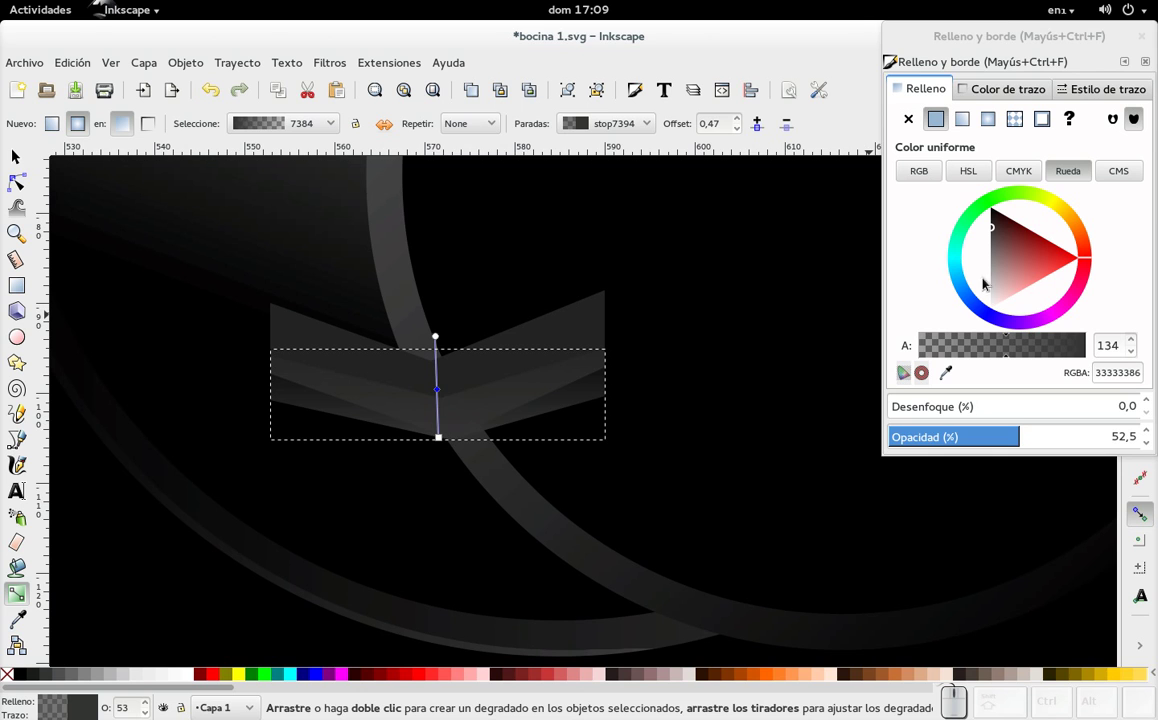
drag(1013, 354, 1091, 336)
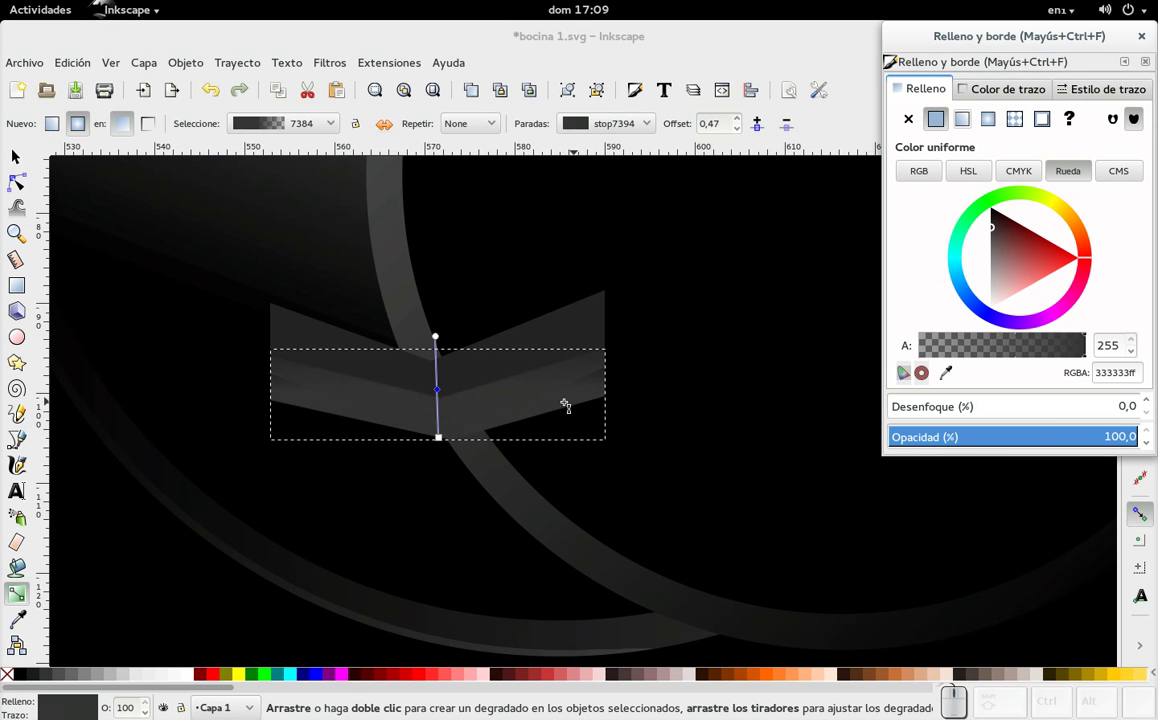
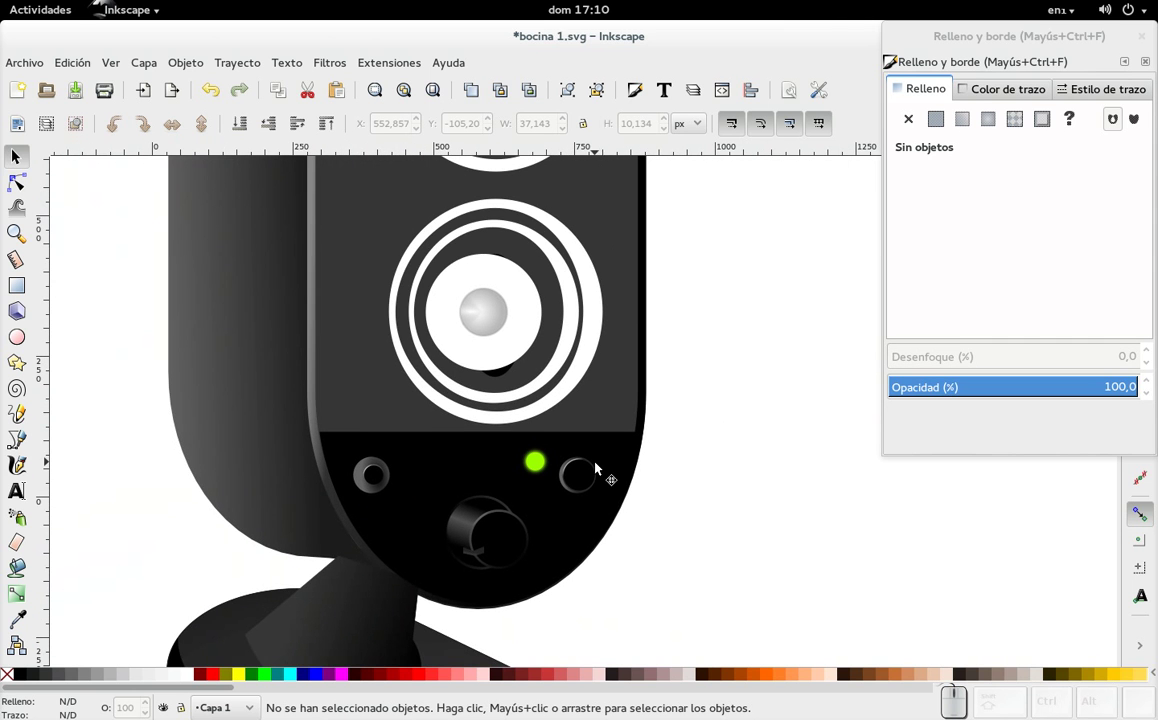
- Pan and zoom to bring both speaker drivers into view
middle_click(509, 350)
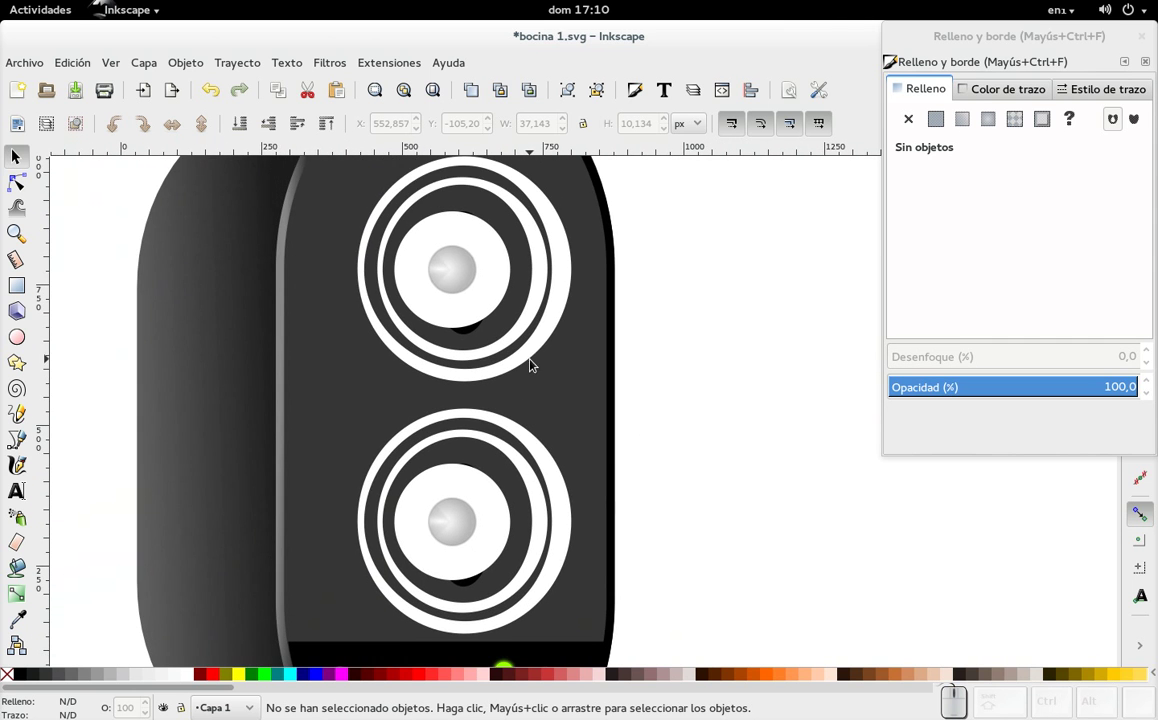
scroll(down, 3)
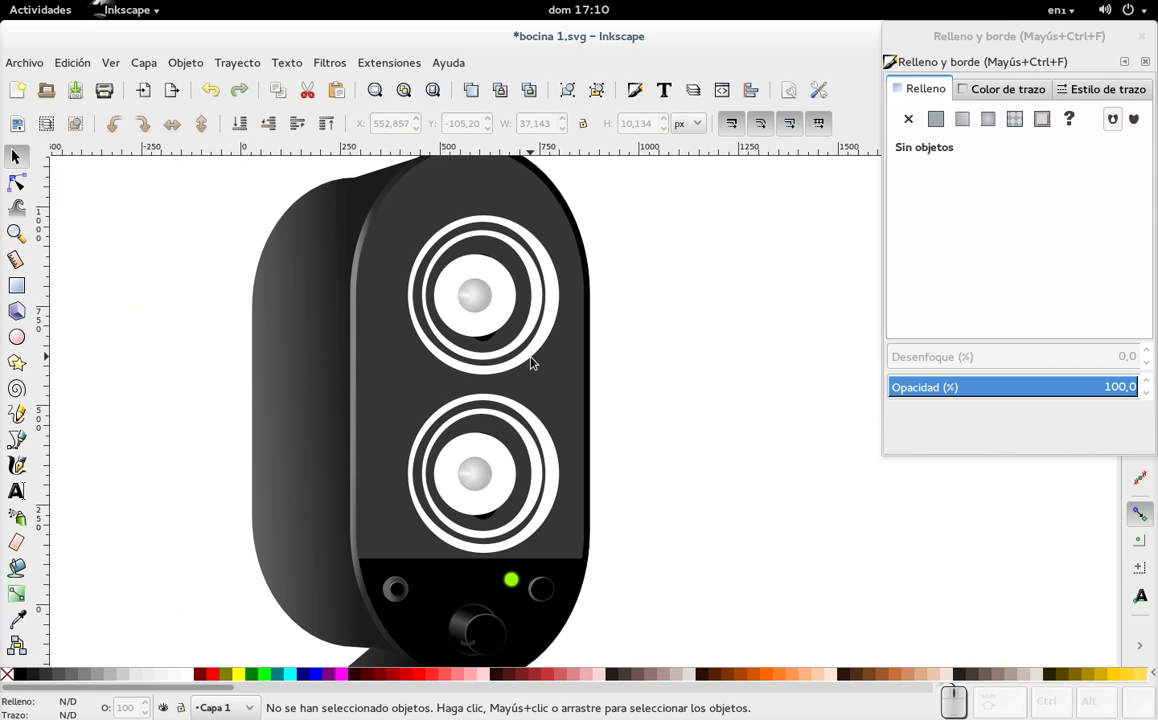
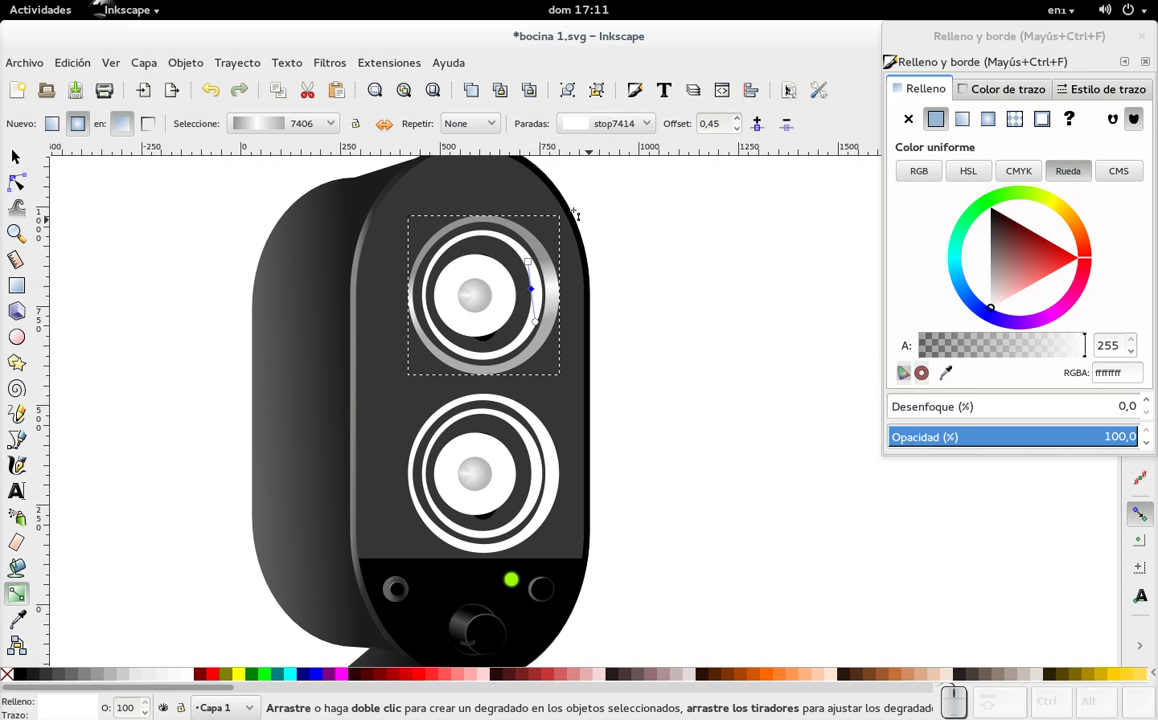
- Apply linear gradient fills to the upper driver's inner ring and cone, then select the lower outer ring
click(33, 155)
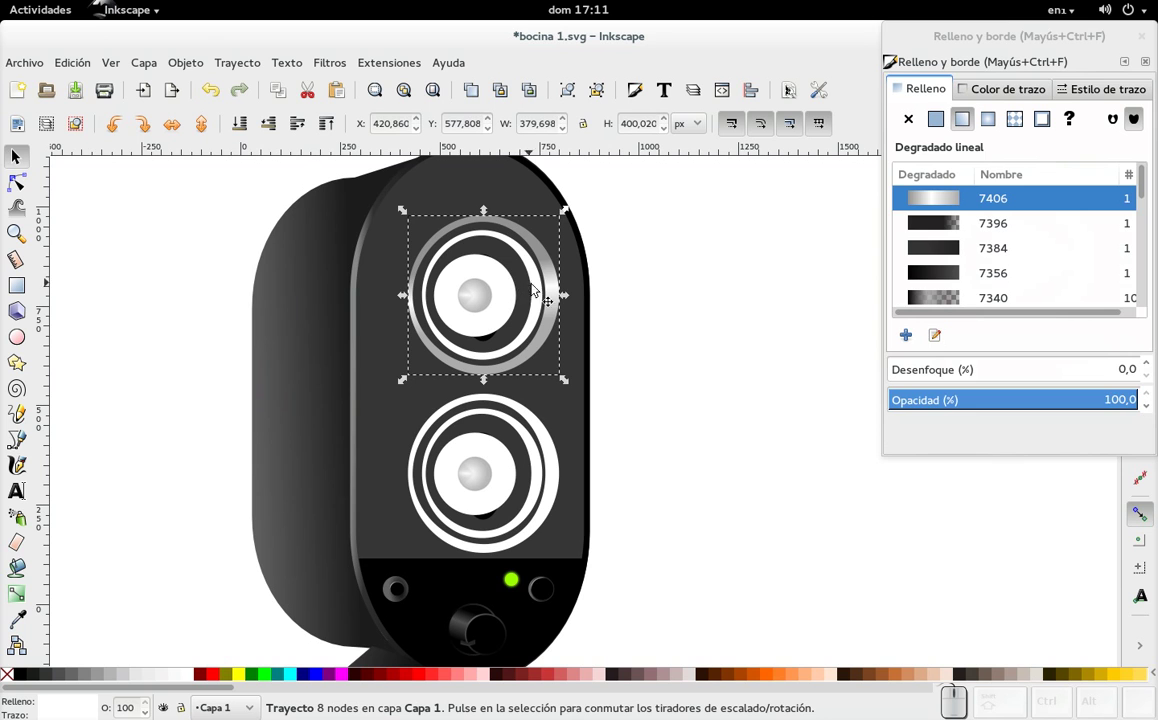
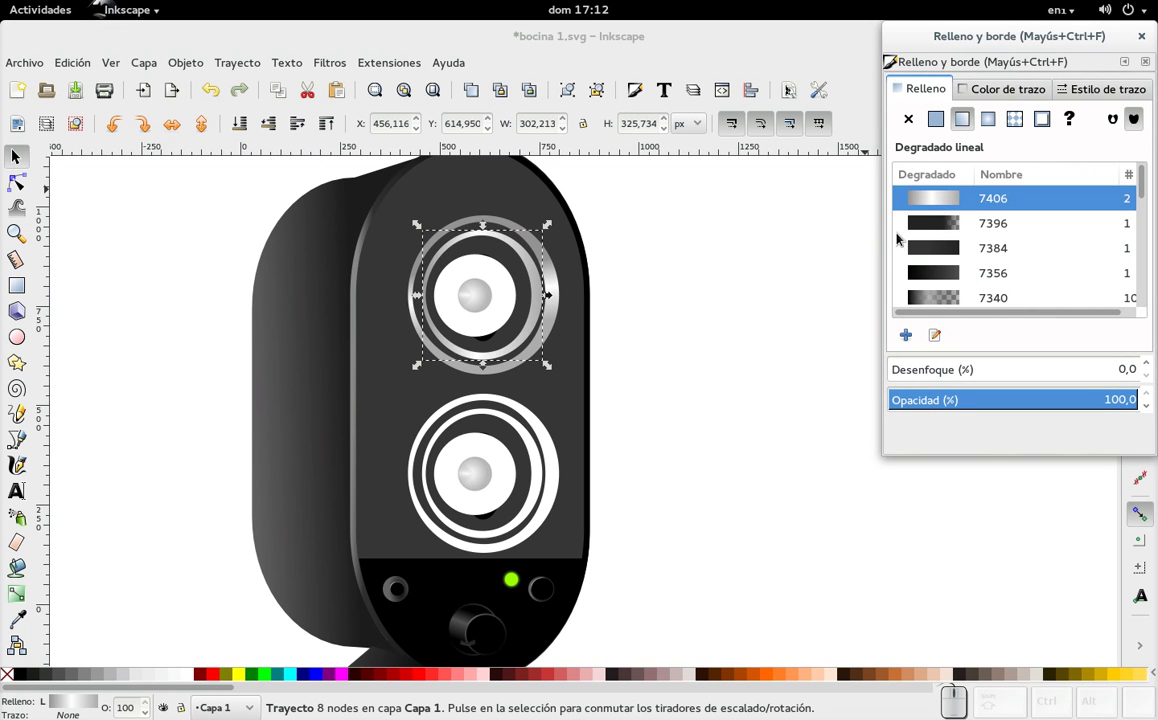
click(30, 594)
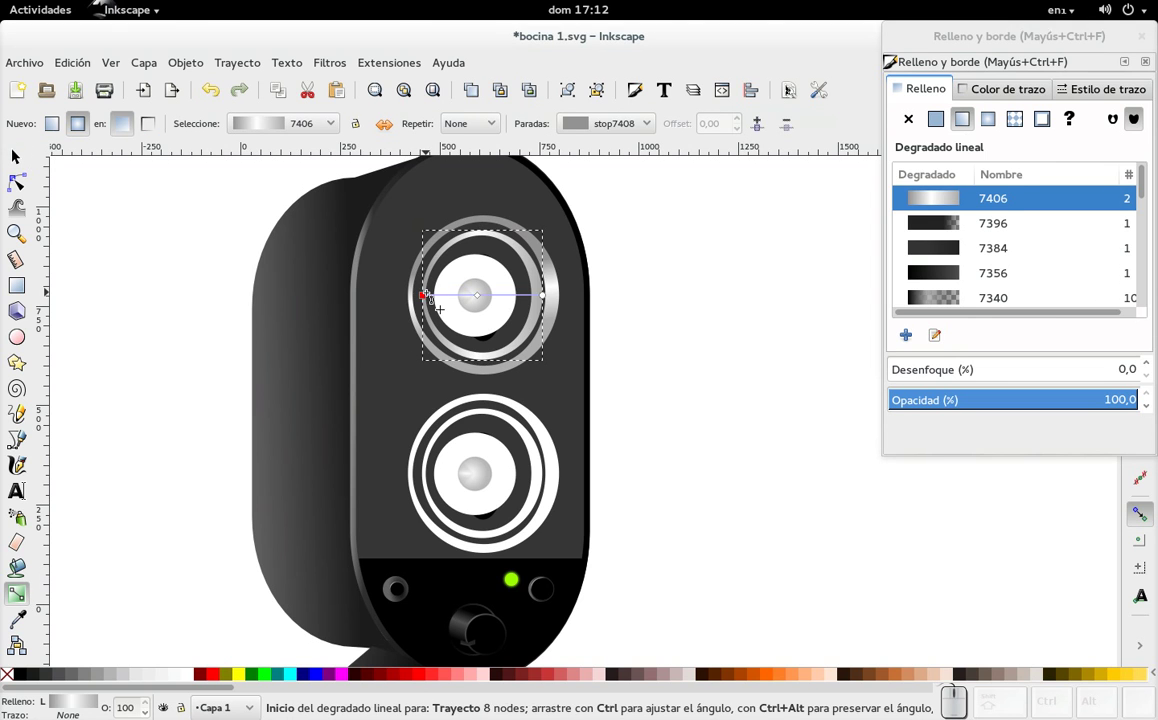
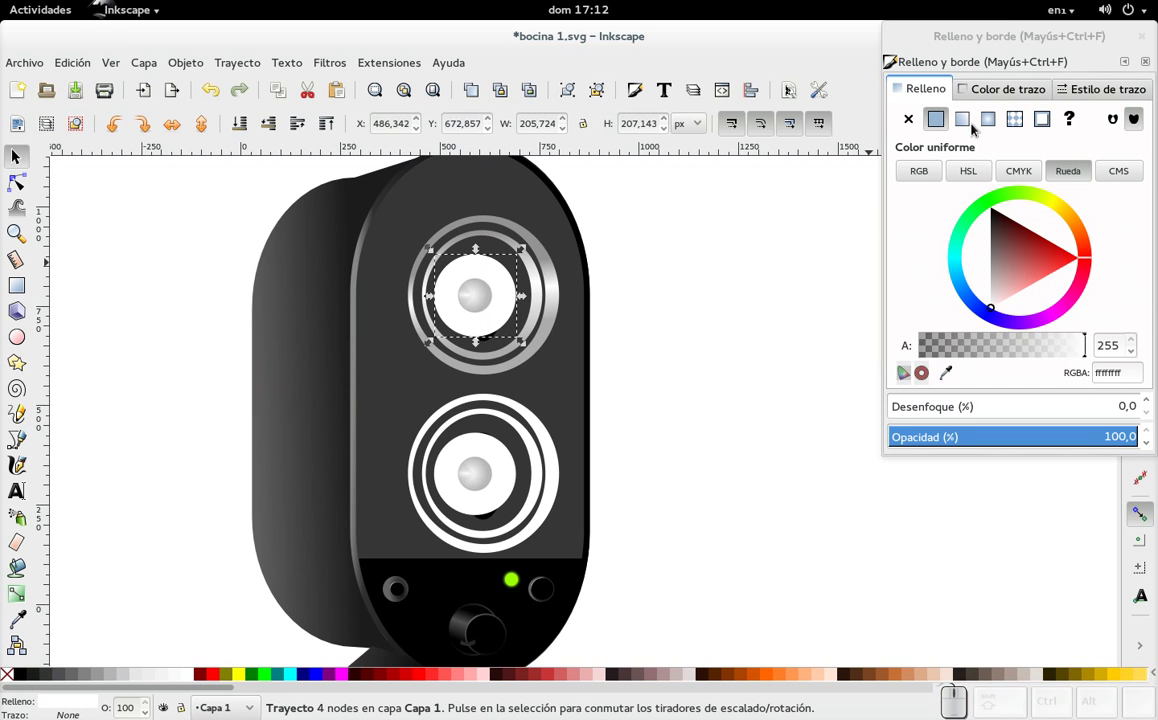
click(970, 120)
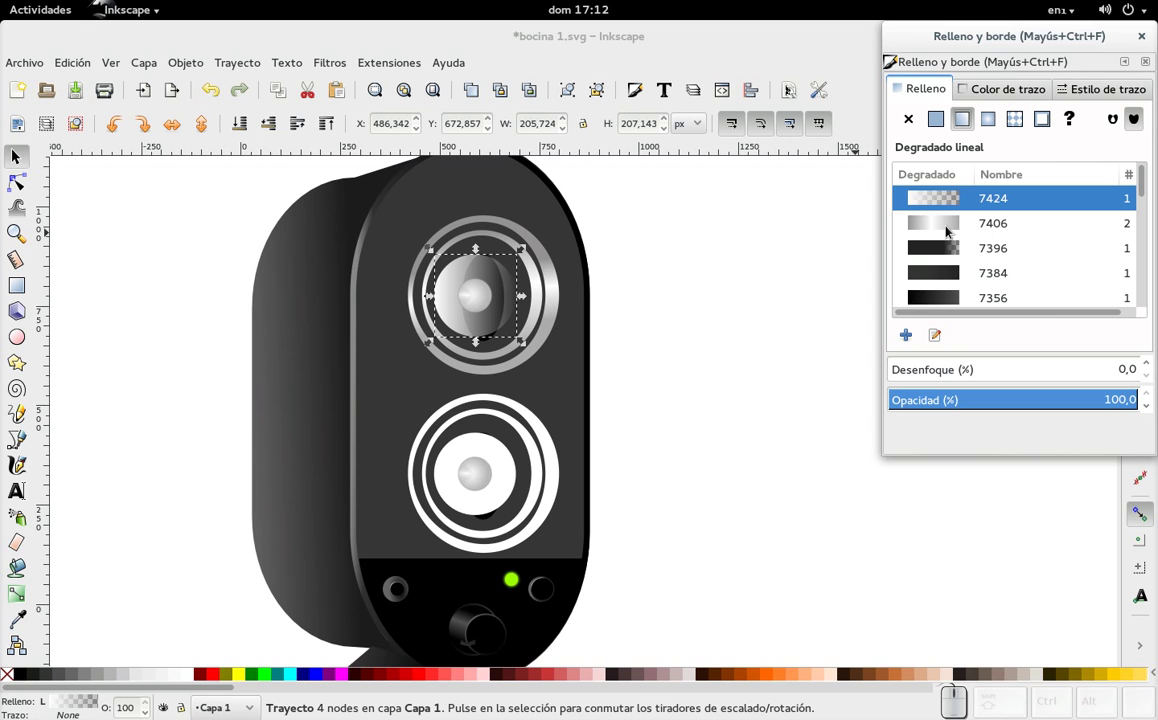
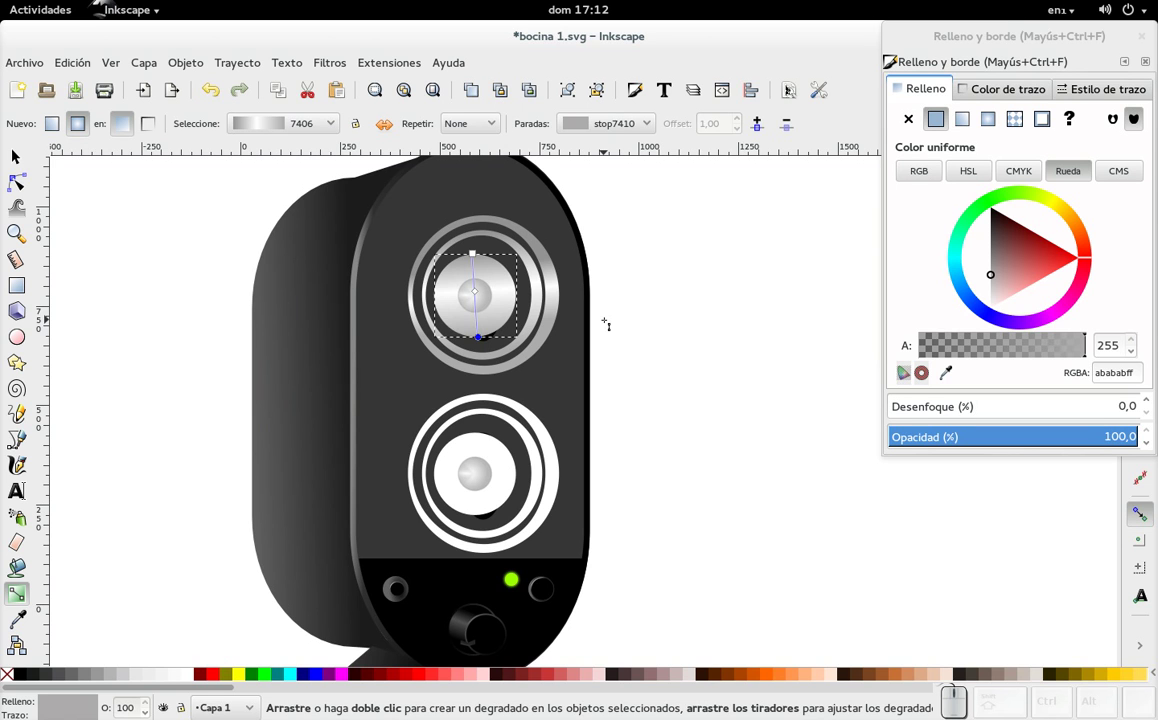
click(21, 165)
click(563, 472)
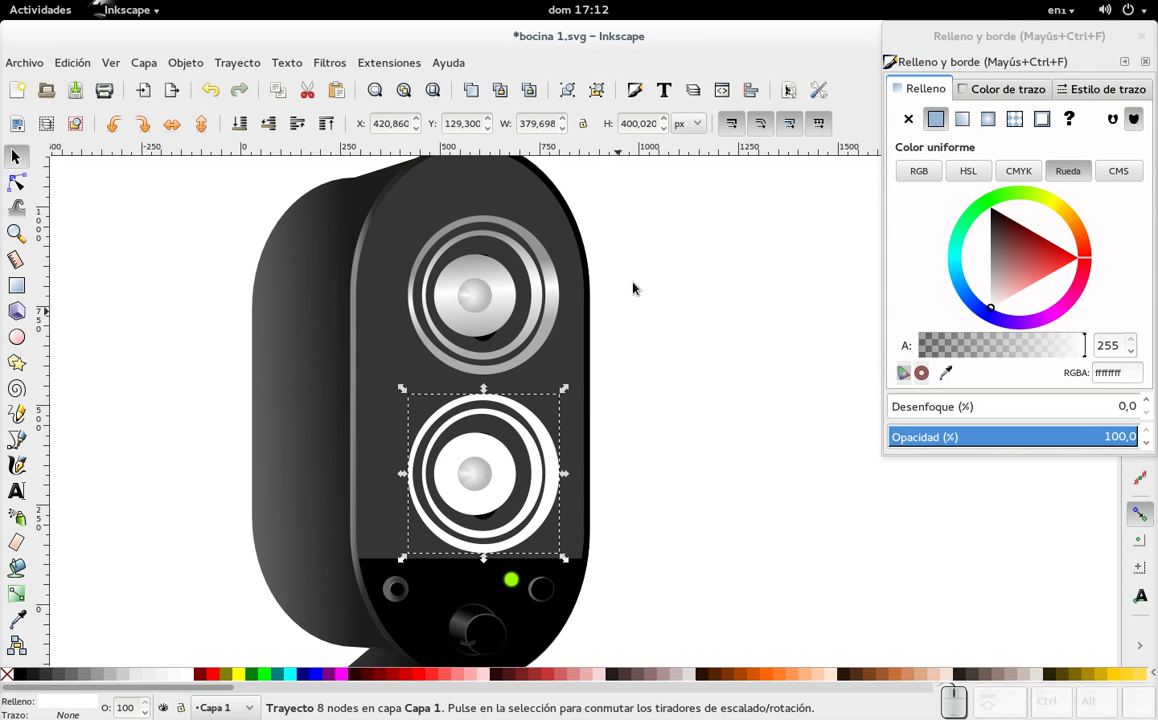
- Reuse metallic gradient 7406 on the lower driver's outer and inner rings
click(975, 125)
click(947, 228)
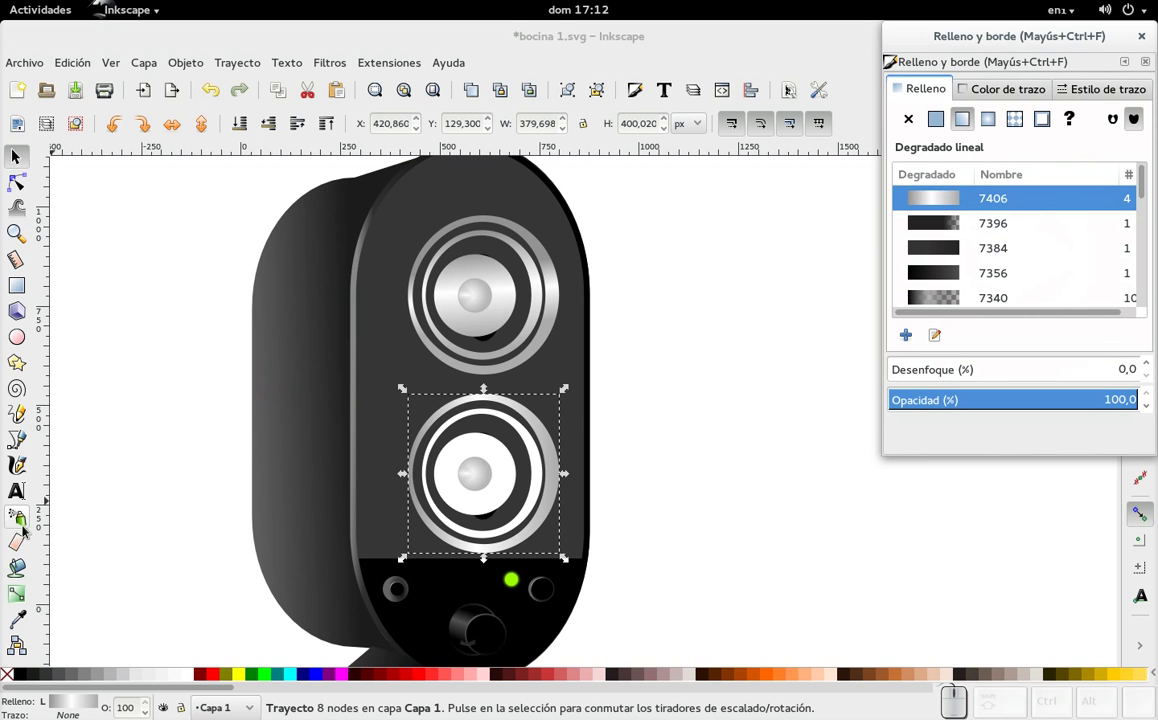
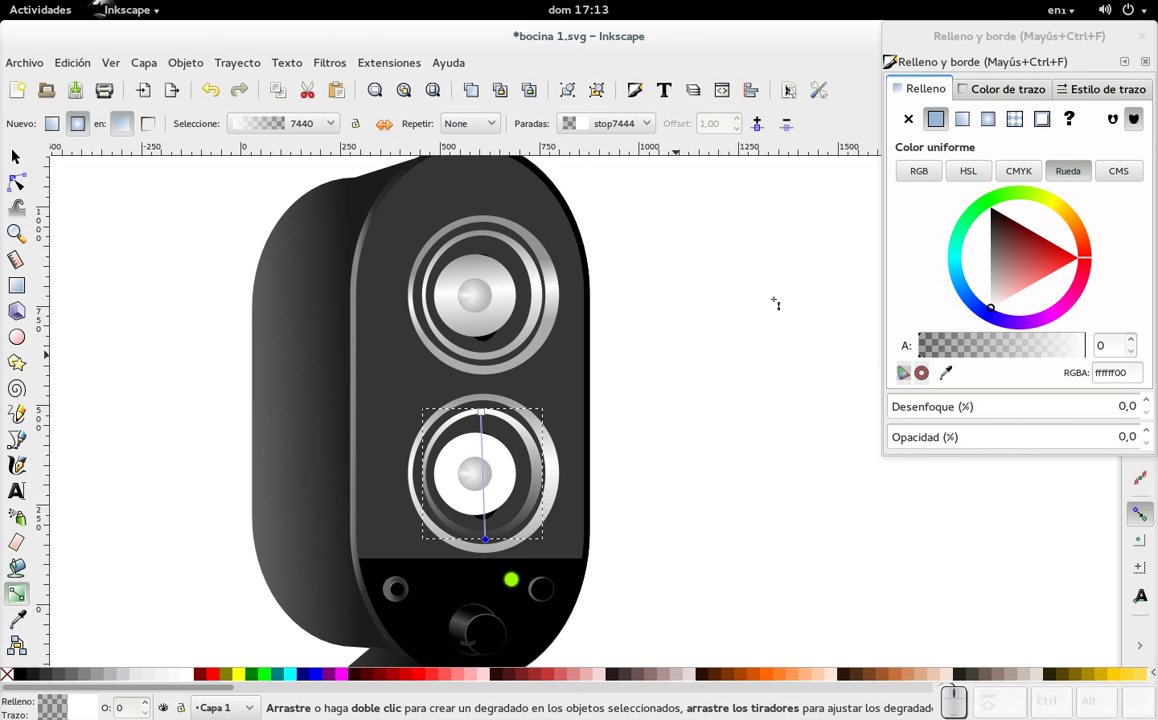
click(969, 124)
click(970, 225)
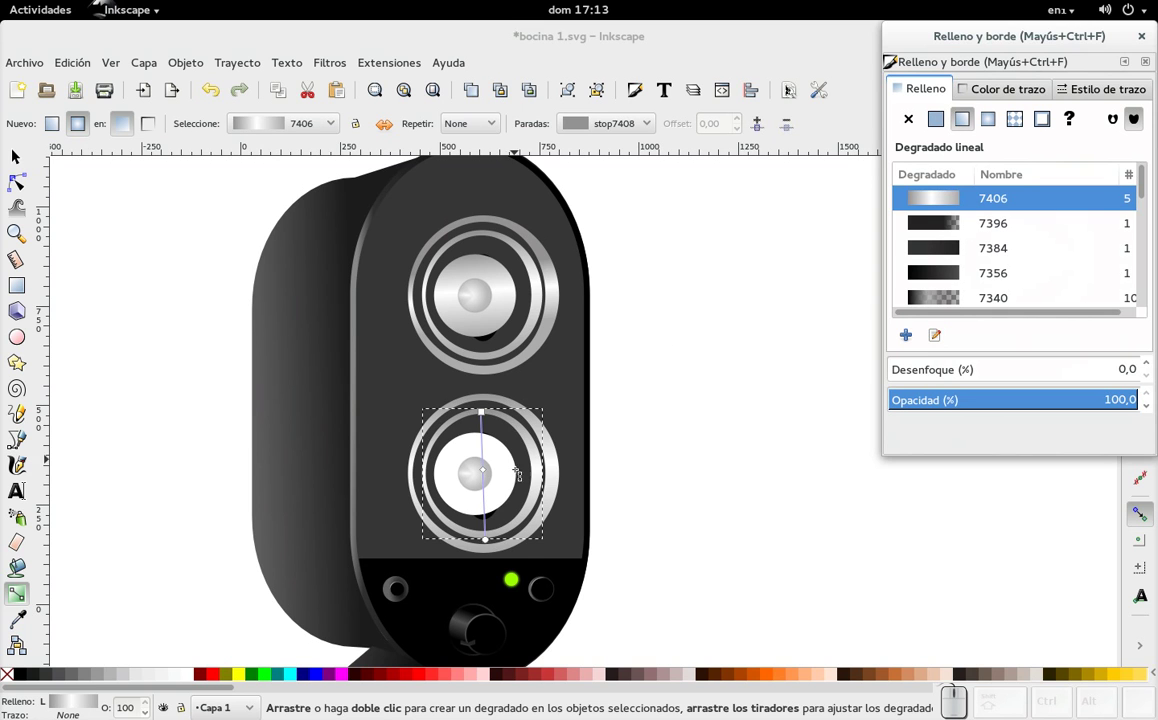
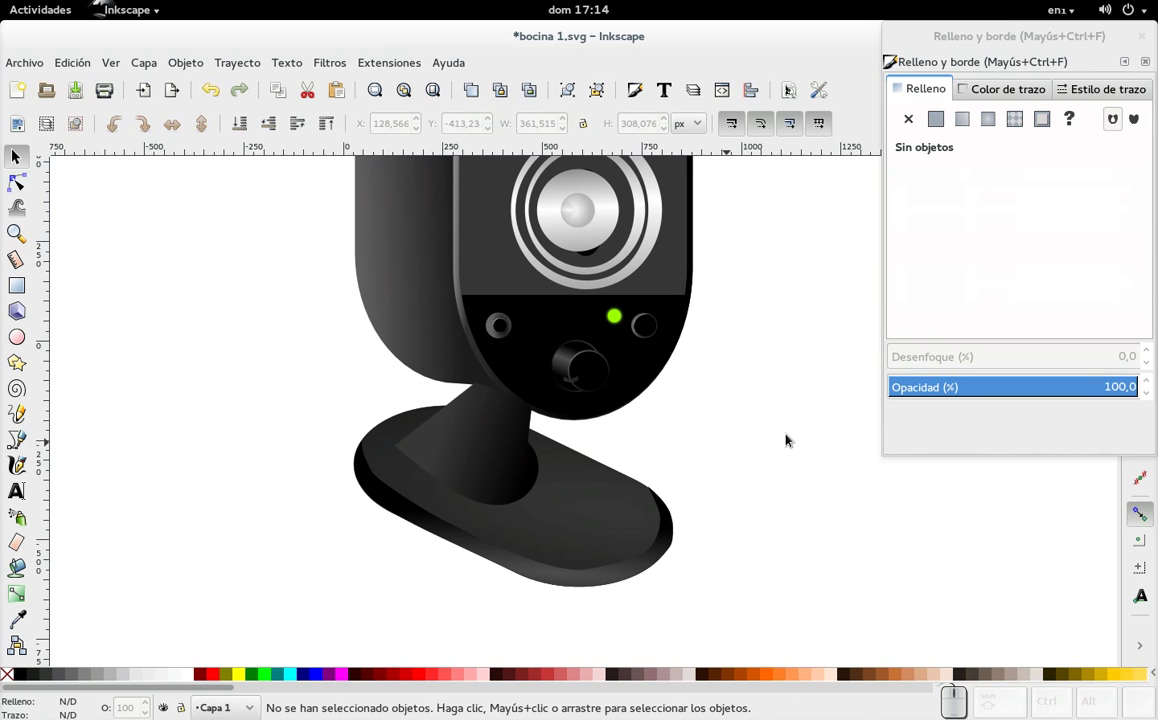
- Curve the stand neck's bottom segment onto the oval base with the Node tool
click(501, 490)
click(514, 468)
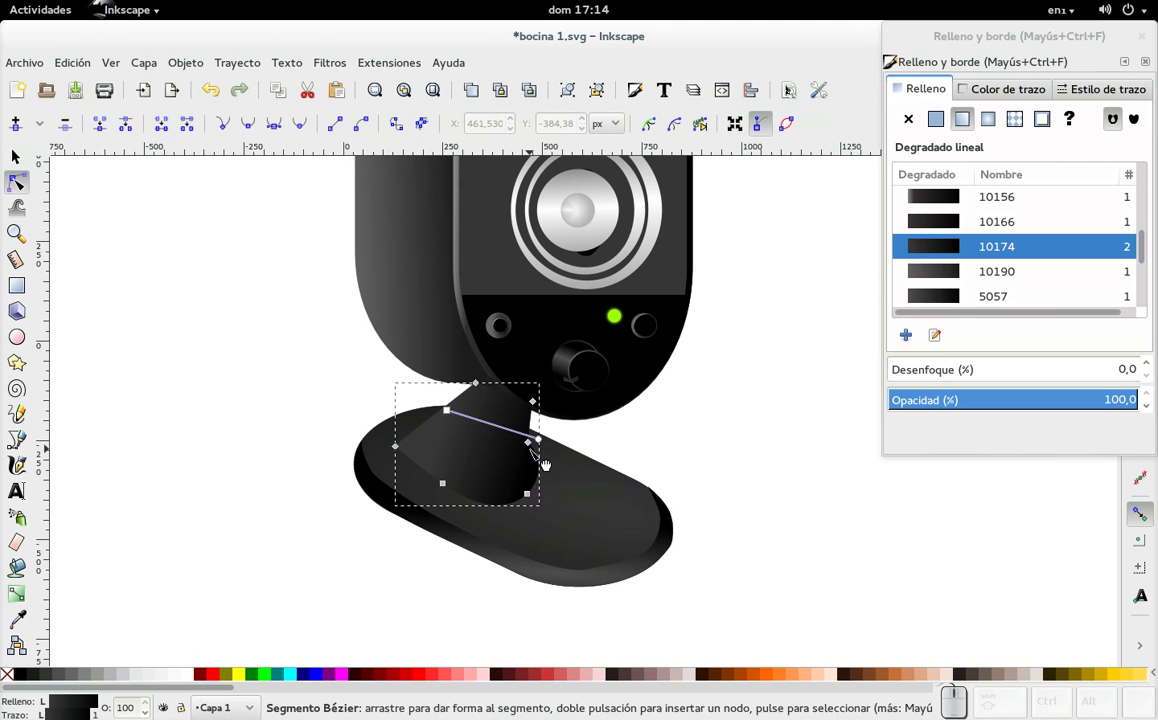
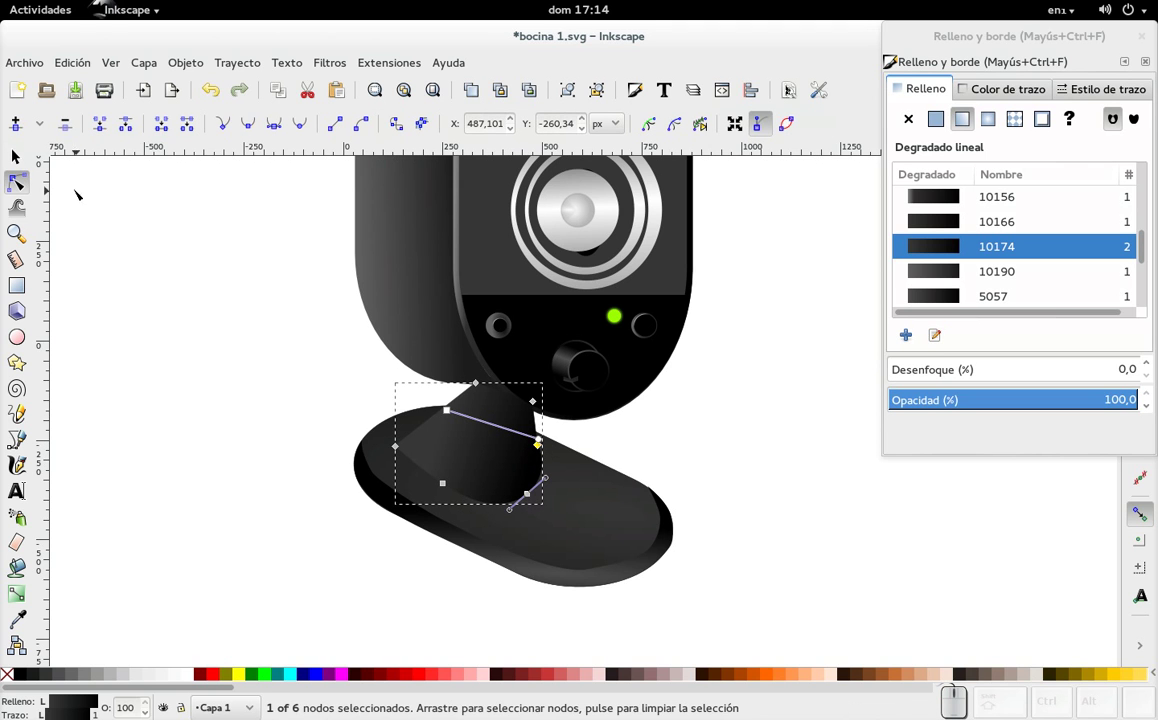
drag(20, 159, 127, 388)
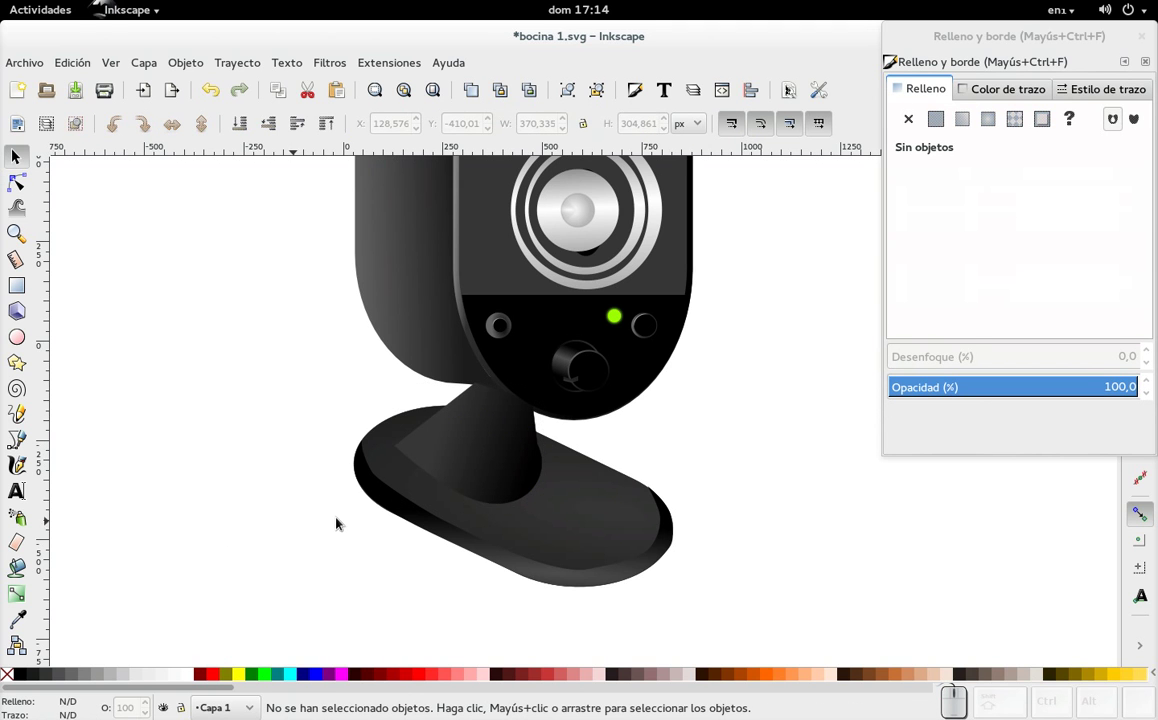
click(464, 473)
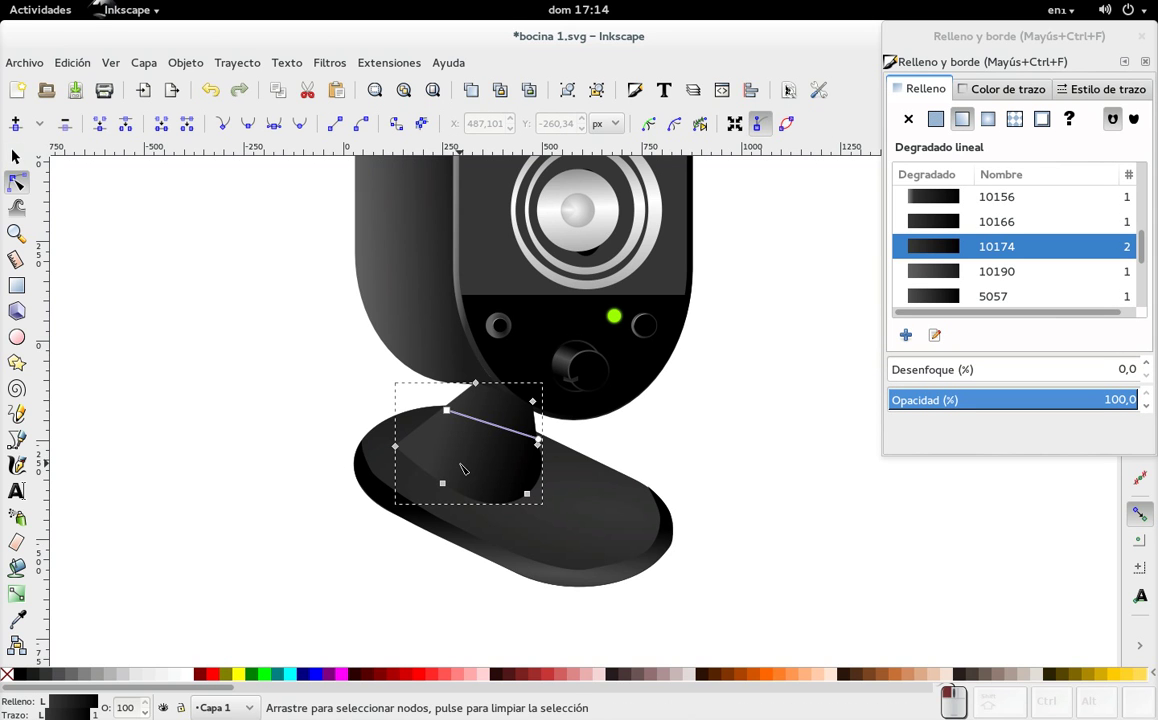
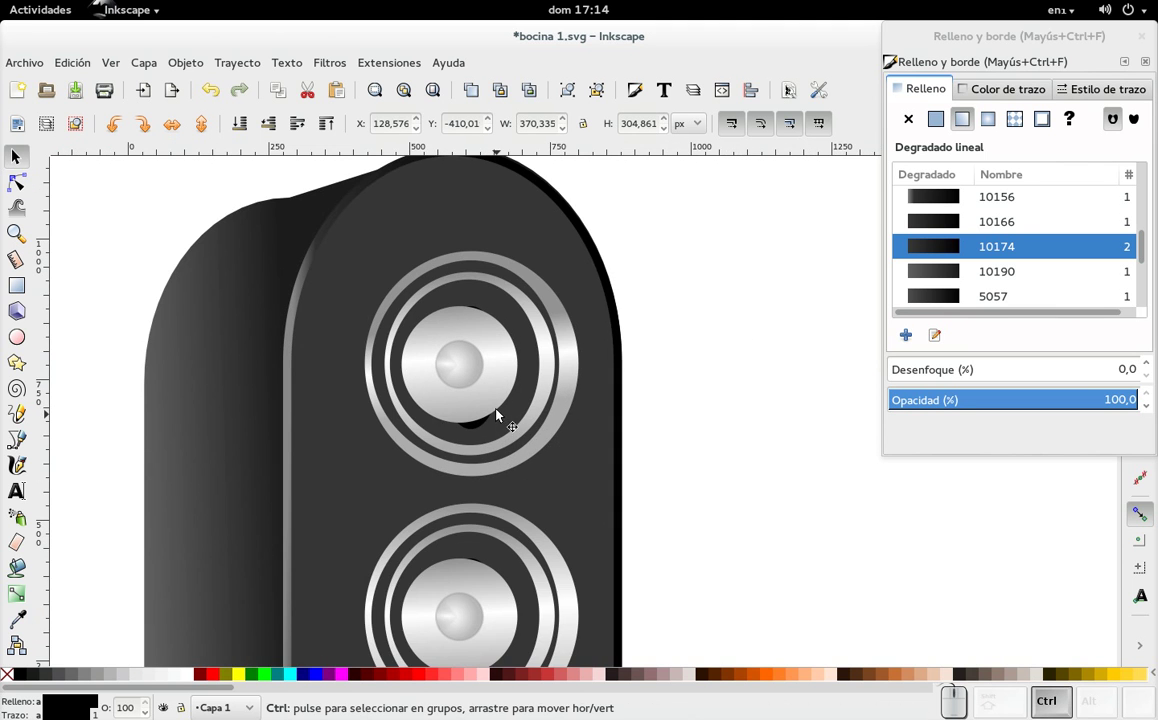
- Select the top driver's outer metallic ring to show its gradient fill
click(534, 372)
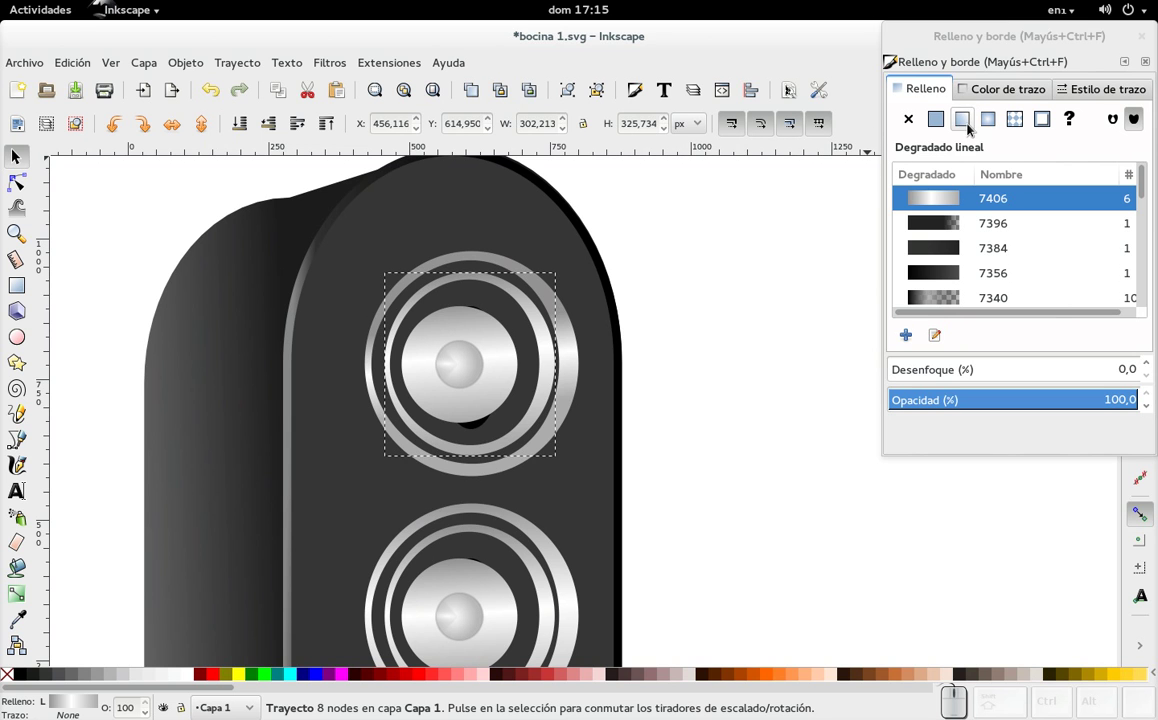
click(945, 124)
click(967, 128)
key(ctrl+z)
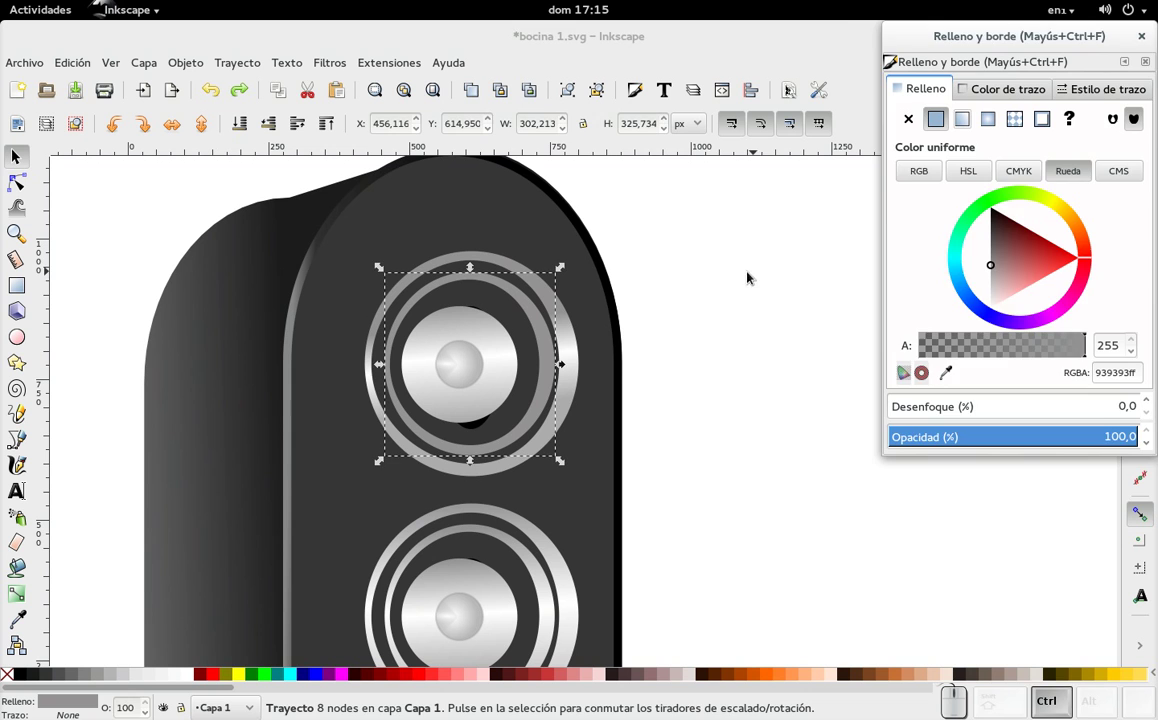
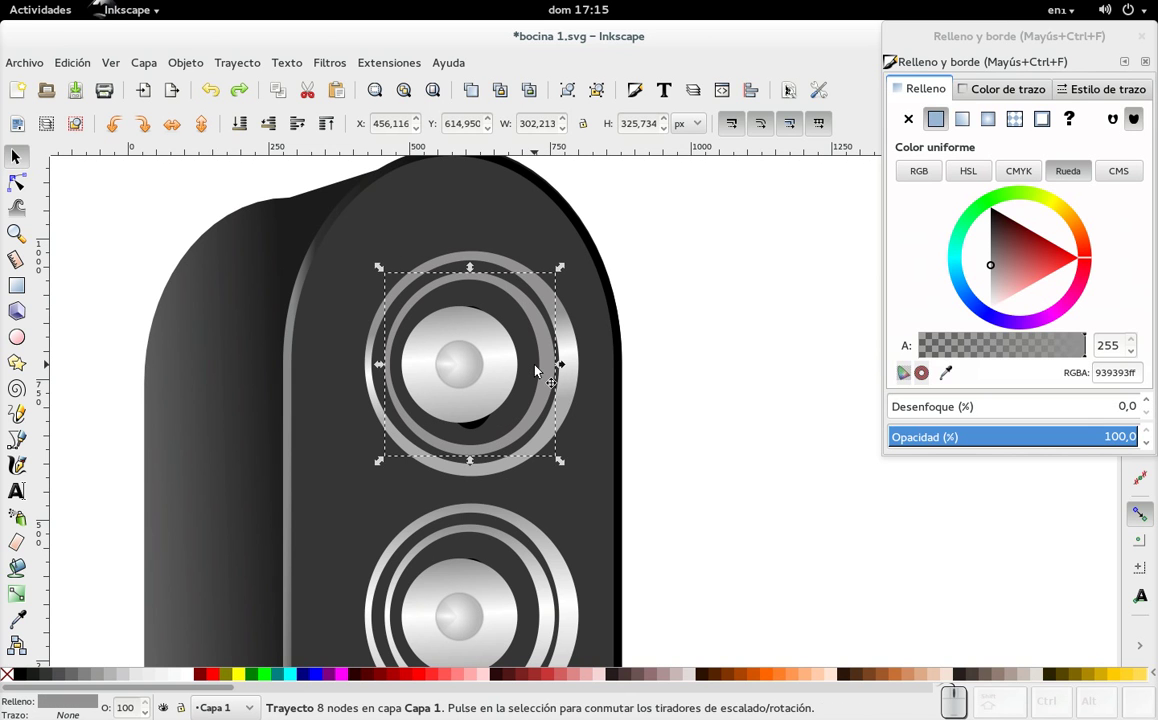
click(549, 368)
key(ctrl+z)
click(761, 341)
scroll(down, 3)
click(777, 309)
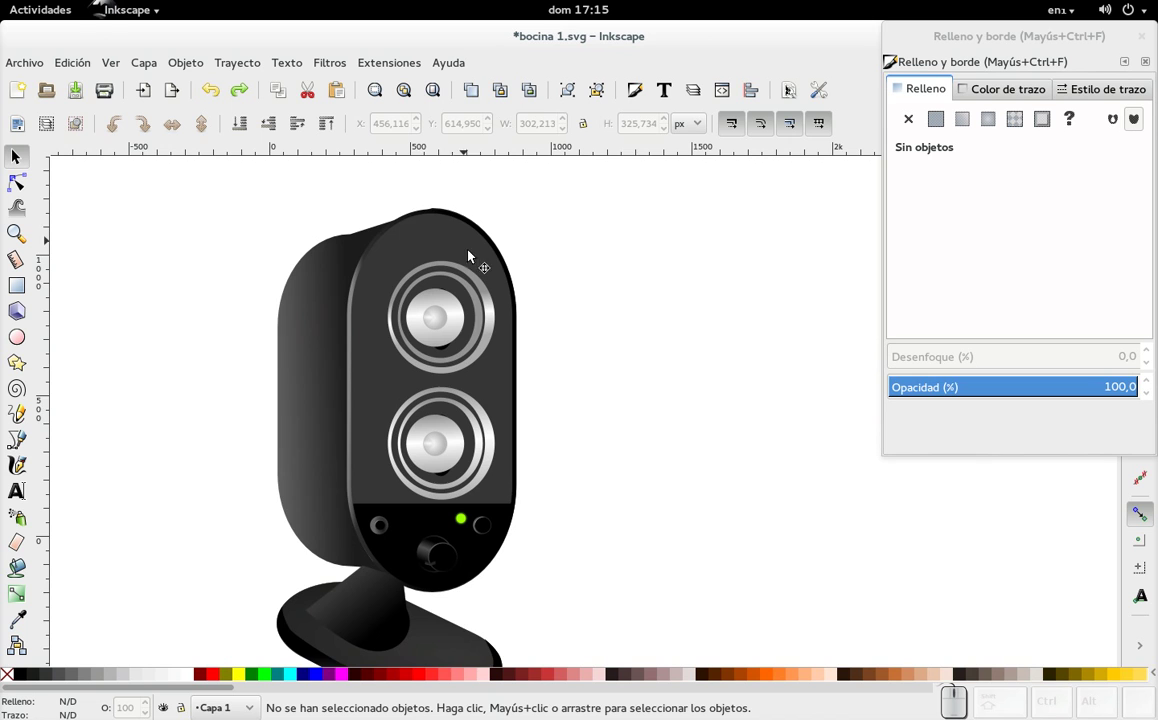
scroll(down, 3)
- Zoom out to bring the whole speaker into view
scroll(down, 3)
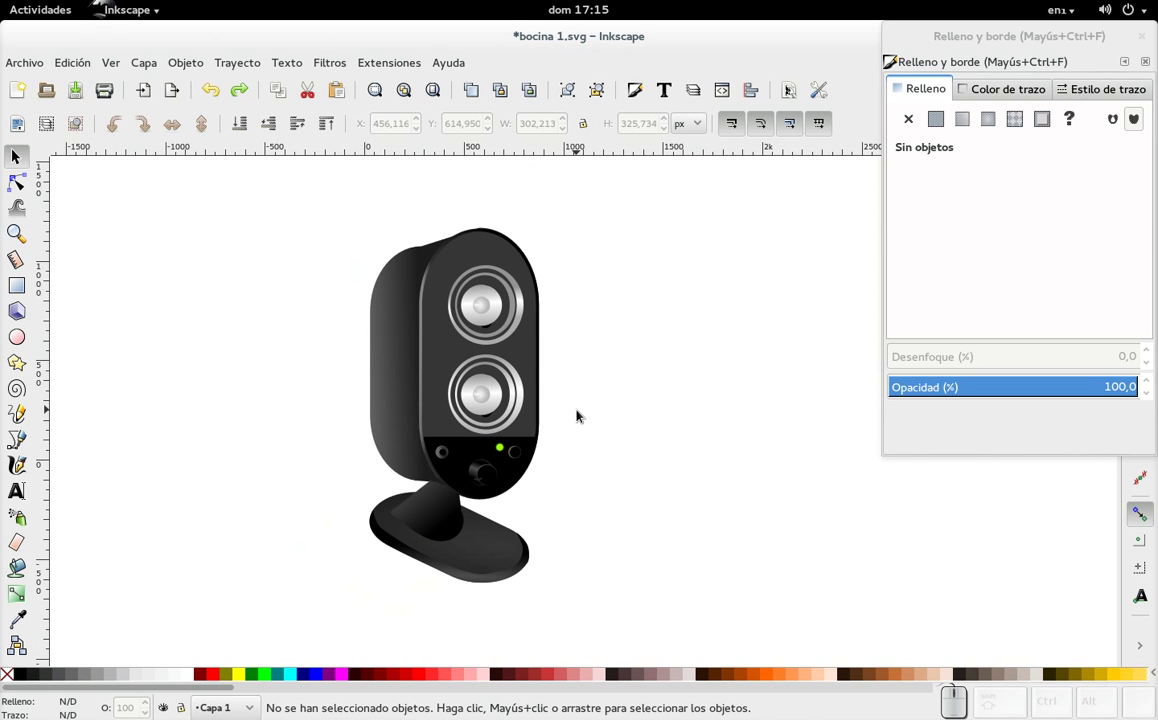
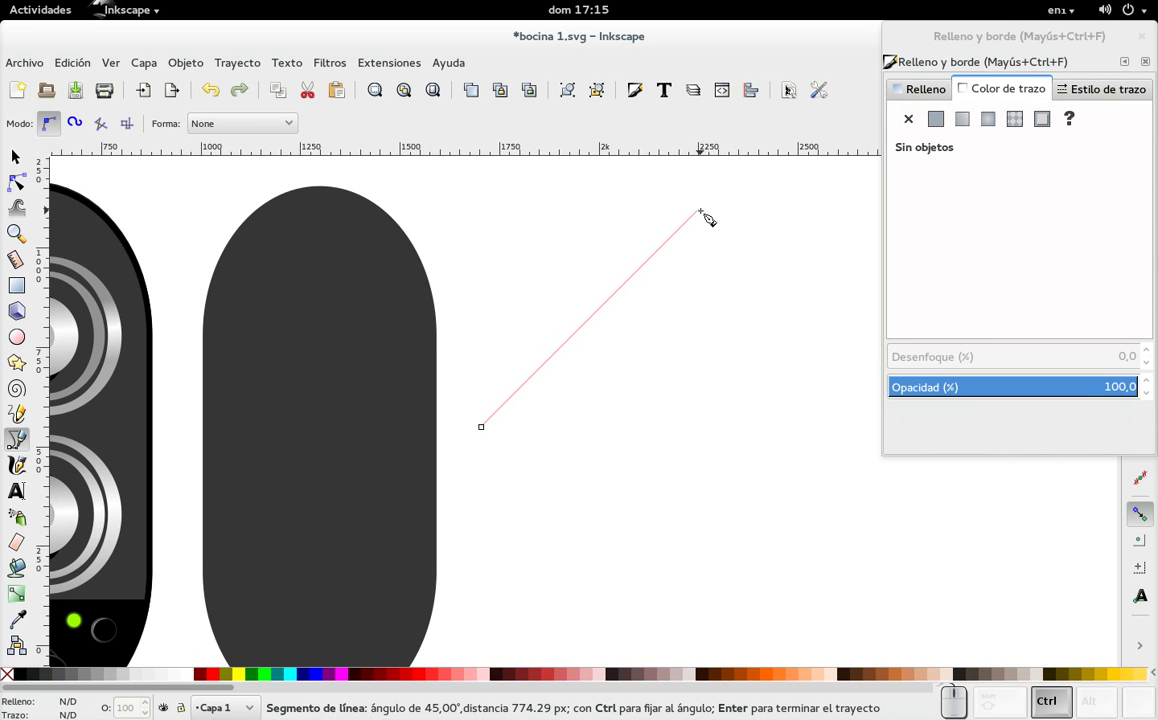
- Finish the 45° line and duplicate-offset it into eight parallel diagonal lines
click(712, 210)
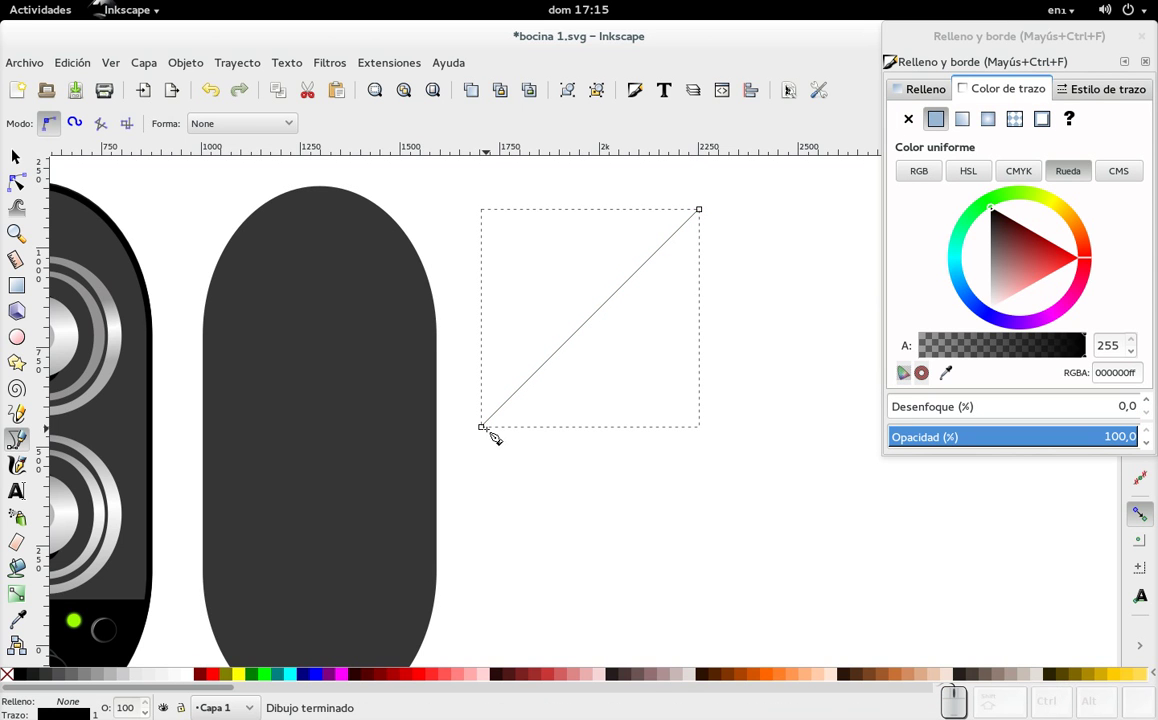
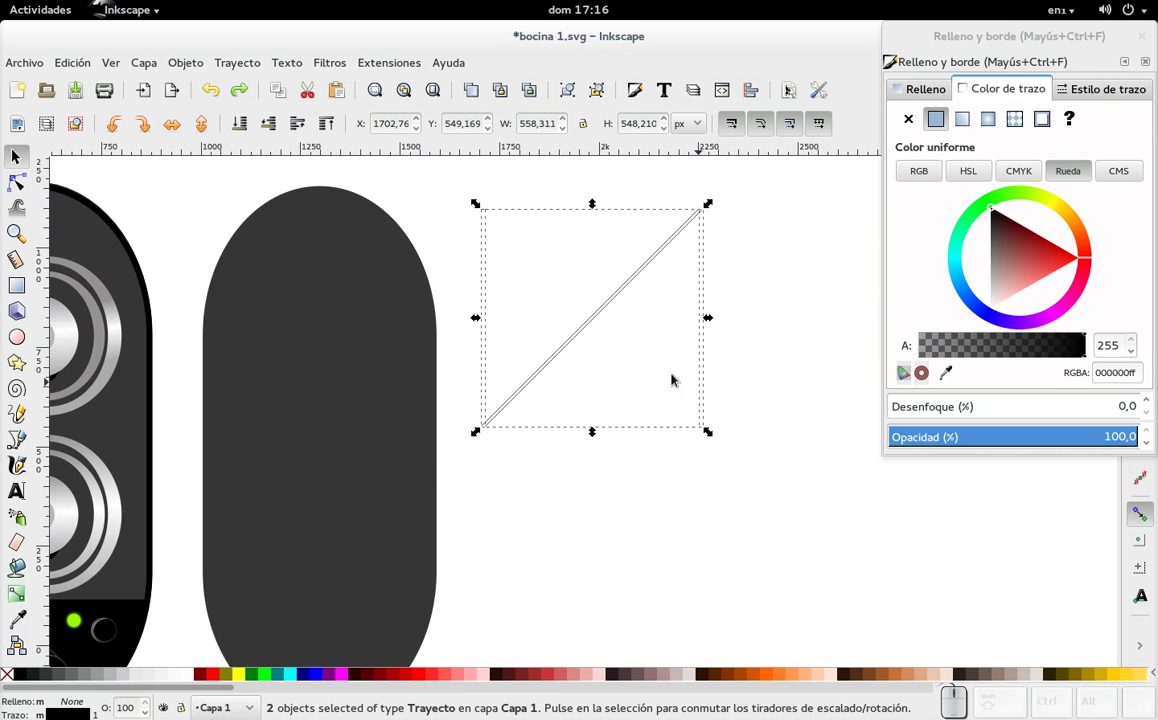
key(ctrl+d)
drag(583, 337, 599, 341)
drag(823, 465, 563, 259)
key(ctrl+d)
drag(596, 331, 607, 341)
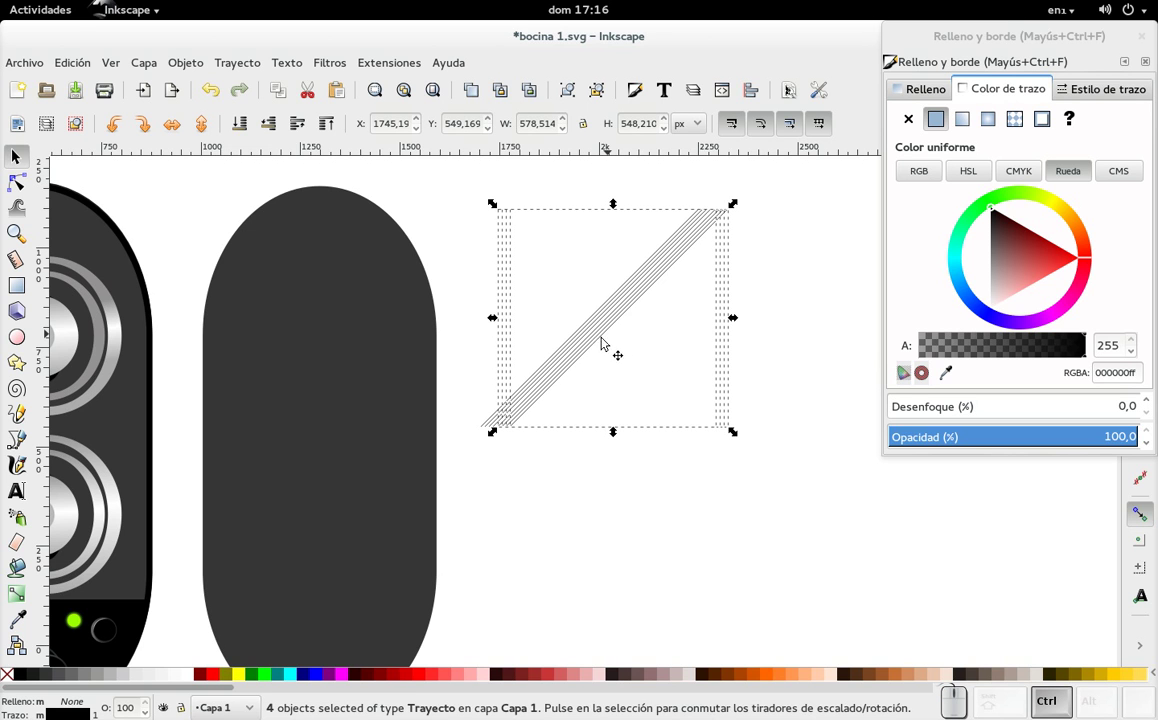
drag(789, 500, 593, 295)
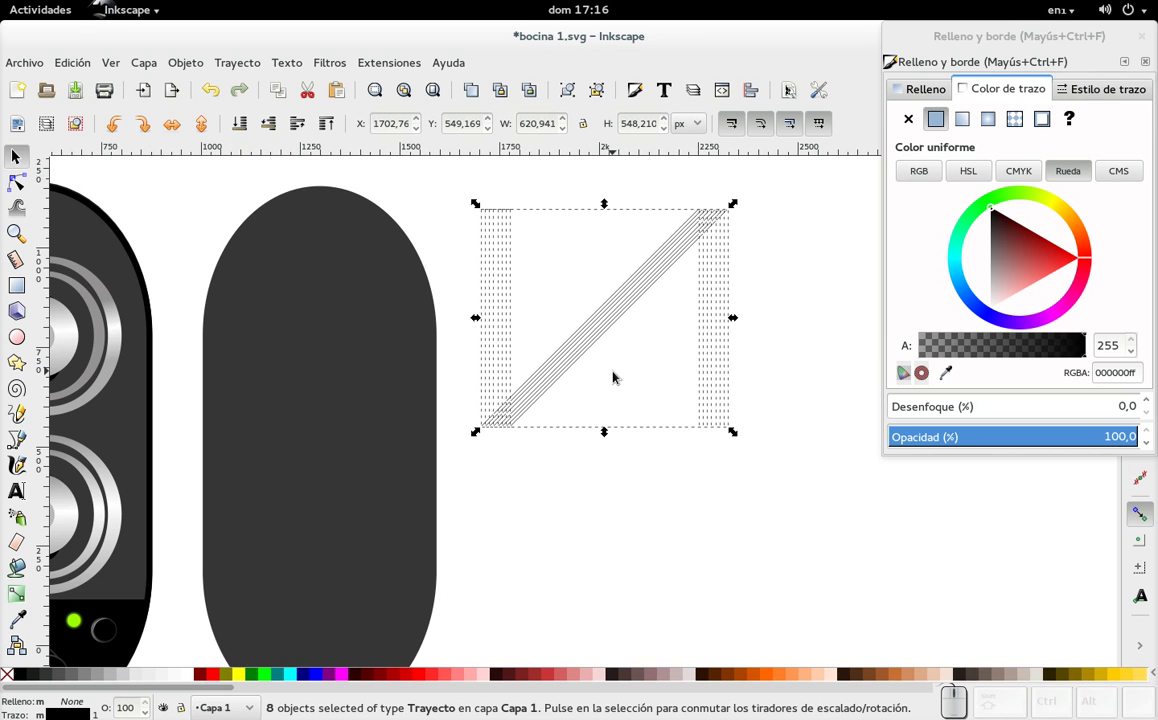
key(ctrl+d)
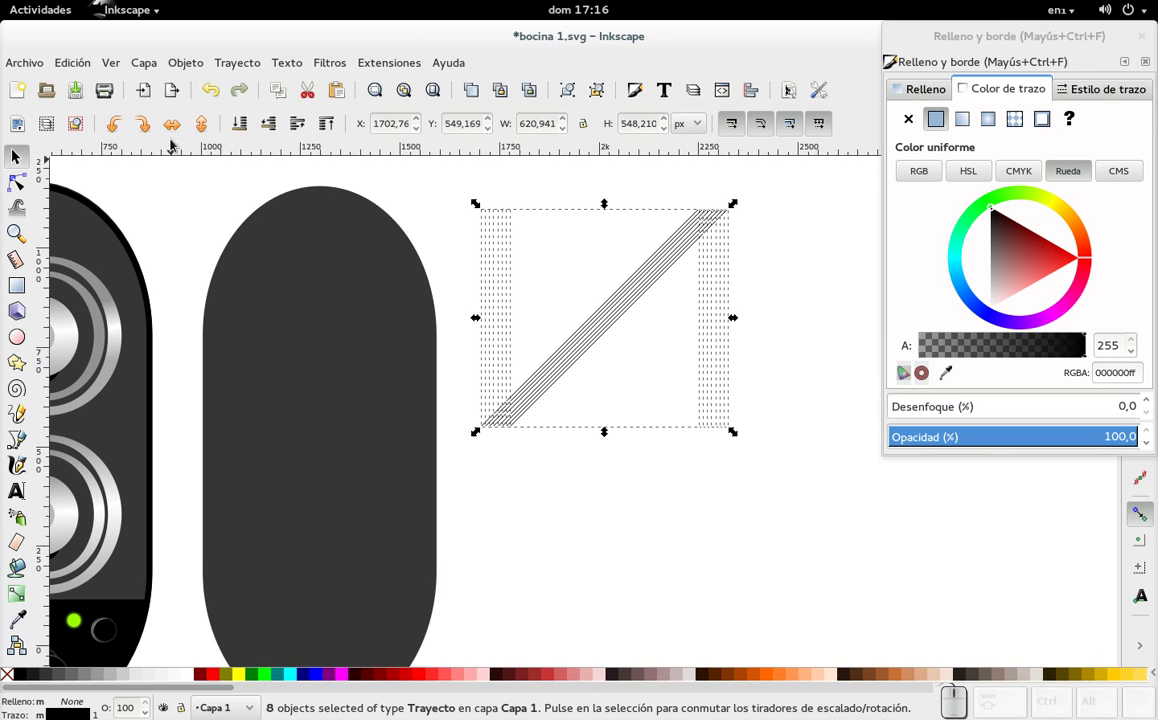
- Try mirroring the line set into a crossing X, then revert it
click(175, 136)
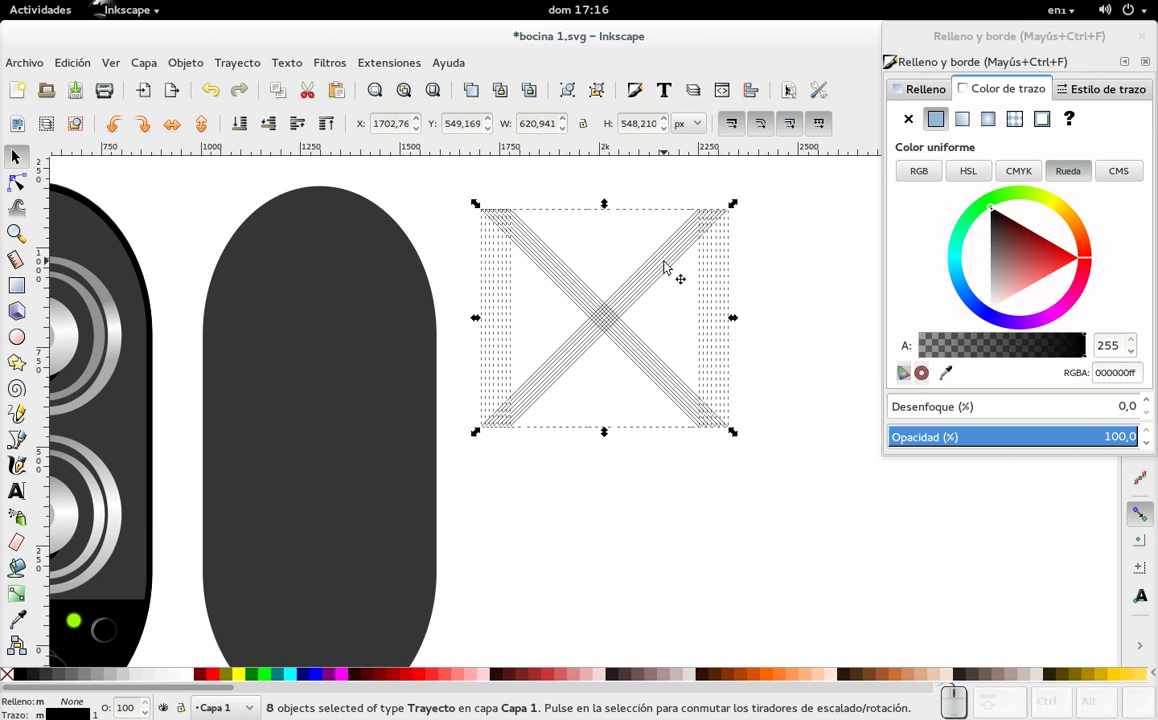
key(Delete)
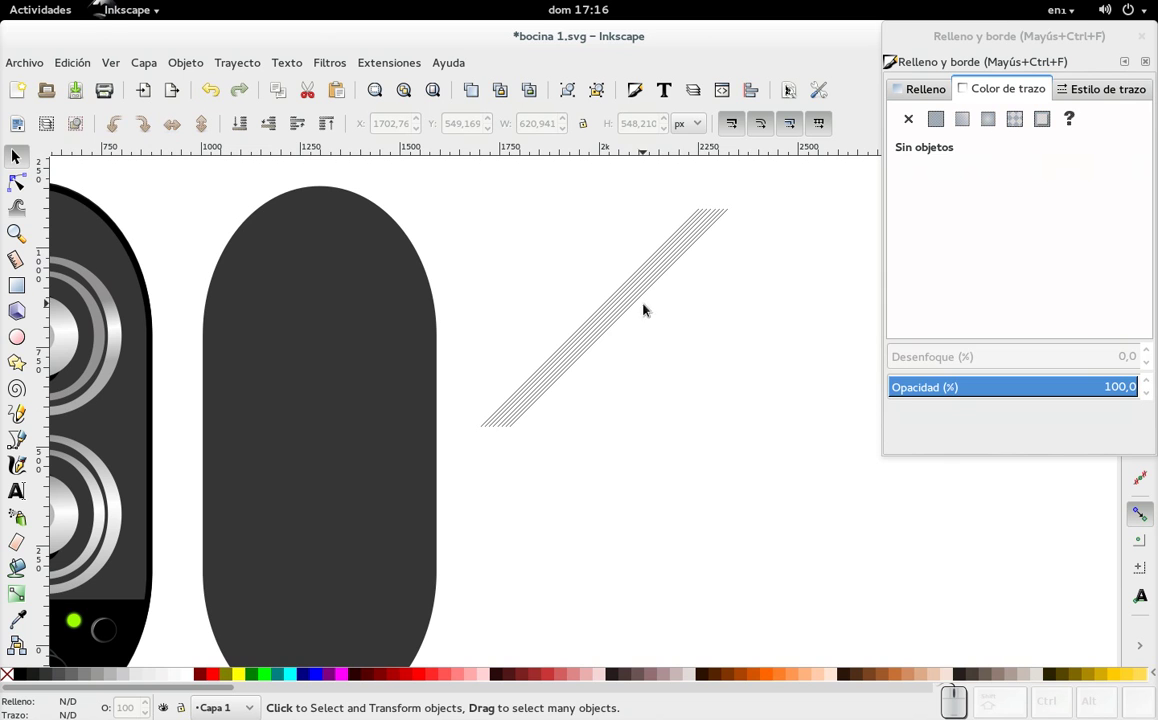
- Select all sixteen grey diagonal lines and combine them into one 32-node path with Ctrl+K
click(391, 307)
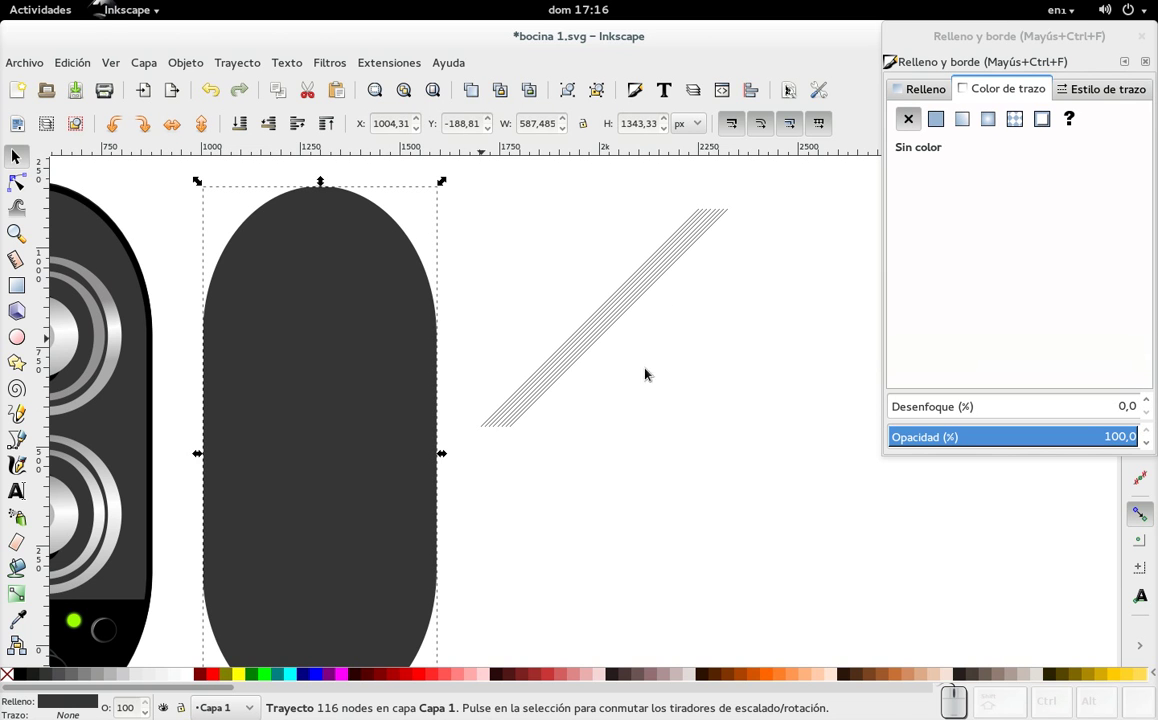
drag(800, 442, 509, 290)
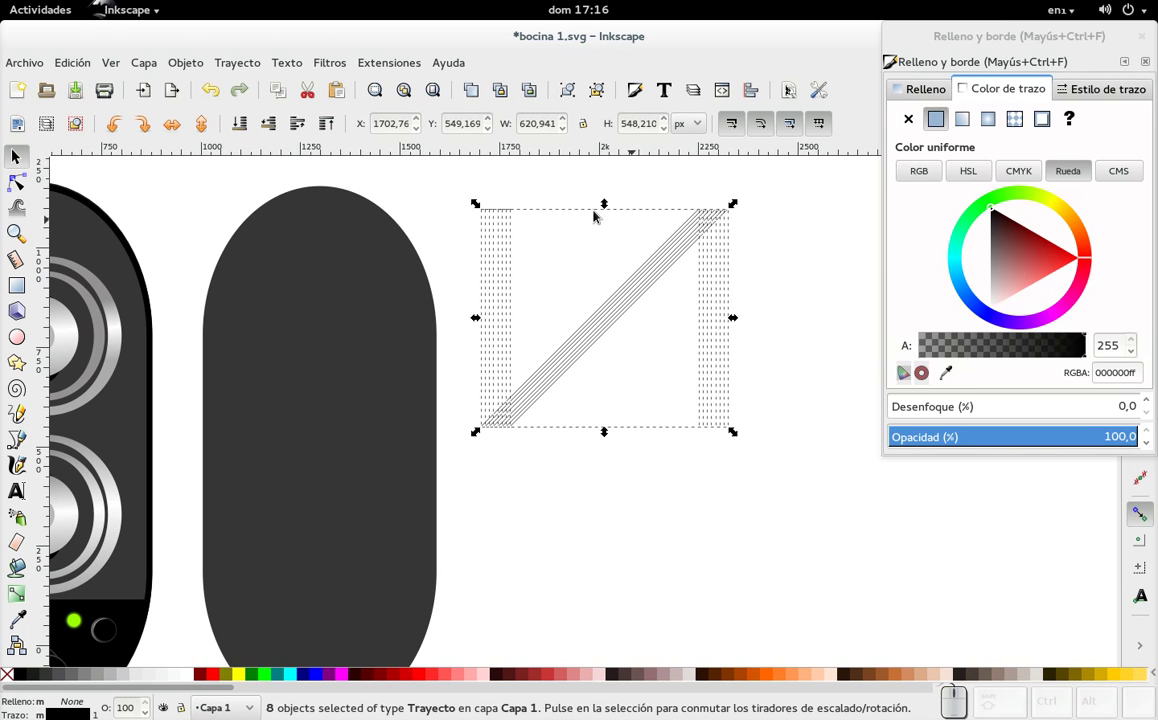
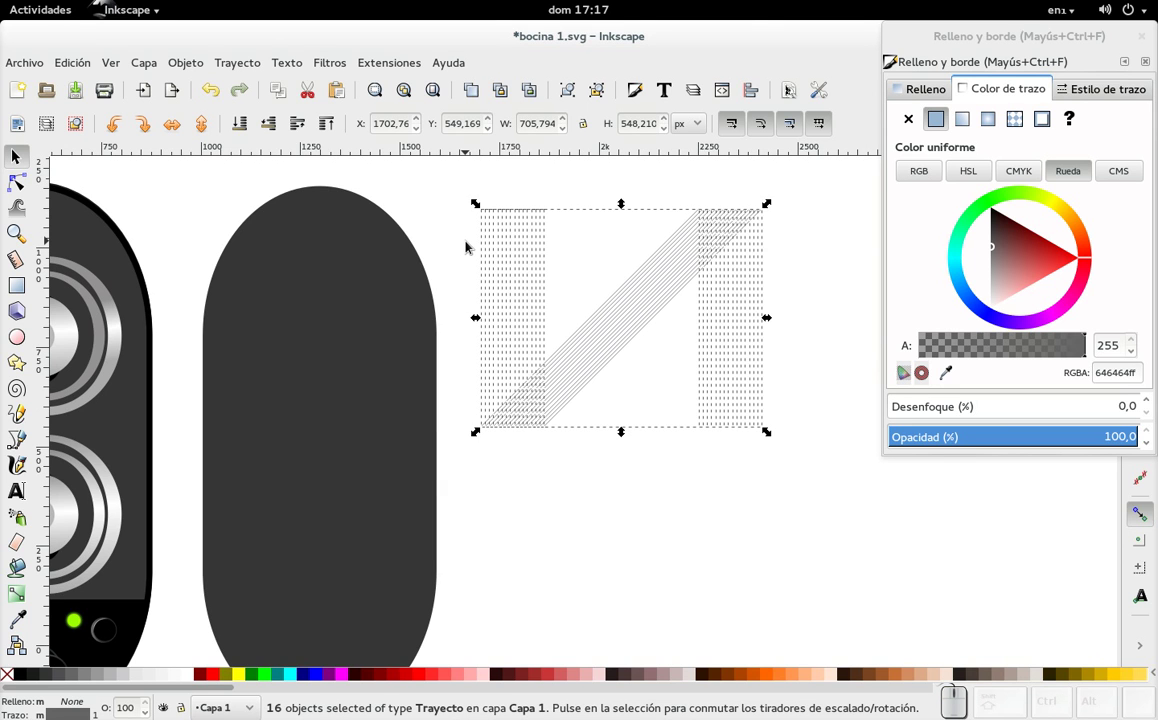
key(ctrl+k)
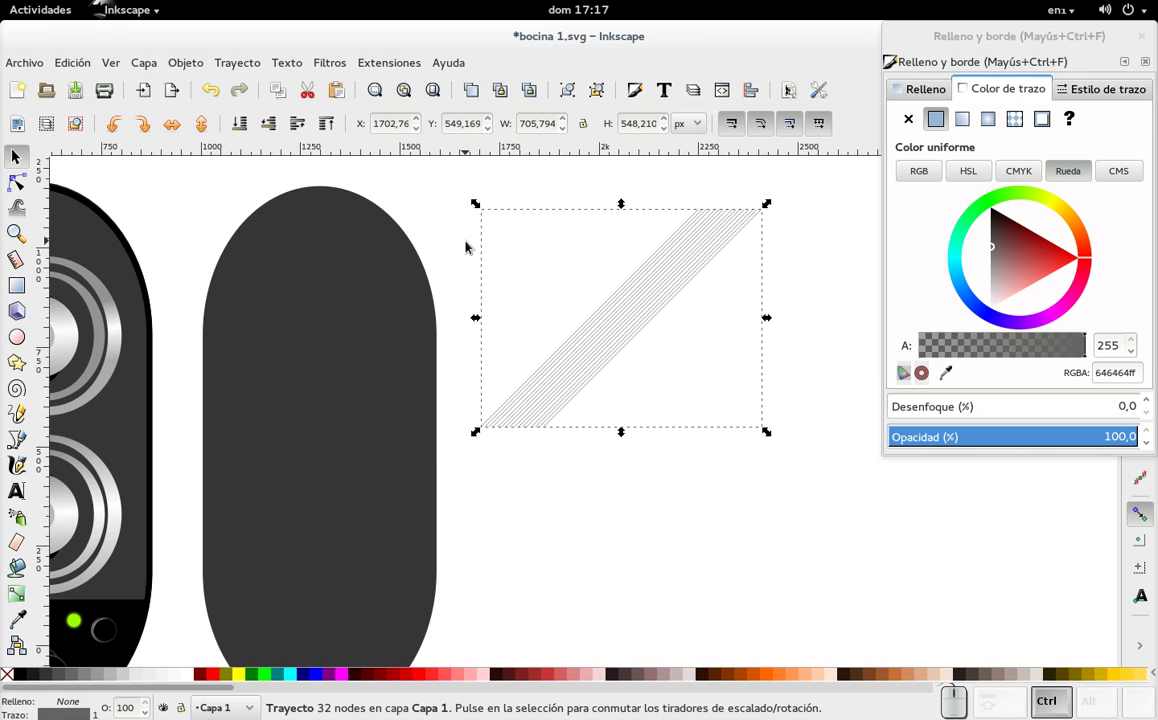
click(194, 69)
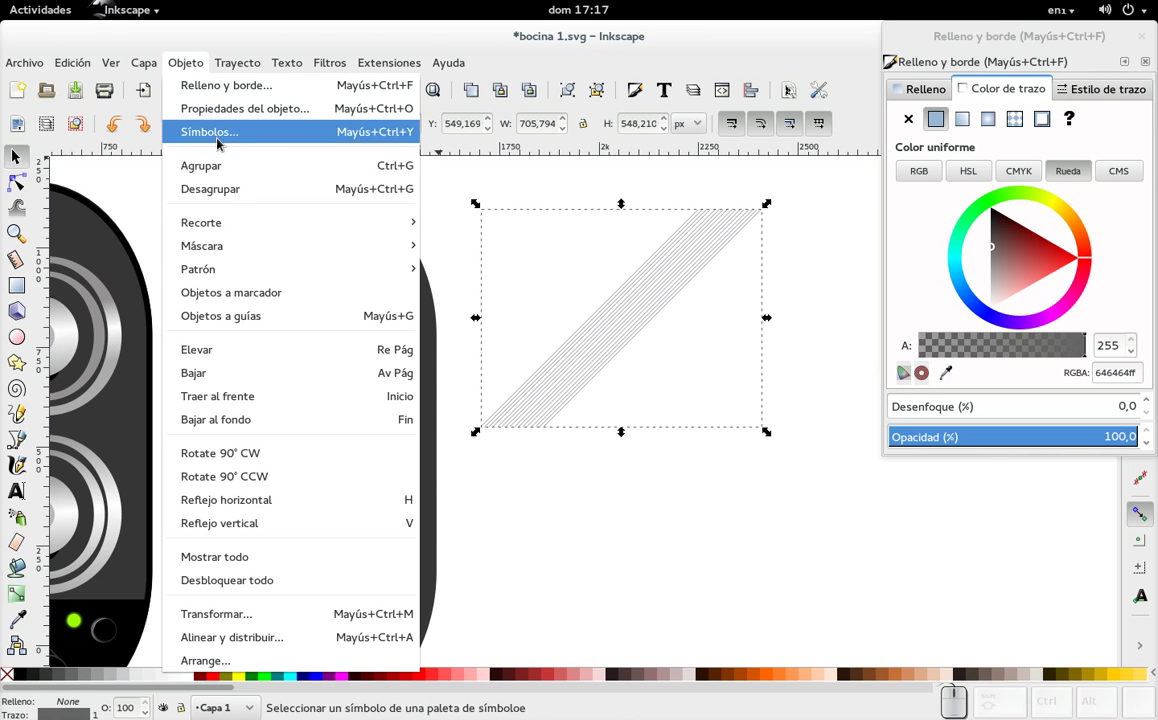
- Convert the merged lines to a pattern and fill the copied body panel with it, no outline
click(512, 277)
click(379, 388)
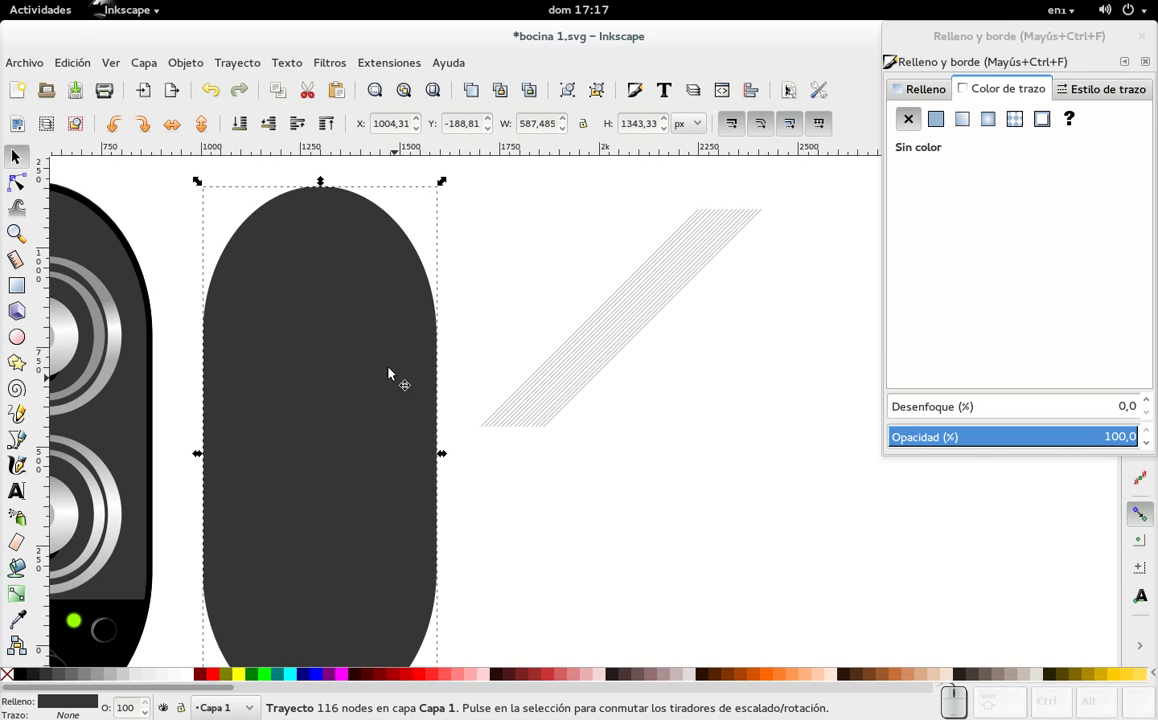
click(1021, 120)
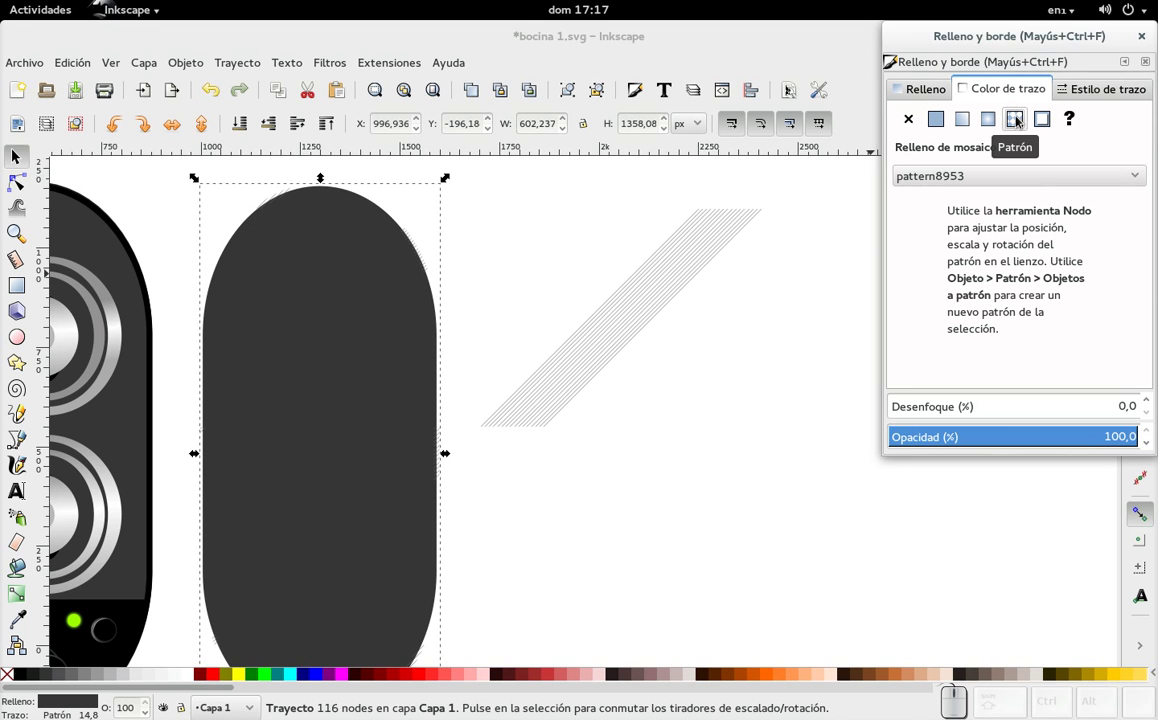
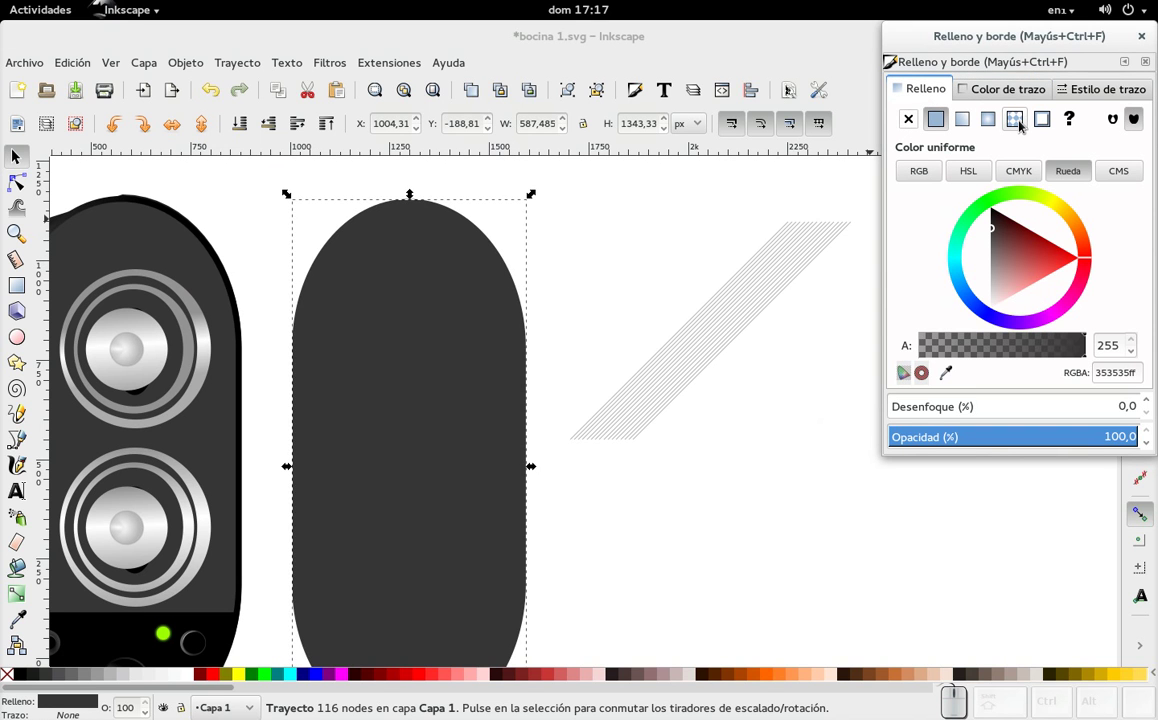
click(1020, 127)
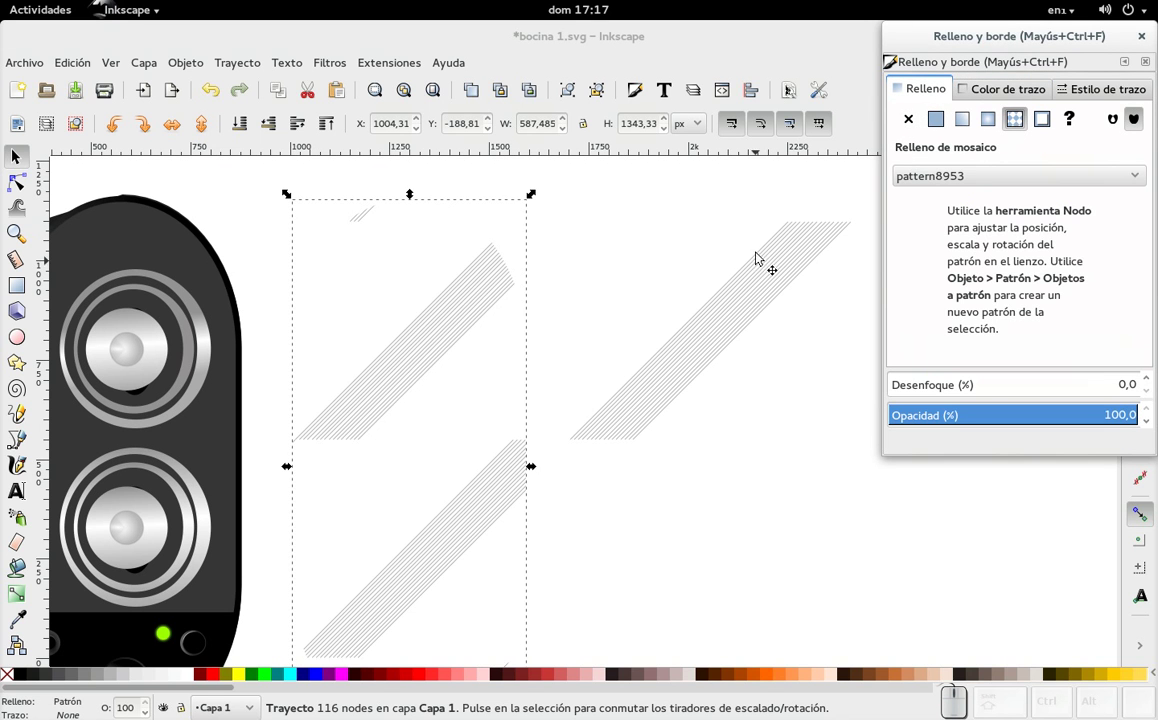
- Zoom out and switch to the Node tool to adjust the pattern's size and position
scroll(down, 3)
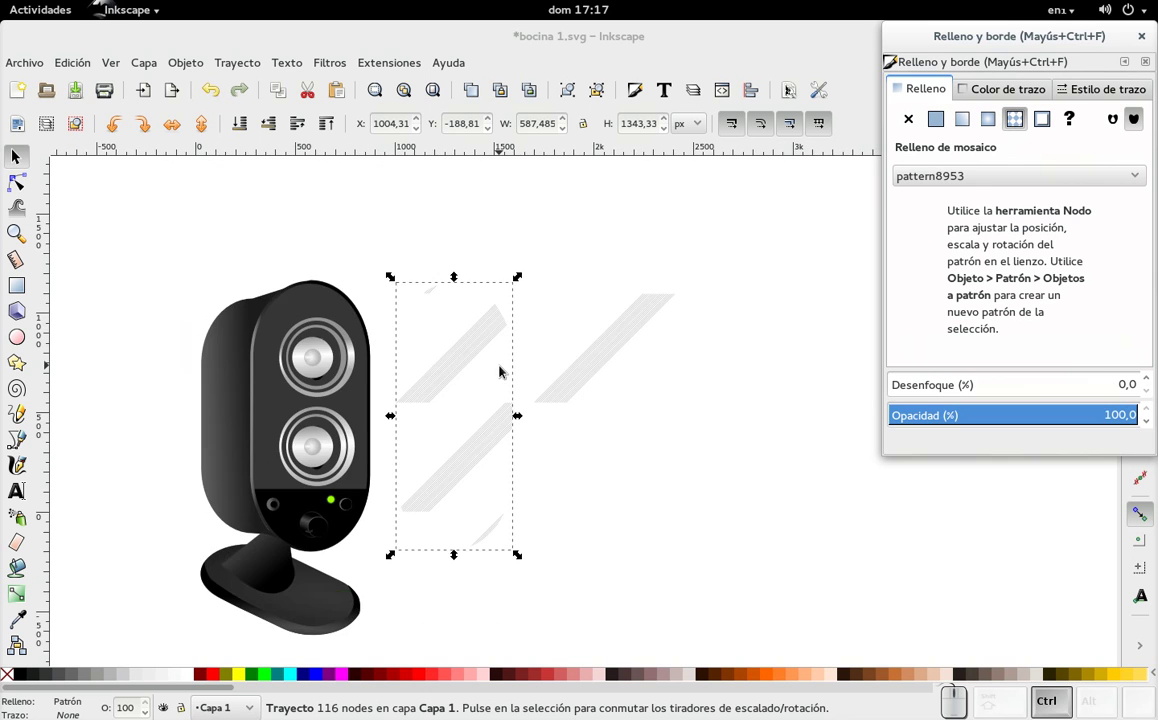
scroll(down, 3)
scroll(up, 3)
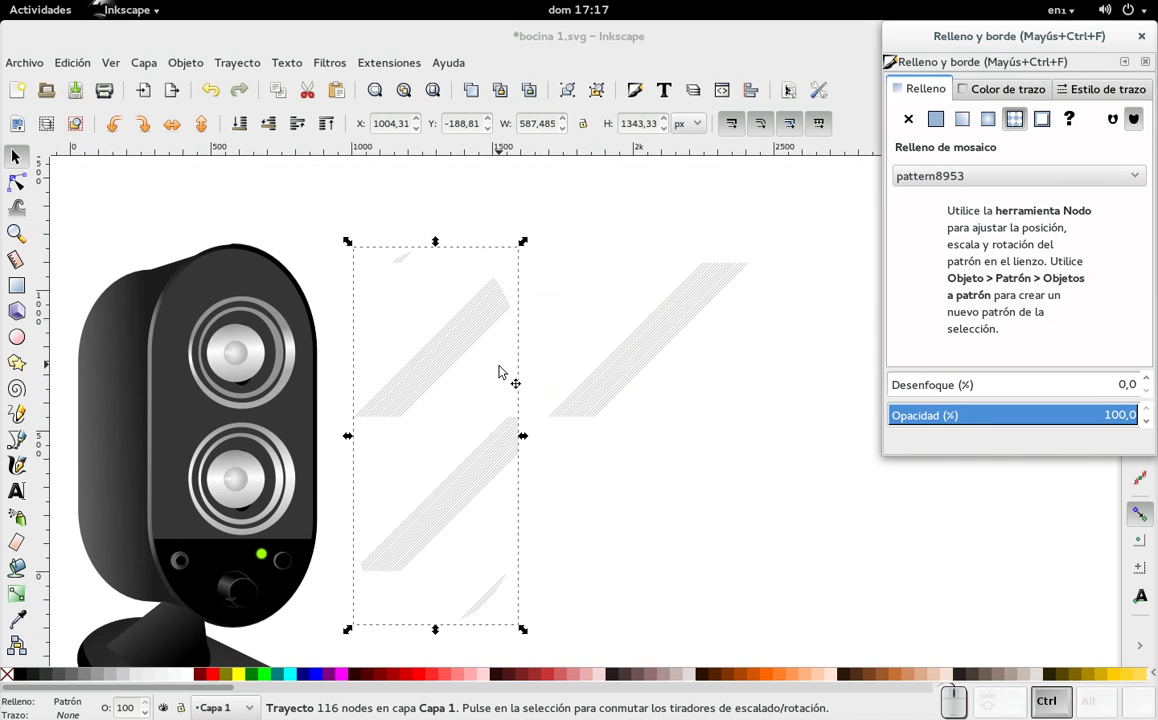
click(21, 188)
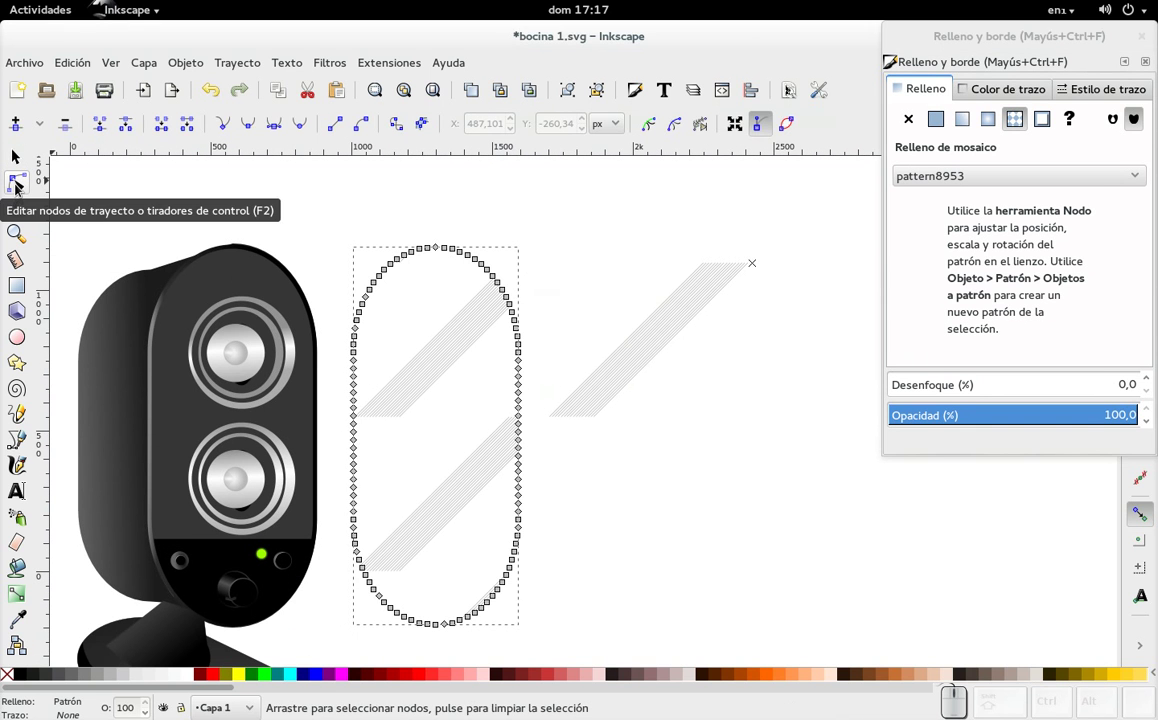
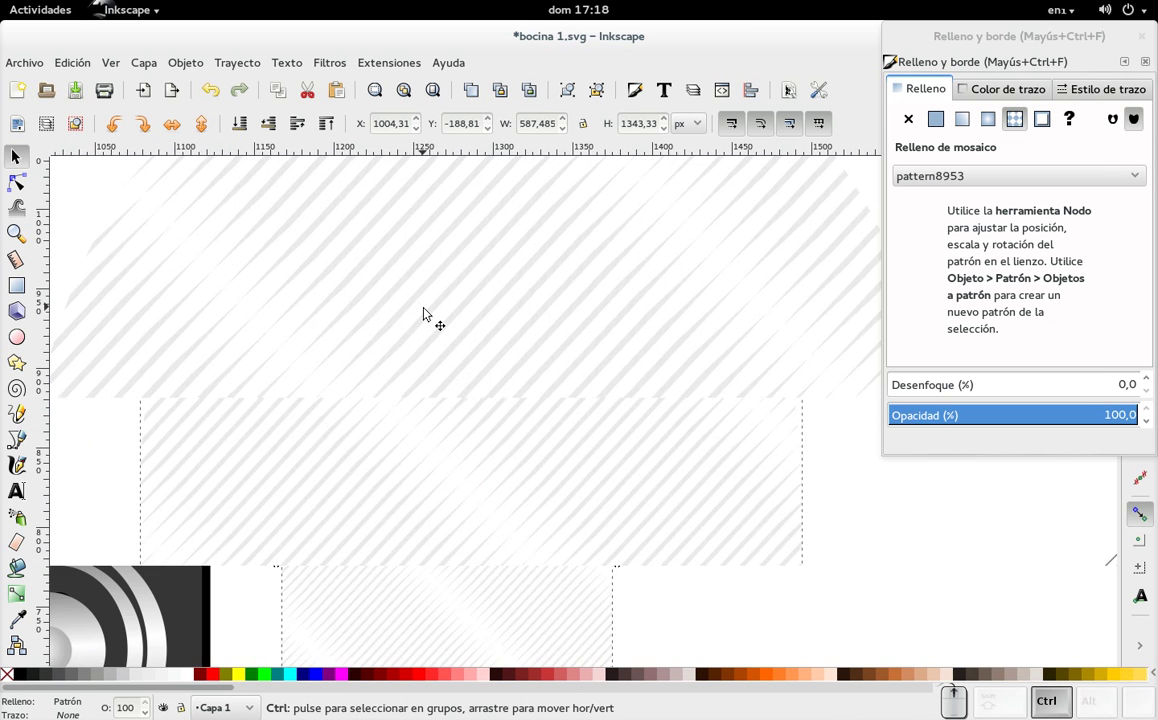
- Shrink the pattern tiles so the panel shows fine, faint diagonal grey stripes
scroll(down, 3)
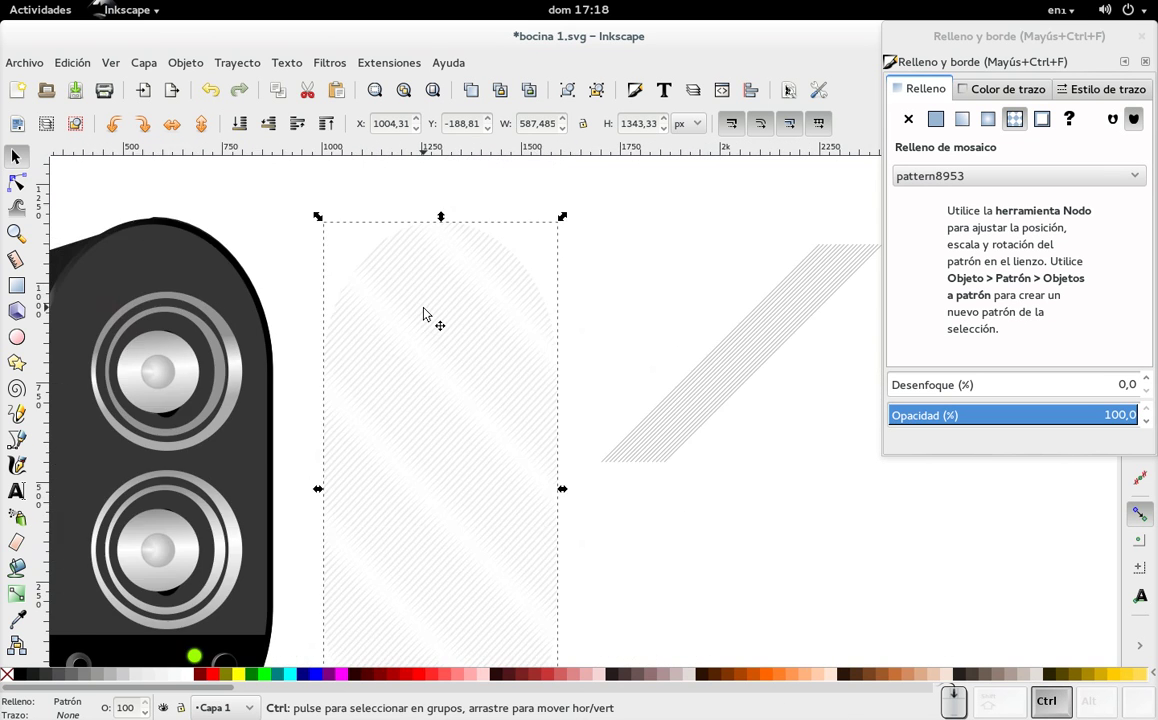
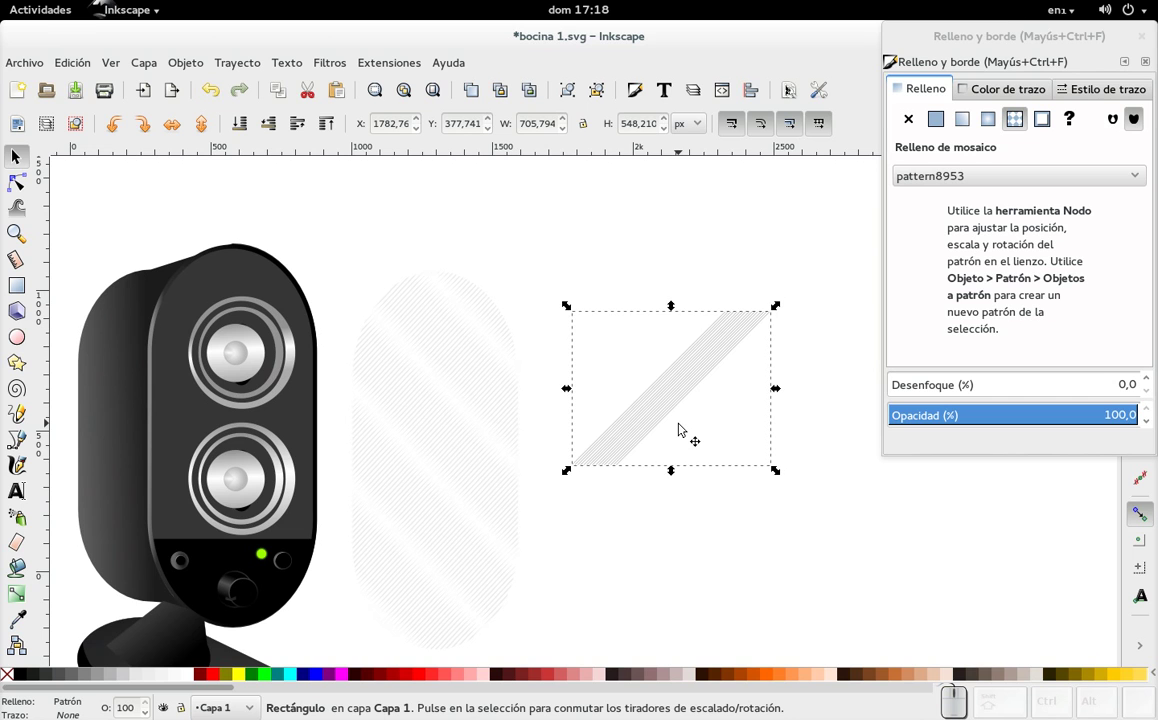
- Move the striped line rectangle higher and try Break Apart (Ctrl+Shift+K) to split its lines
click(677, 384)
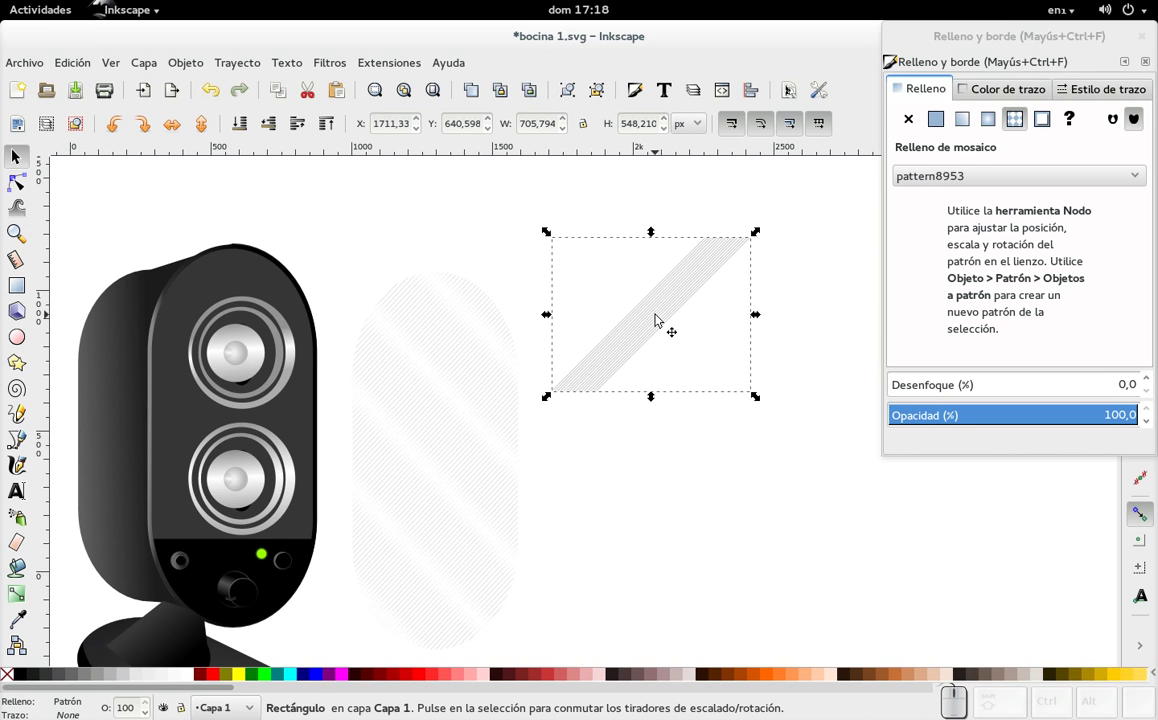
click(661, 318)
click(661, 318)
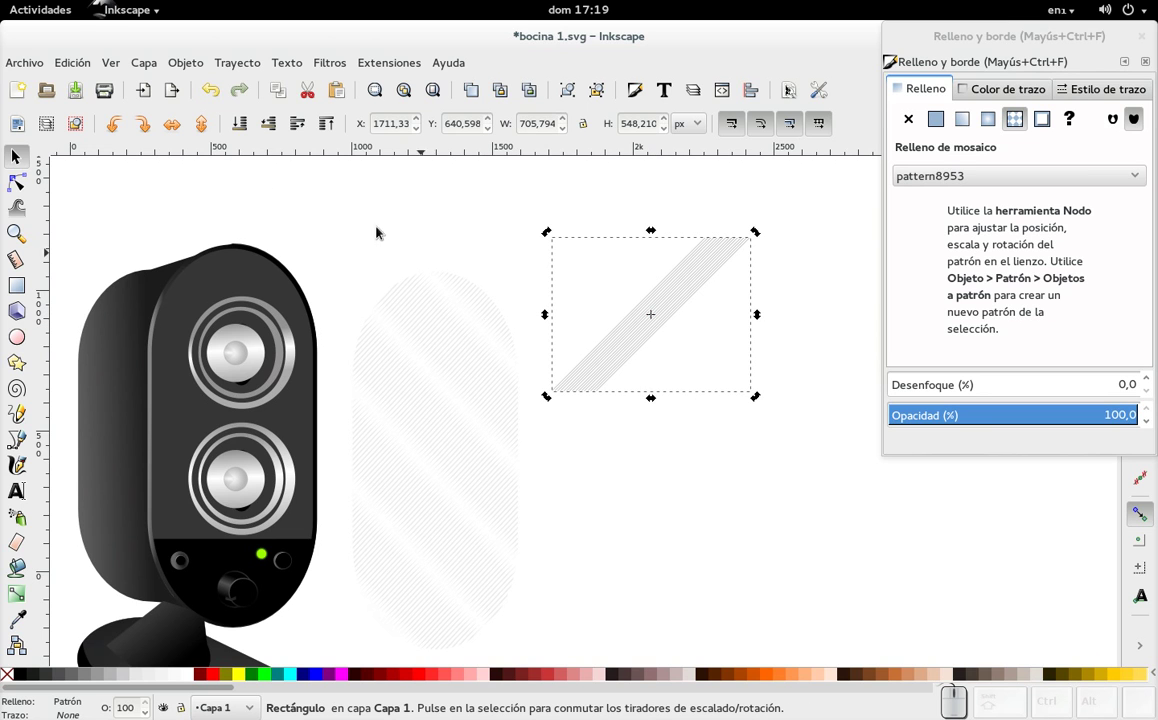
click(19, 164)
click(694, 279)
key(ctrl+shift+k)
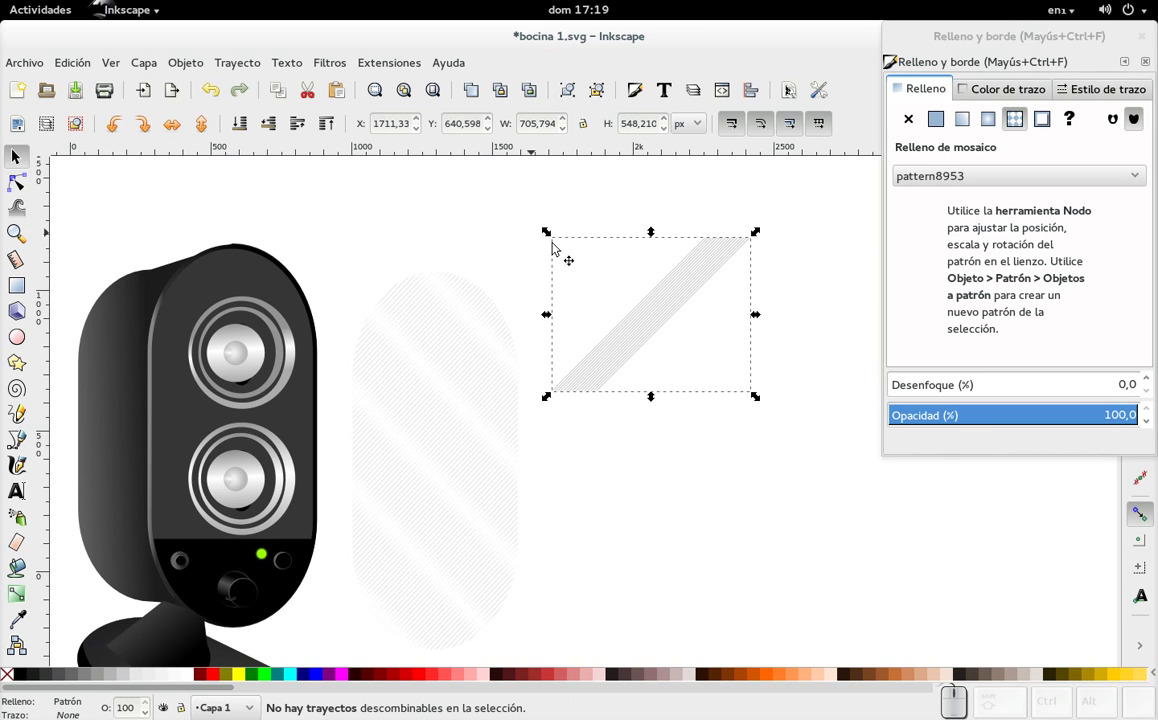
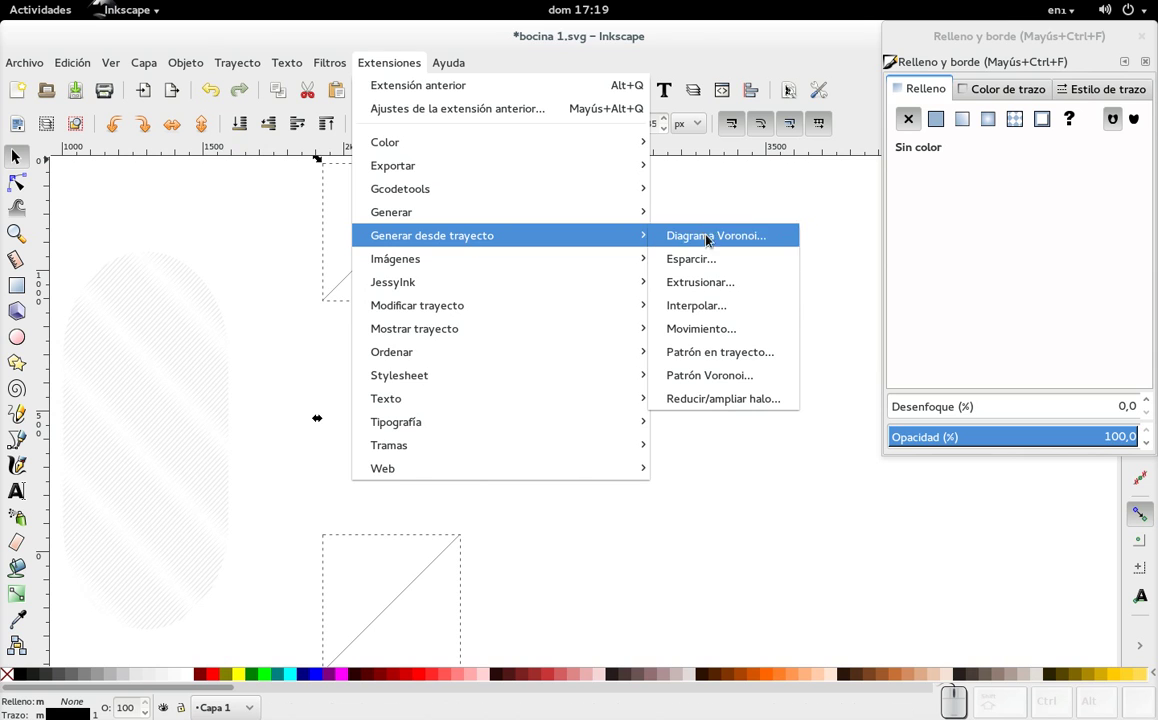
- Open Interpolate for the two diagonal lines, set to 100 steps
click(725, 312)
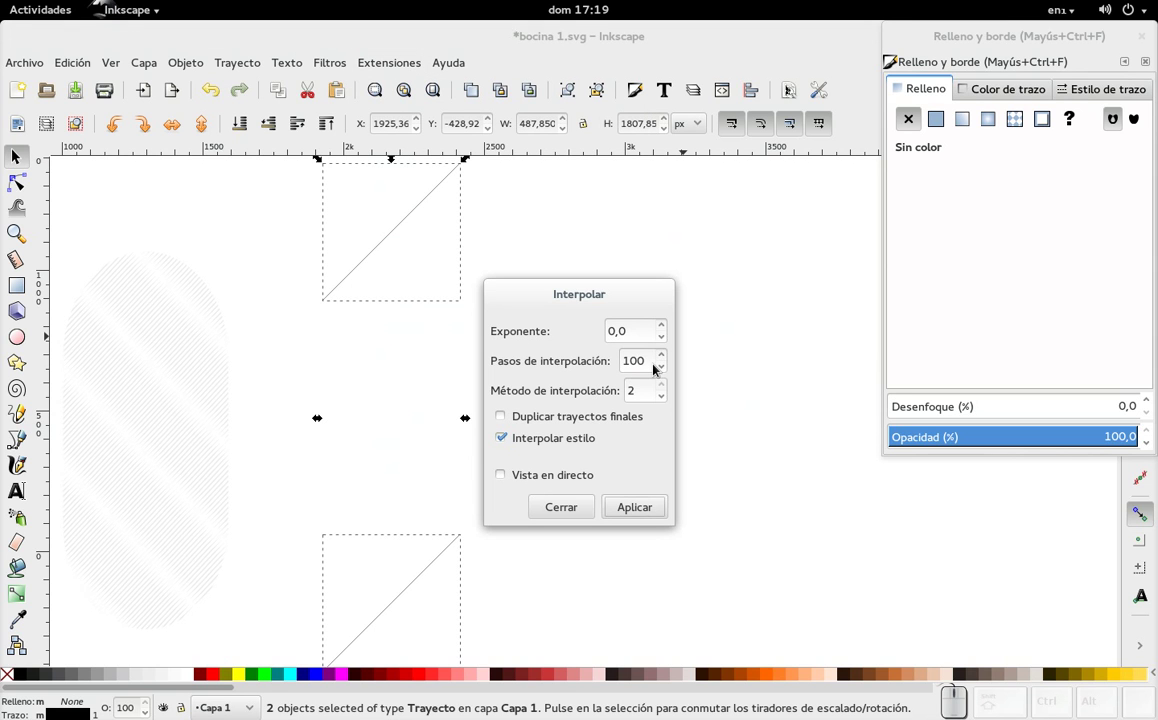
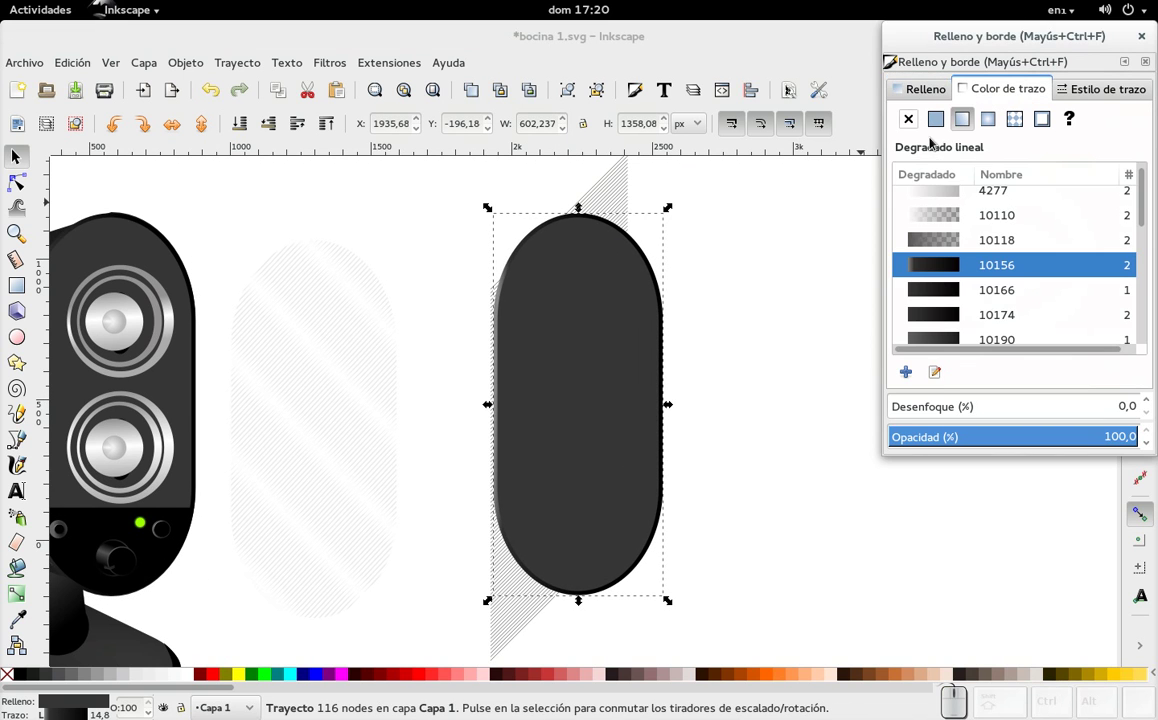
- Remove the pill's outline and stretch the hatch line group taller to cover it
click(911, 130)
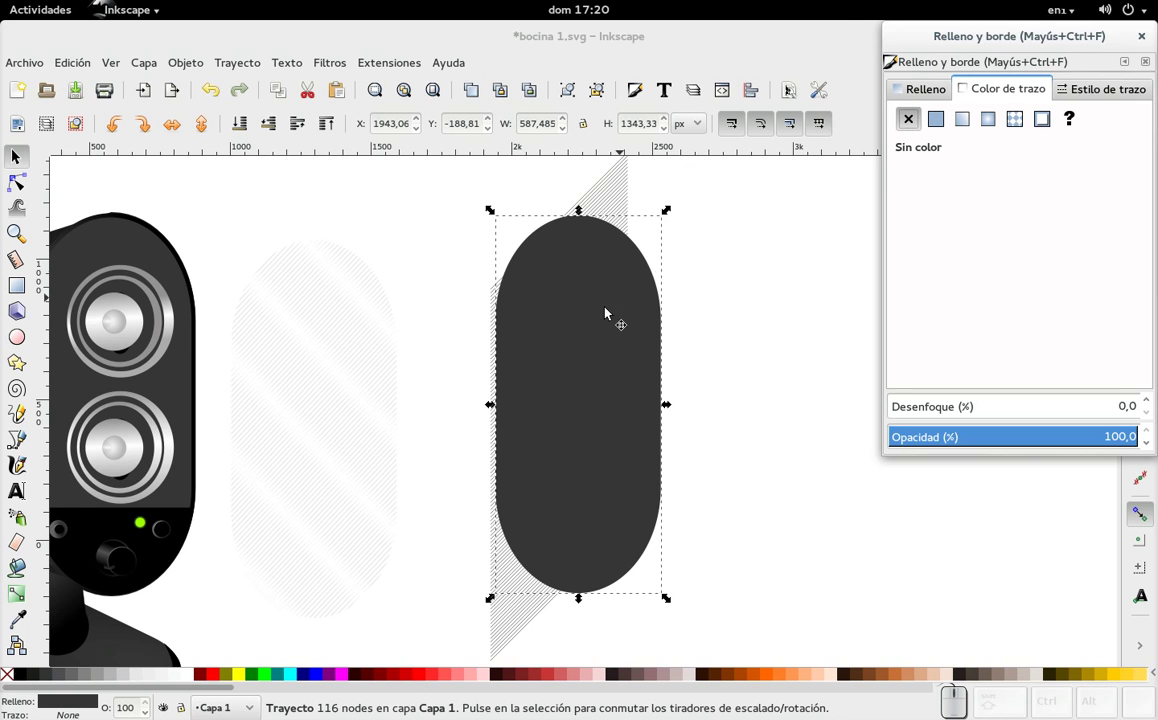
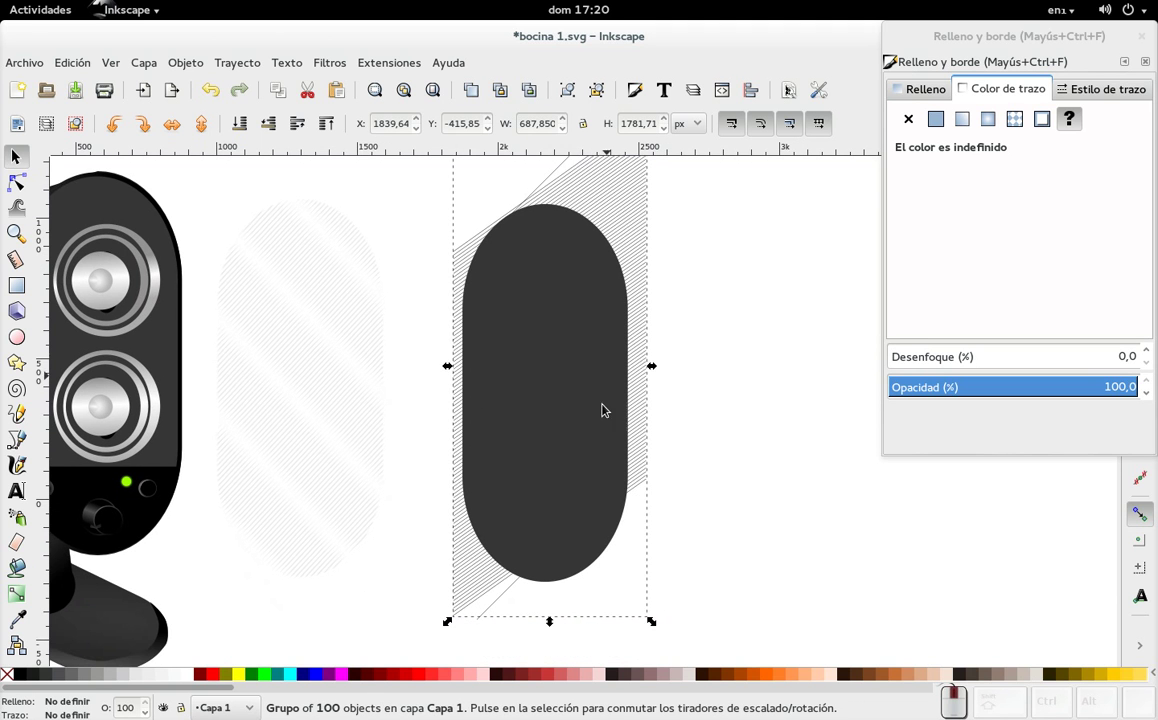
drag(555, 628, 756, 530)
scroll(up, 3)
- Ungroup the 100 hatch lines and combine them into a single 200-node path
click(557, 217)
click(311, 474)
click(537, 508)
click(636, 267)
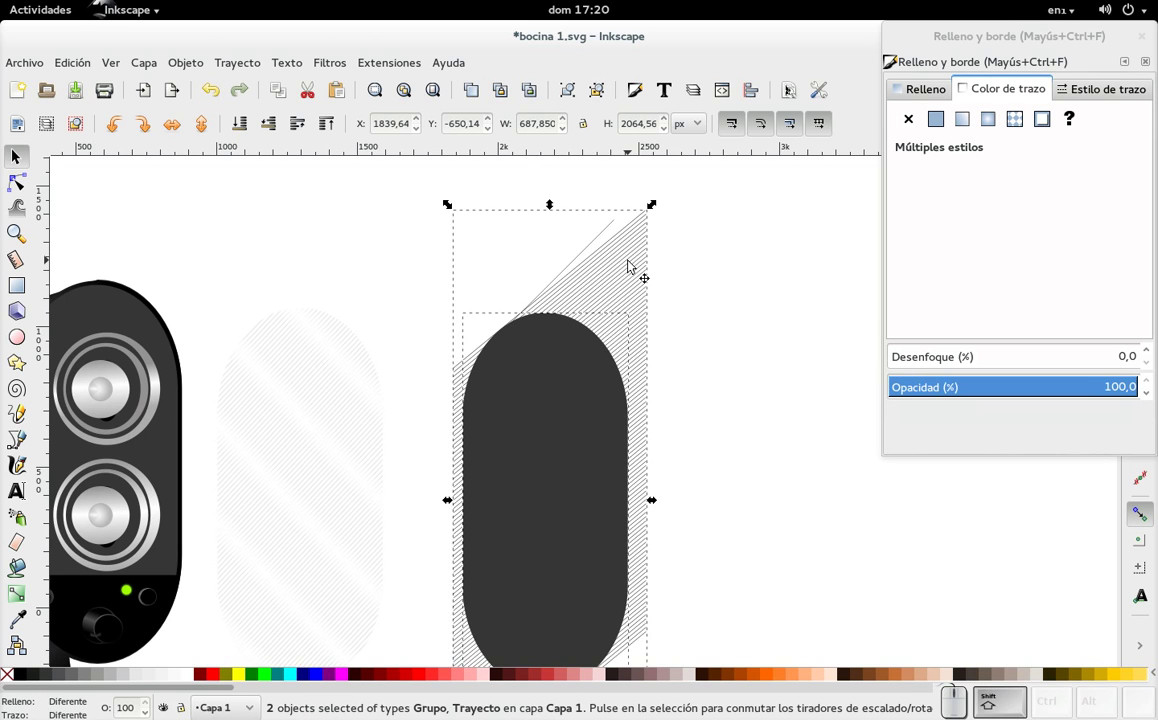
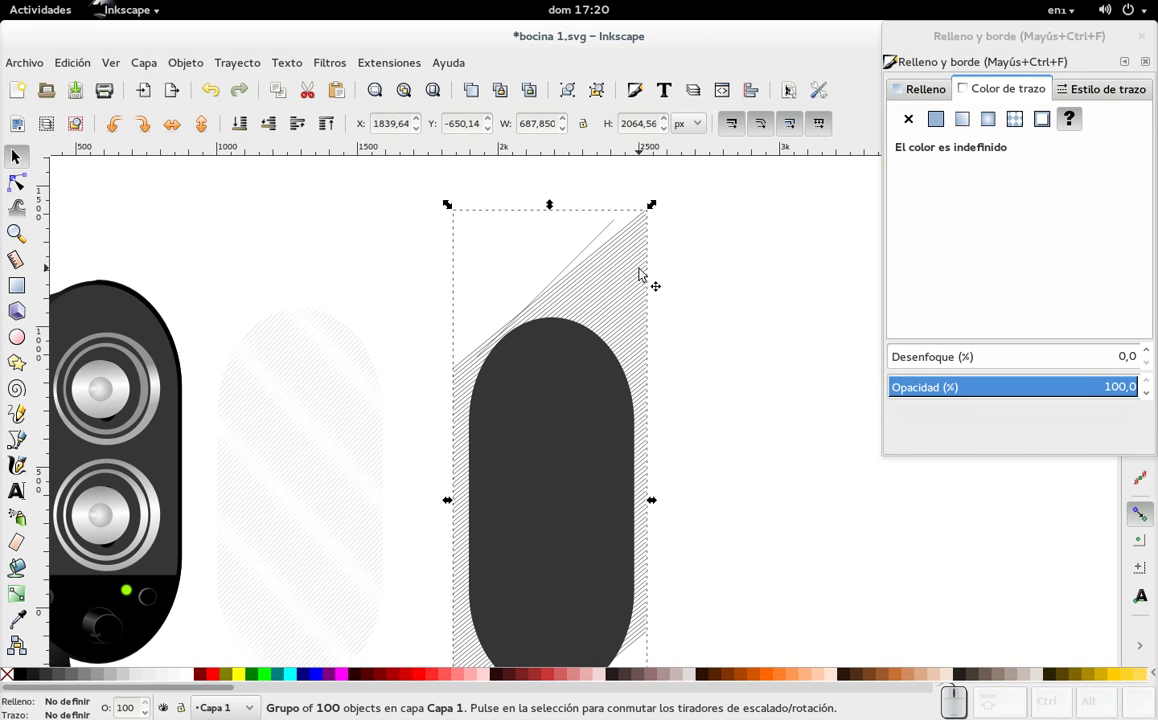
key(ctrl+shift+g)
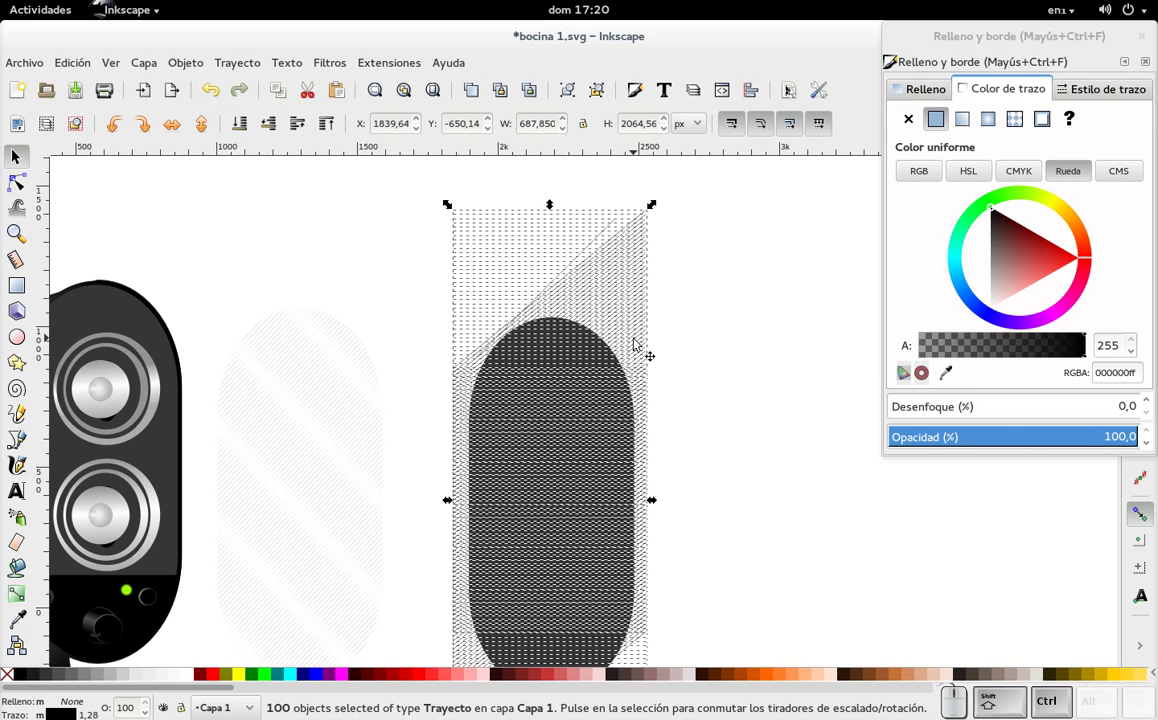
key(ctrl+k)
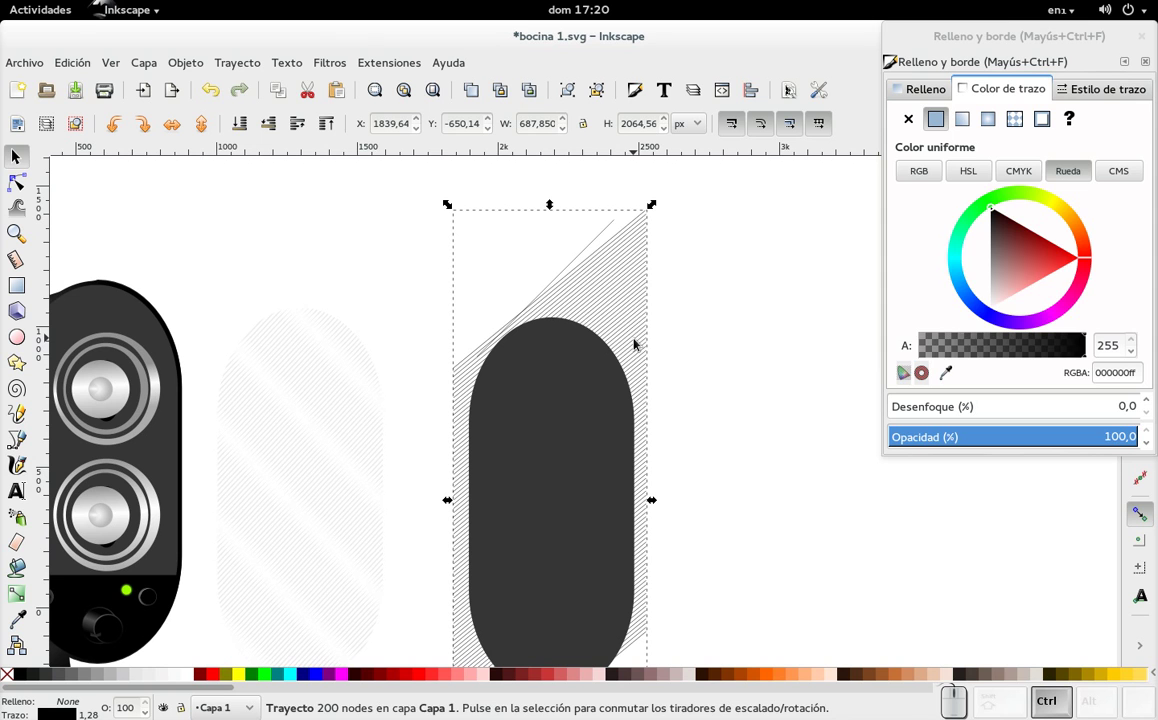
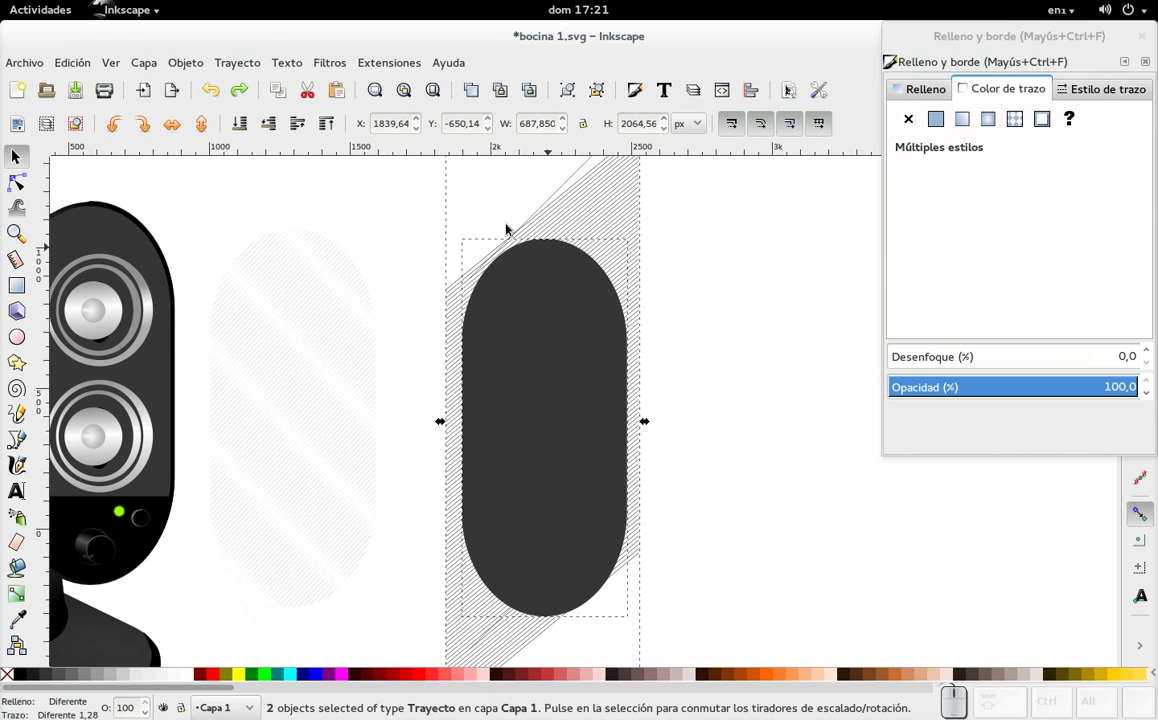
- Try a Path menu operation on the hatch lines and pill together, then undo it
click(247, 65)
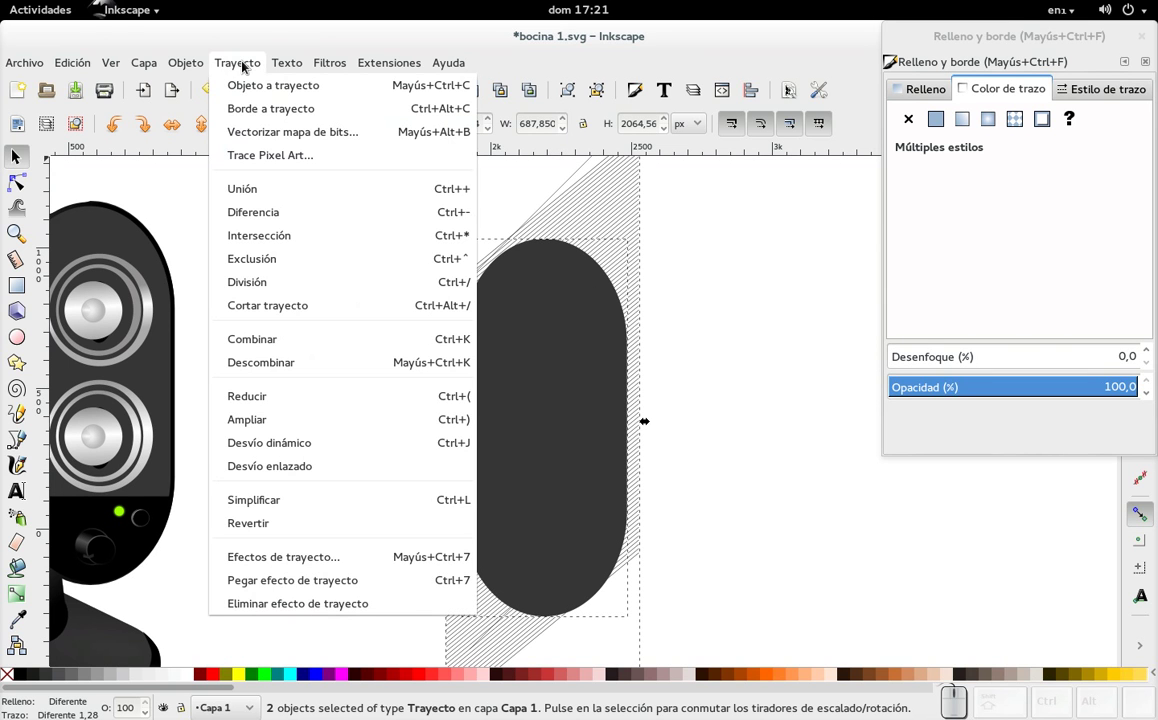
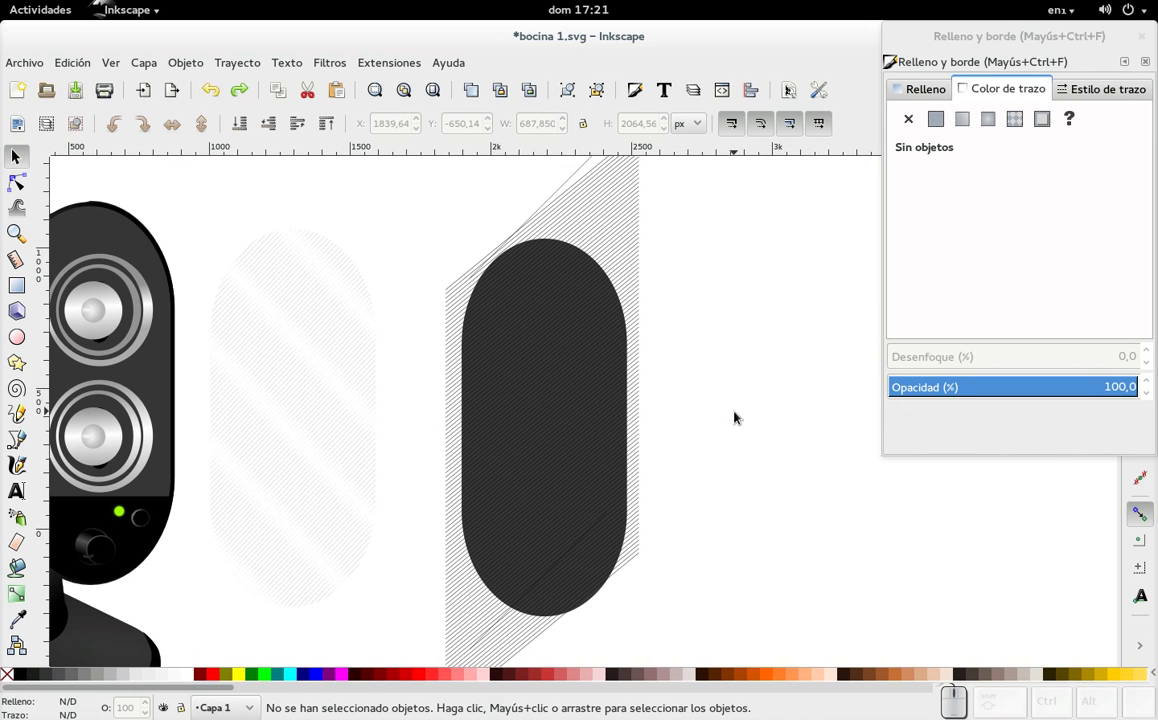
drag(705, 649, 649, 224)
click(650, 223)
click(223, 70)
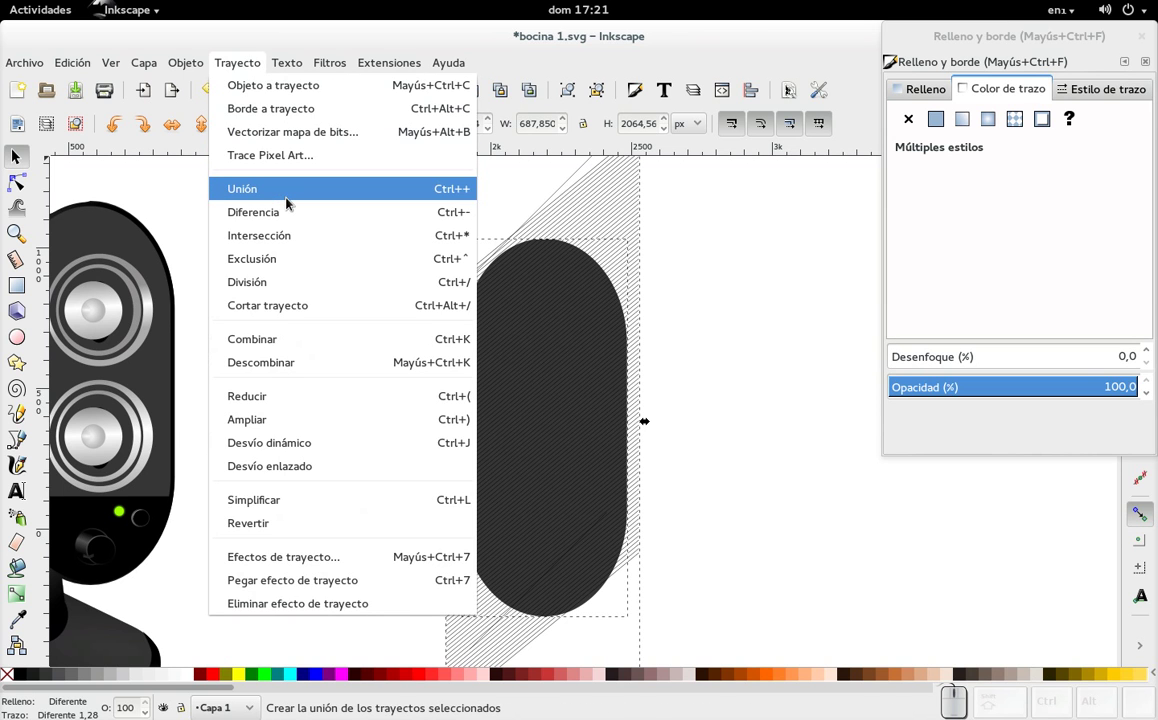
click(293, 214)
key(ctrl+z)
click(234, 59)
click(683, 258)
- Try another path operation on the pair, undo, and reselect the combined hatch line path
drag(713, 635, 573, 232)
click(584, 217)
click(249, 63)
click(313, 239)
key(ctrl+z)
click(760, 351)
click(746, 287)
click(715, 343)
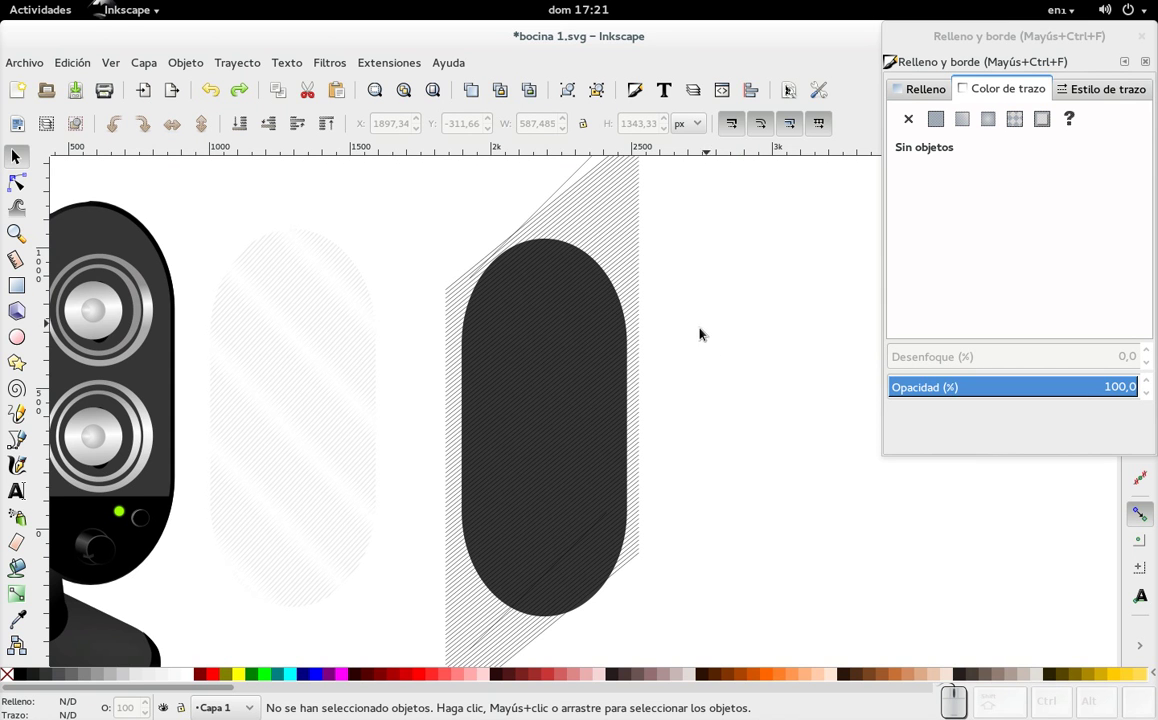
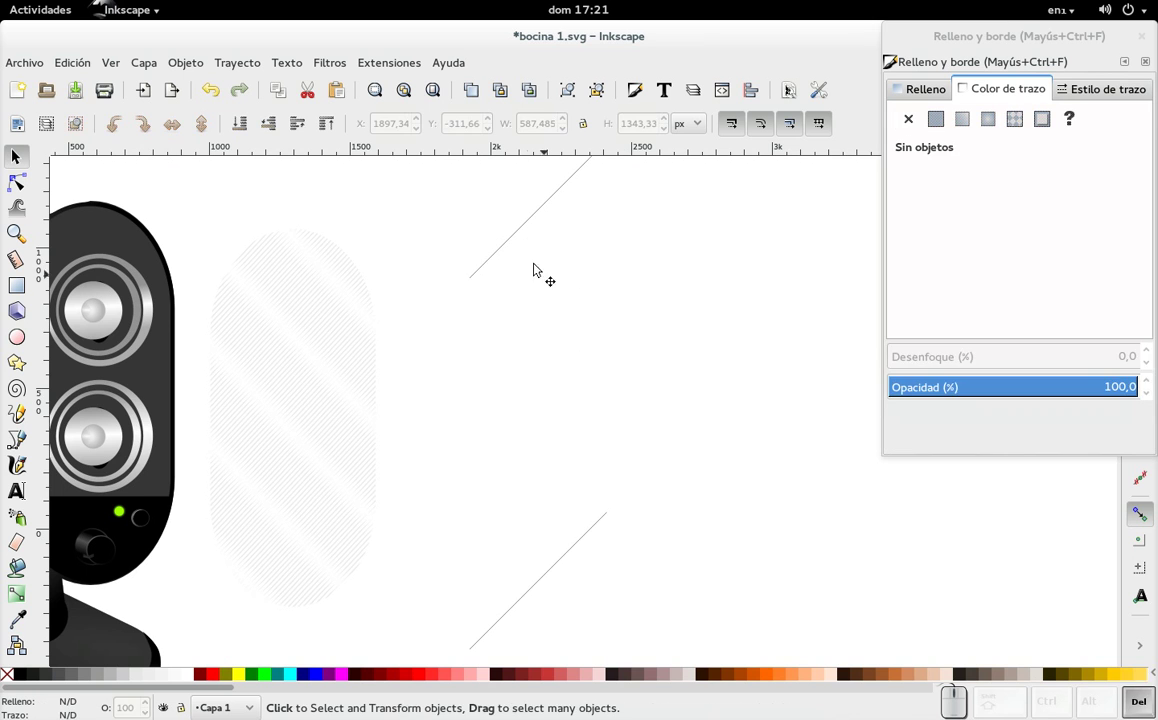
- Remove the striped pattern shape's outline, delete leftovers, and raise it to the top
click(527, 243)
click(520, 232)
key(Delete)
click(576, 537)
key(Delete)
click(300, 436)
click(420, 468)
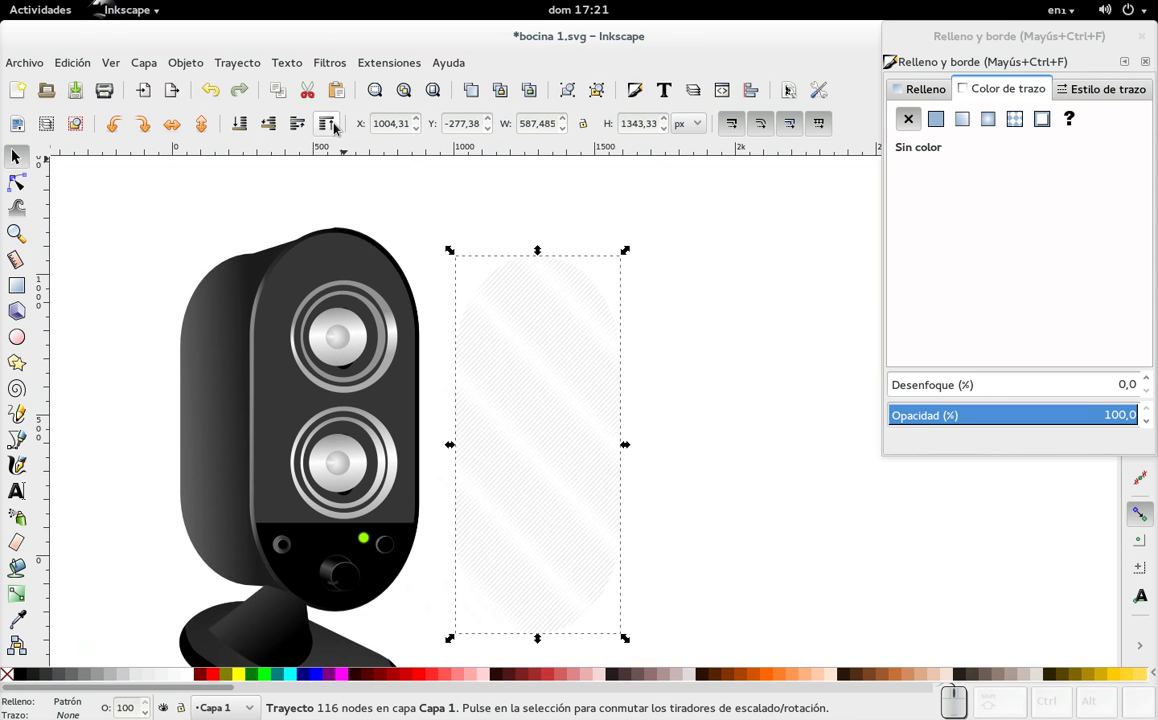
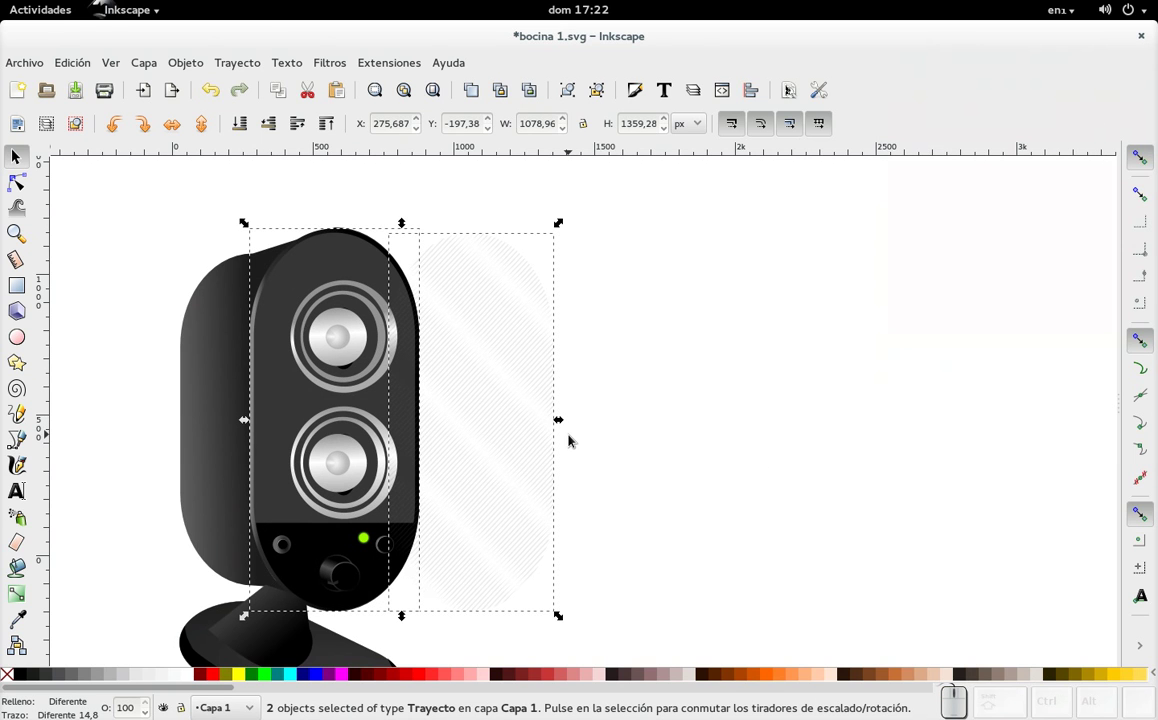
- Move the striped shape over the speaker front and select it together with the front panel
click(728, 349)
click(528, 332)
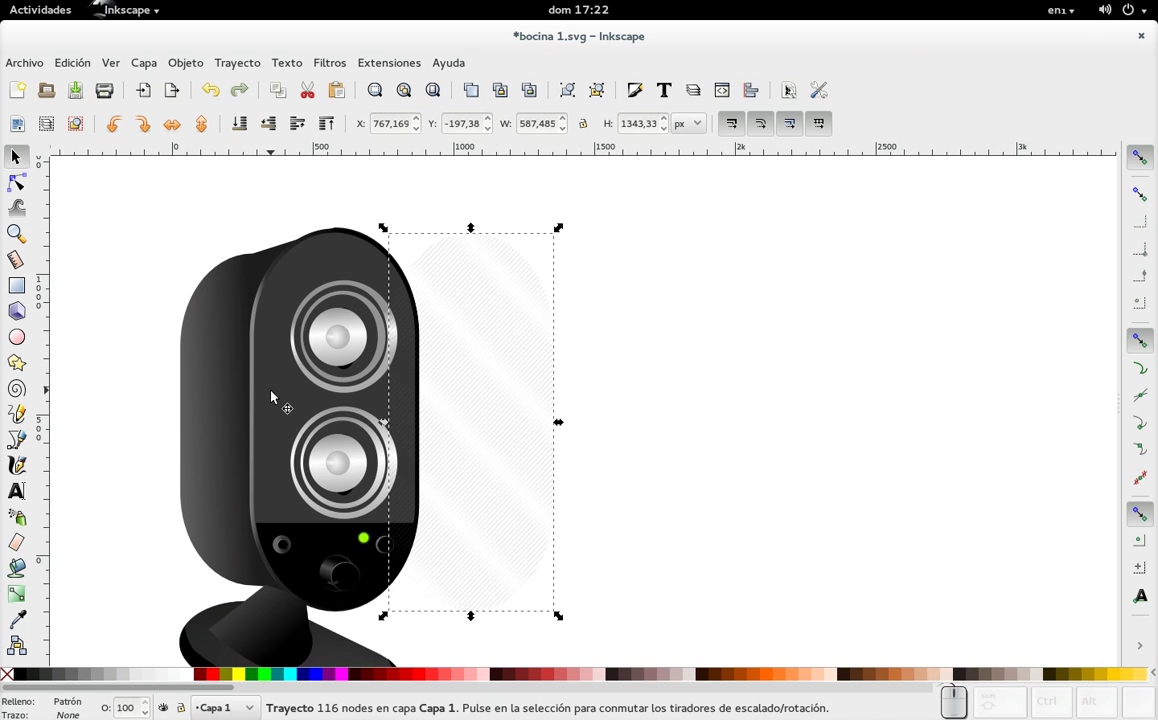
click(275, 400)
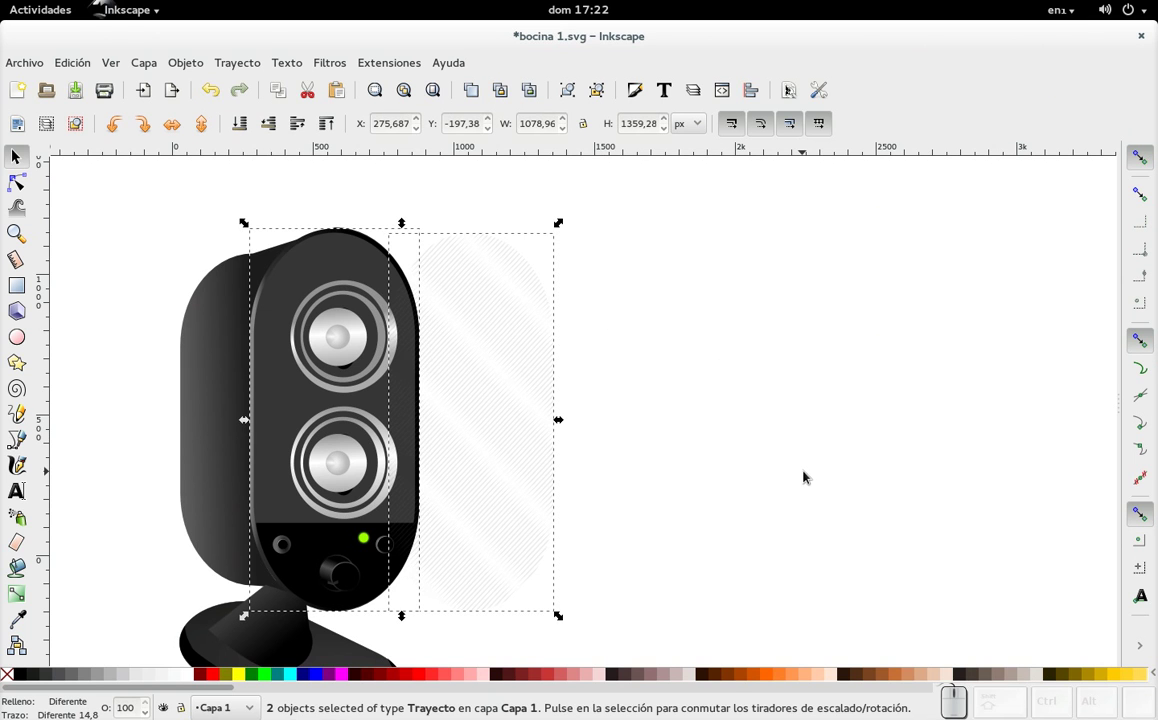
- Open Align and Distribute (Ctrl+Shift+A) set relative to Last selected
key(ctrl+shift+a)
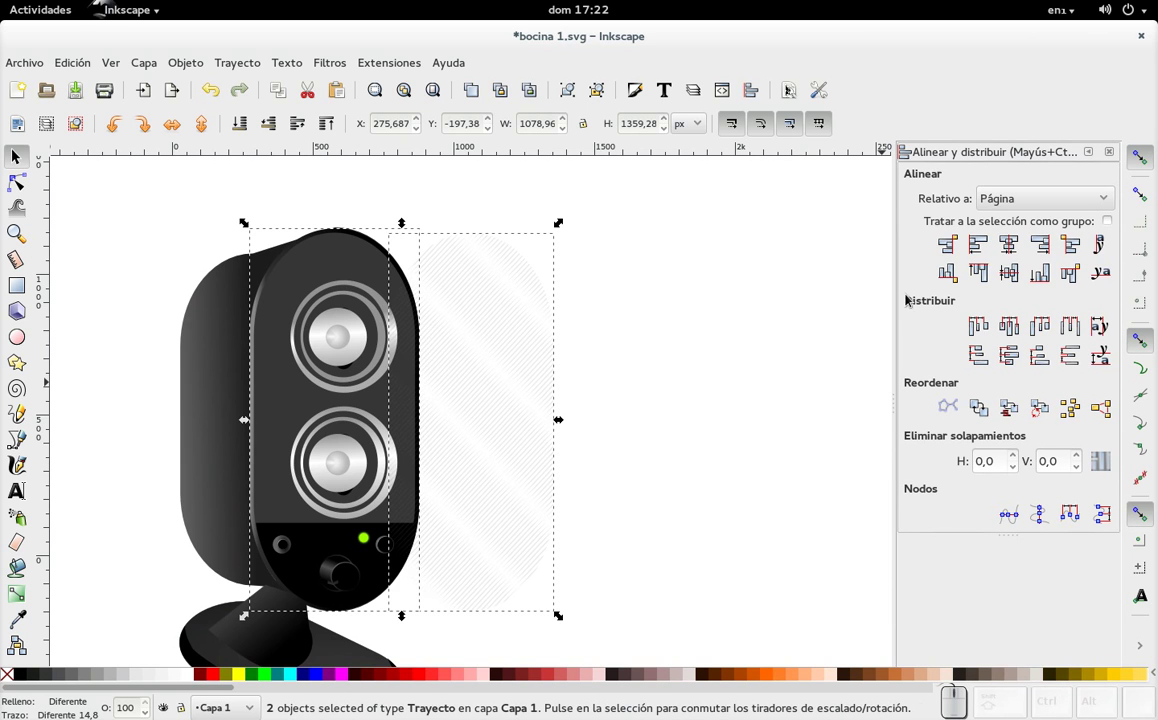
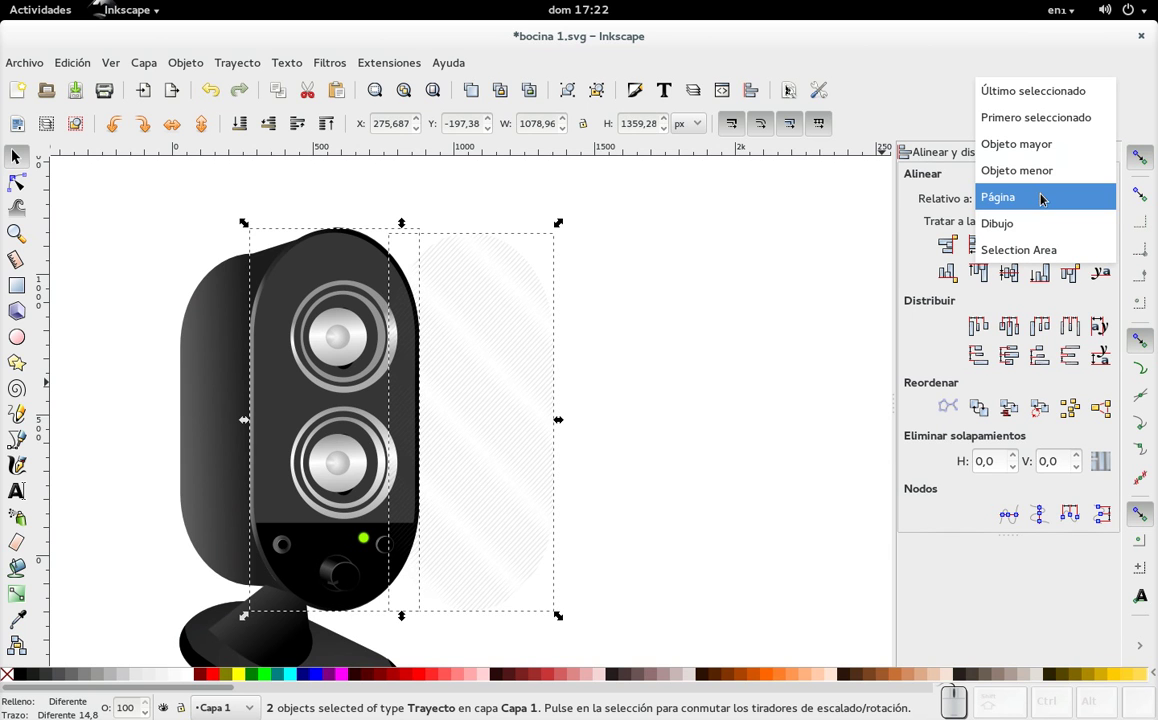
click(1054, 104)
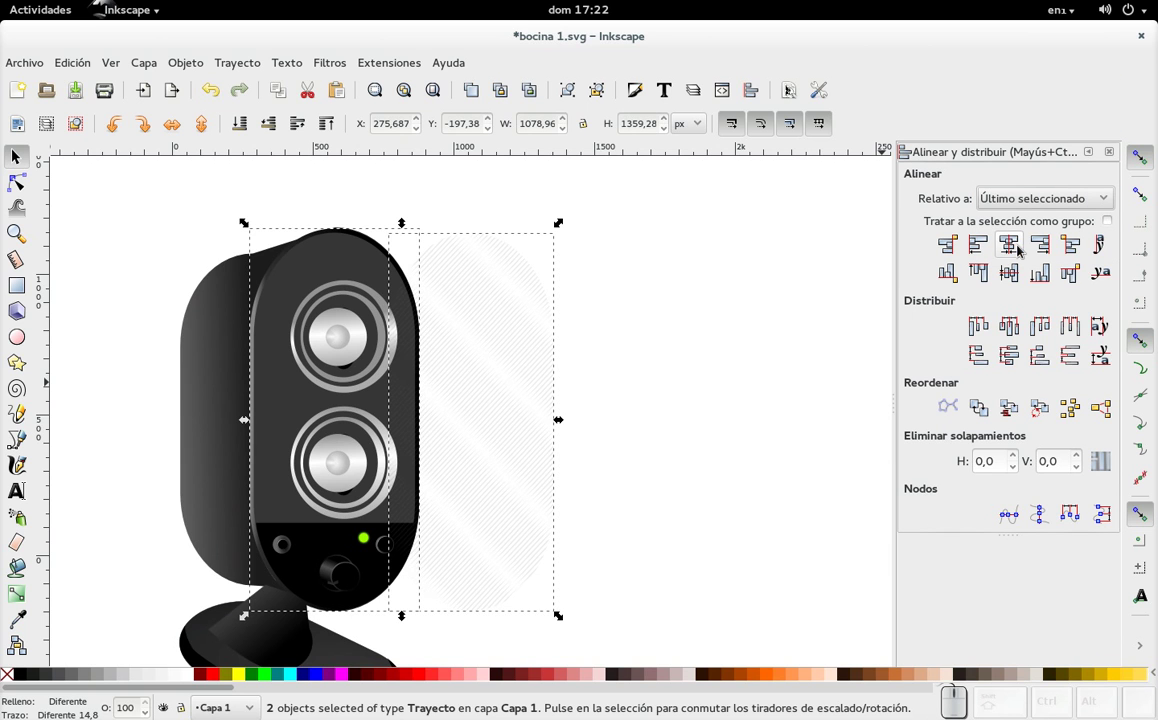
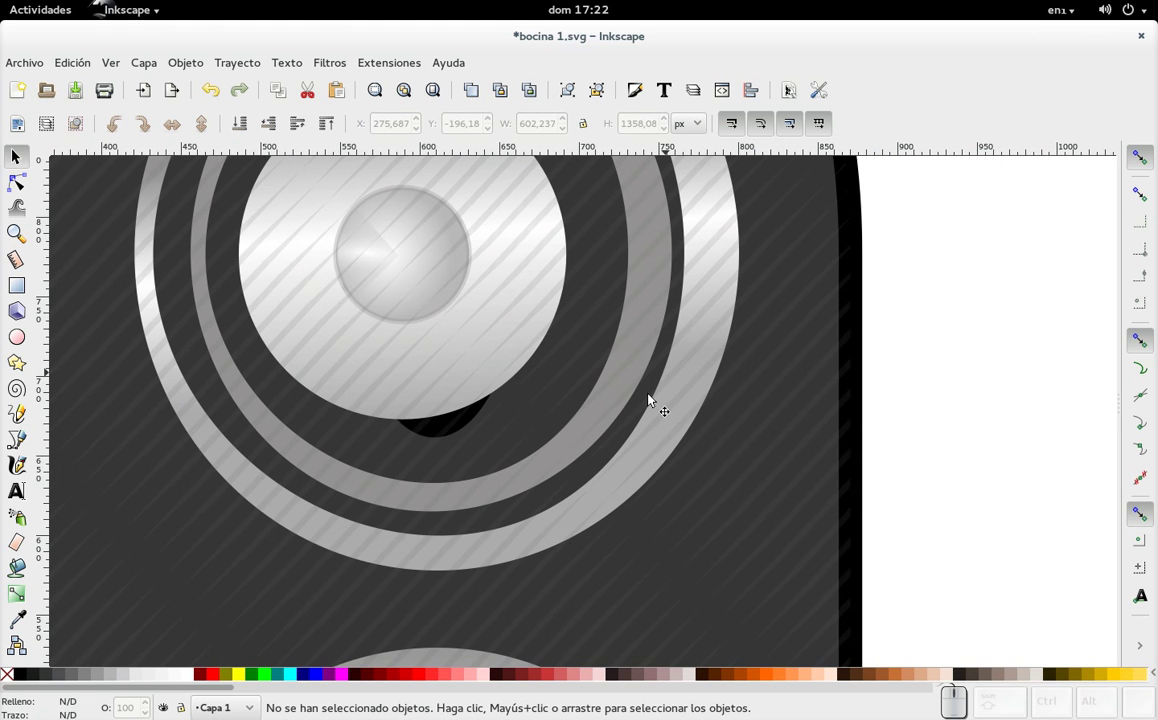
scroll(down, 3)
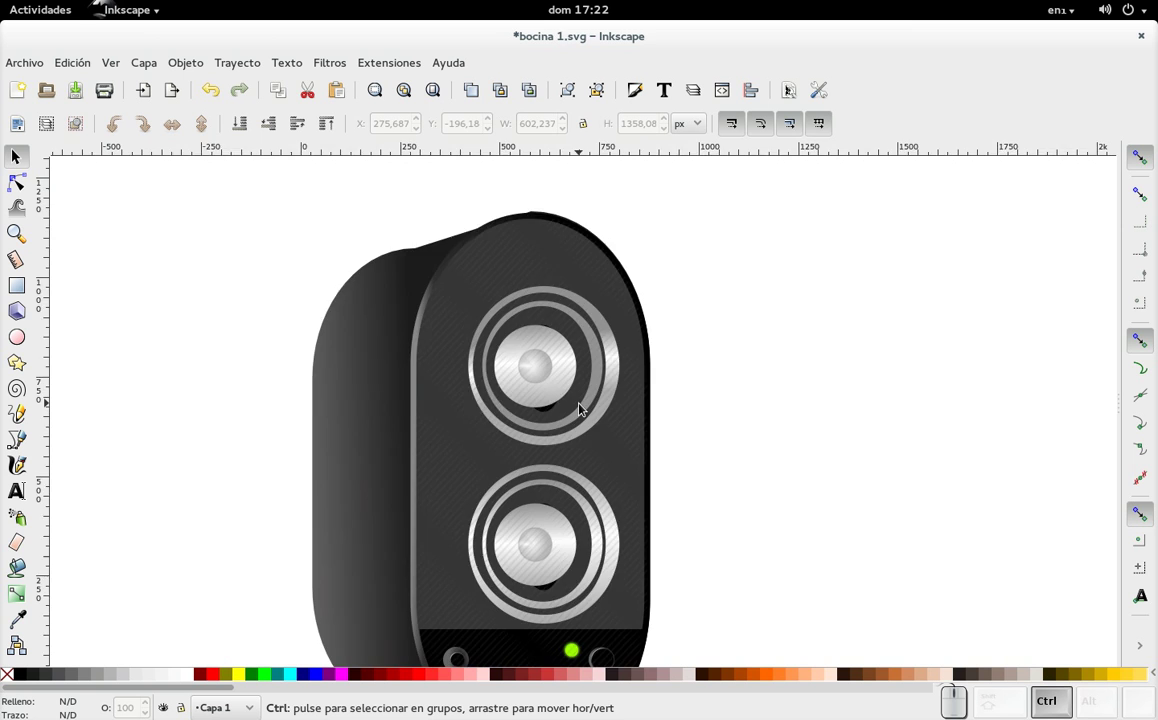
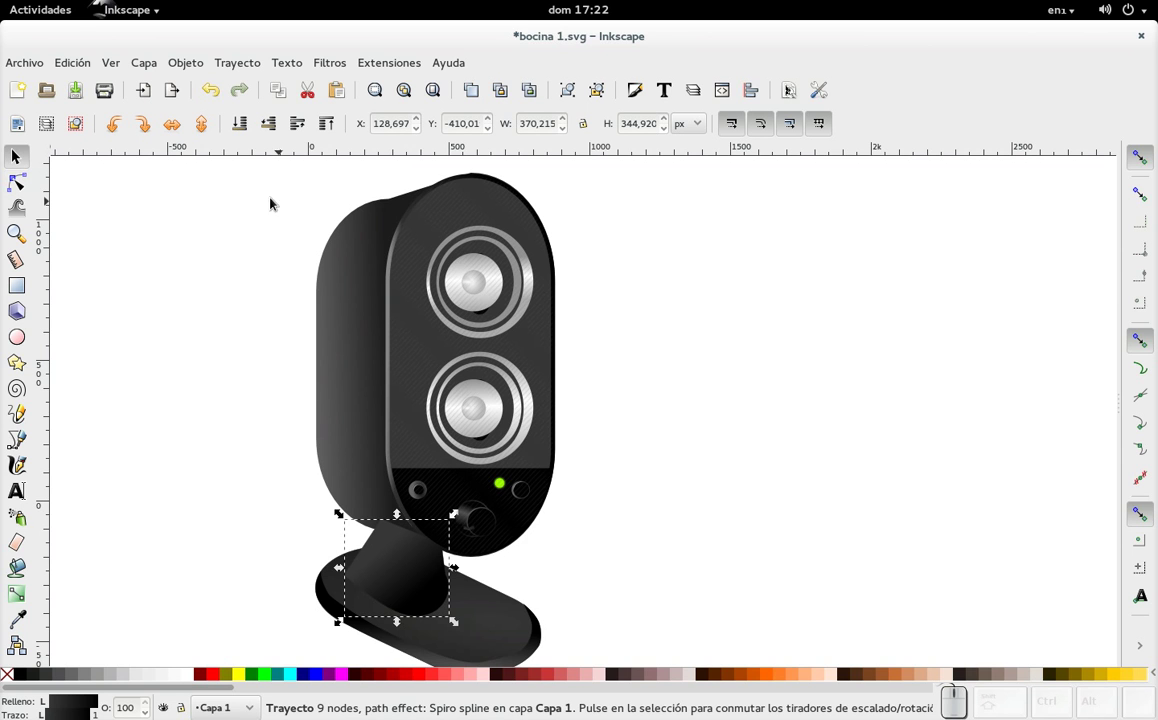
- Lower the stand's neck several levels in the stacking order behind the base, then deselect
click(251, 131)
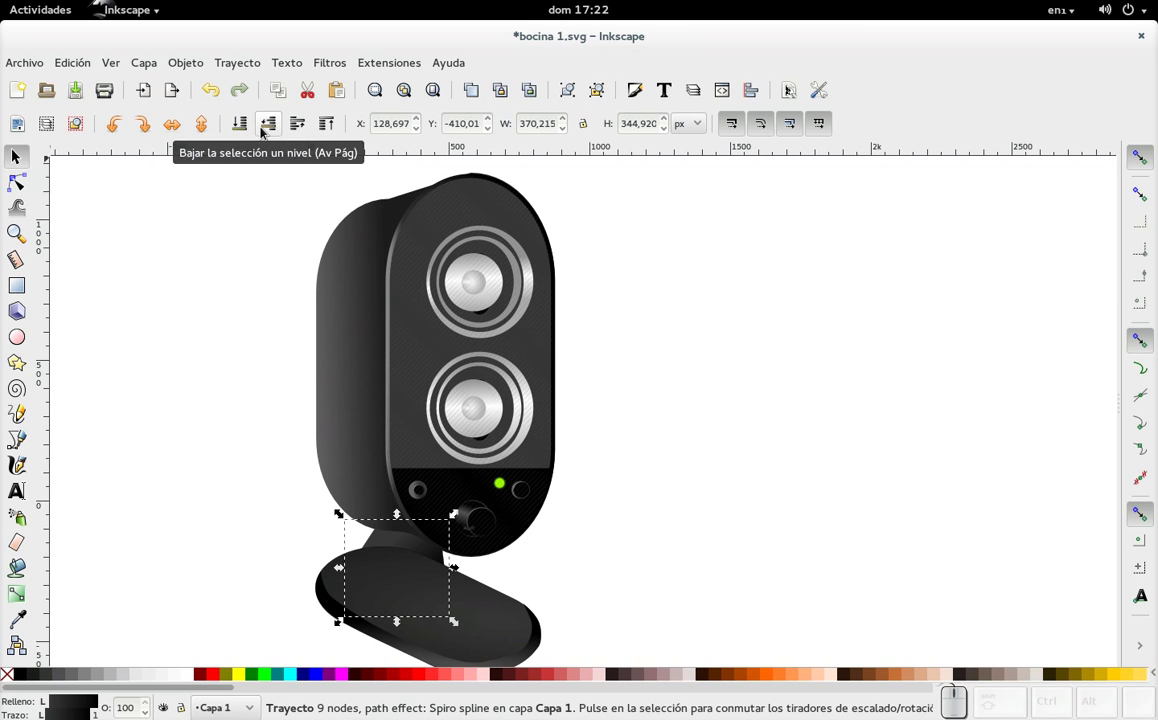
click(269, 131)
click(269, 131)
click(239, 128)
click(518, 636)
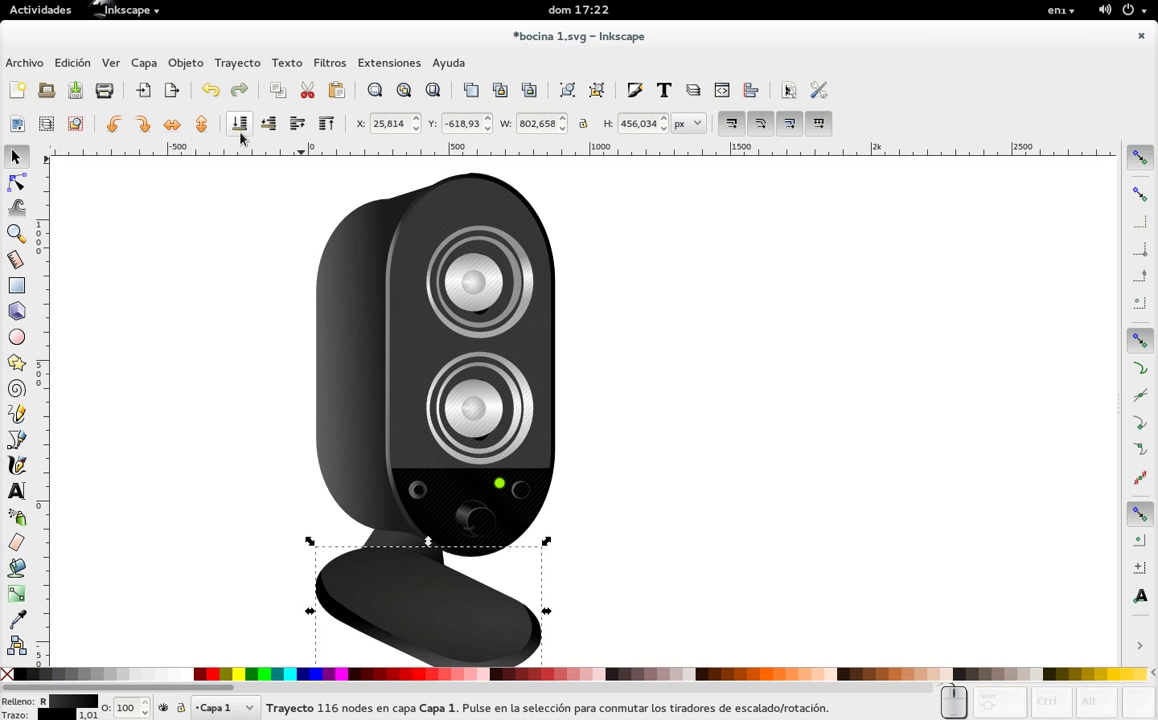
click(246, 136)
click(760, 386)
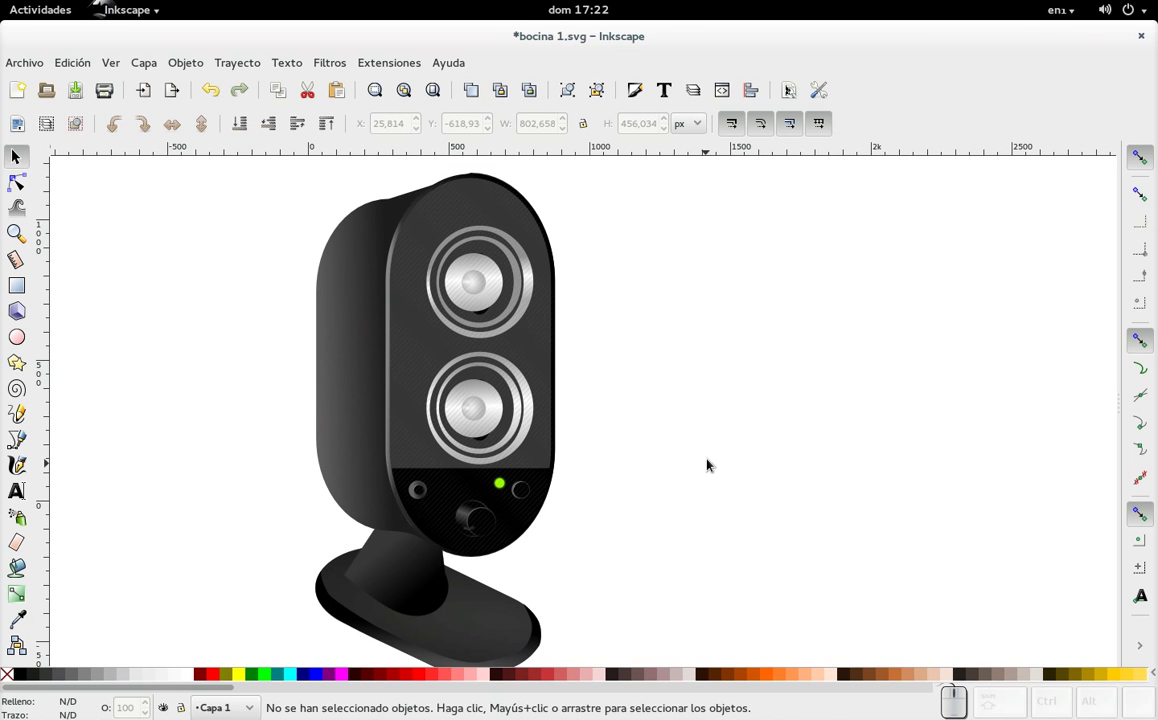
- Zoom in and out to review the whole speaker illustration
scroll(down, 3)
scroll(up, 3)
scroll(up, 3)
scroll(down, 3)
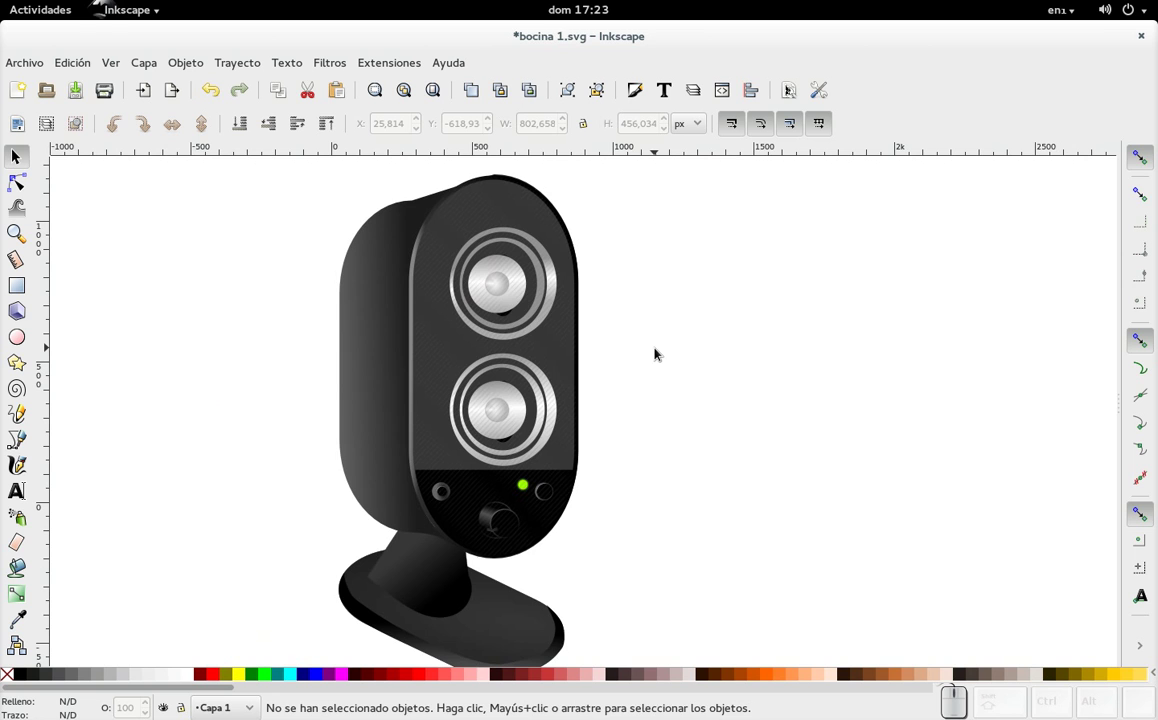
scroll(down, 3)
scroll(up, 3)
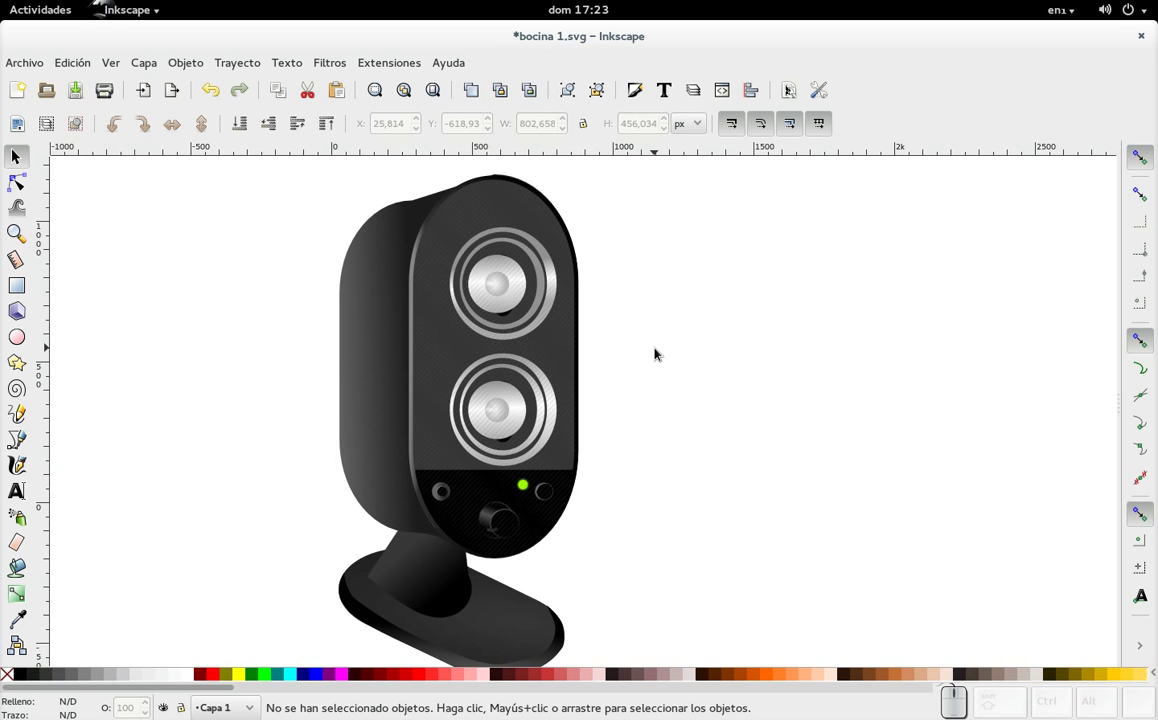
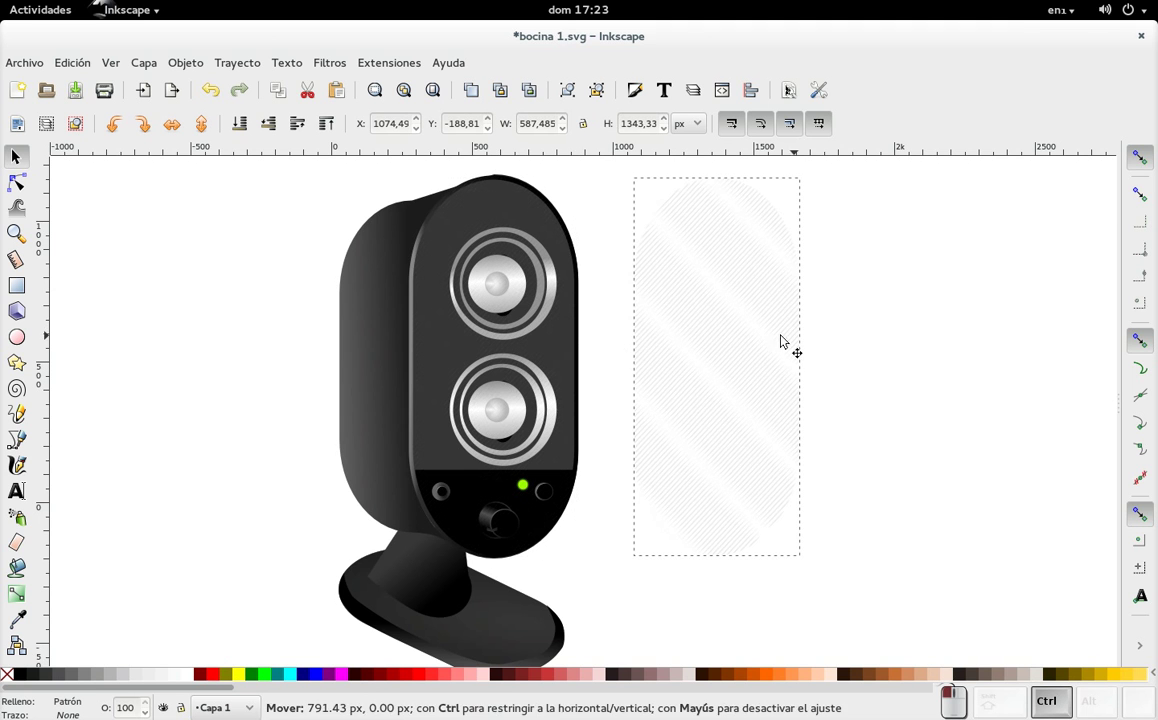
- Fill the selected upper-driver ring with the brighter linear gradient 4277 via Fill and Stroke
scroll(up, 3)
click(584, 280)
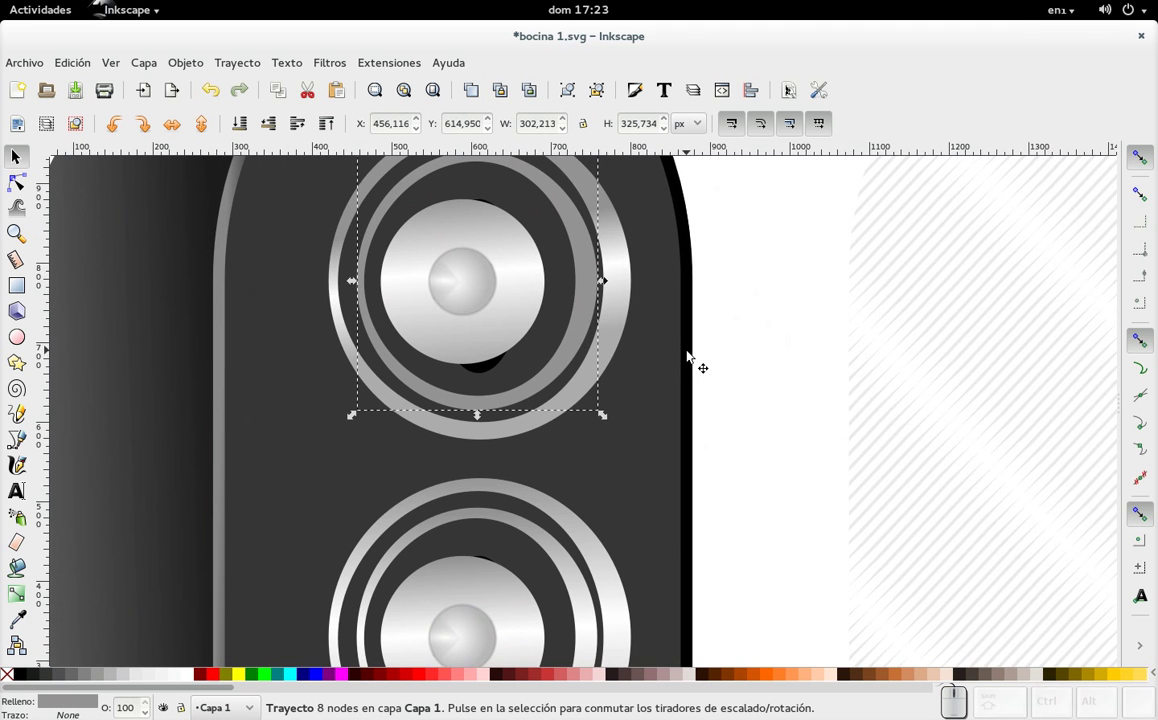
key(ctrl+shift+f)
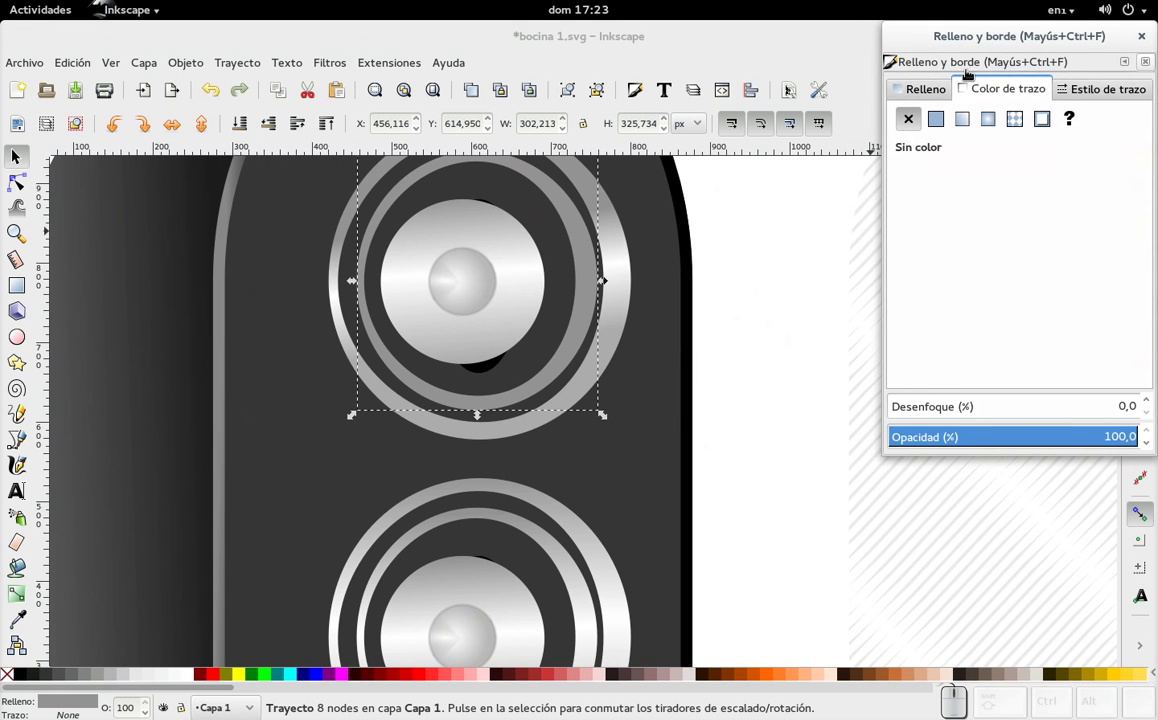
click(918, 93)
click(965, 121)
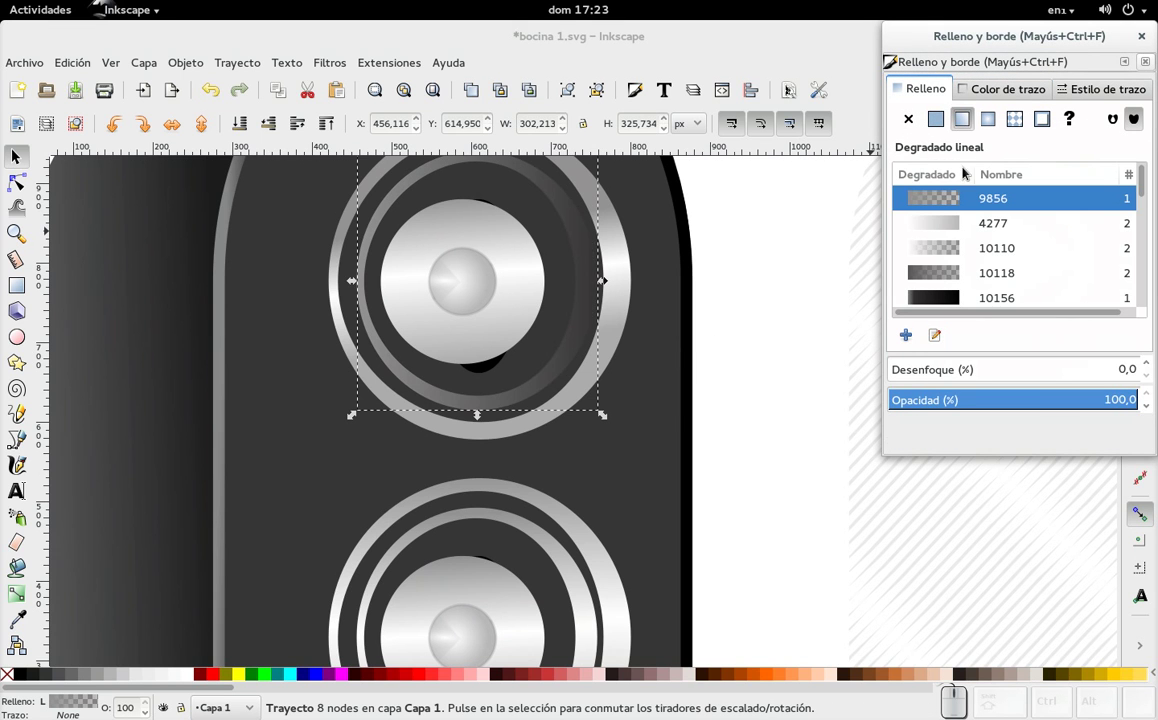
scroll(down, 3)
click(970, 227)
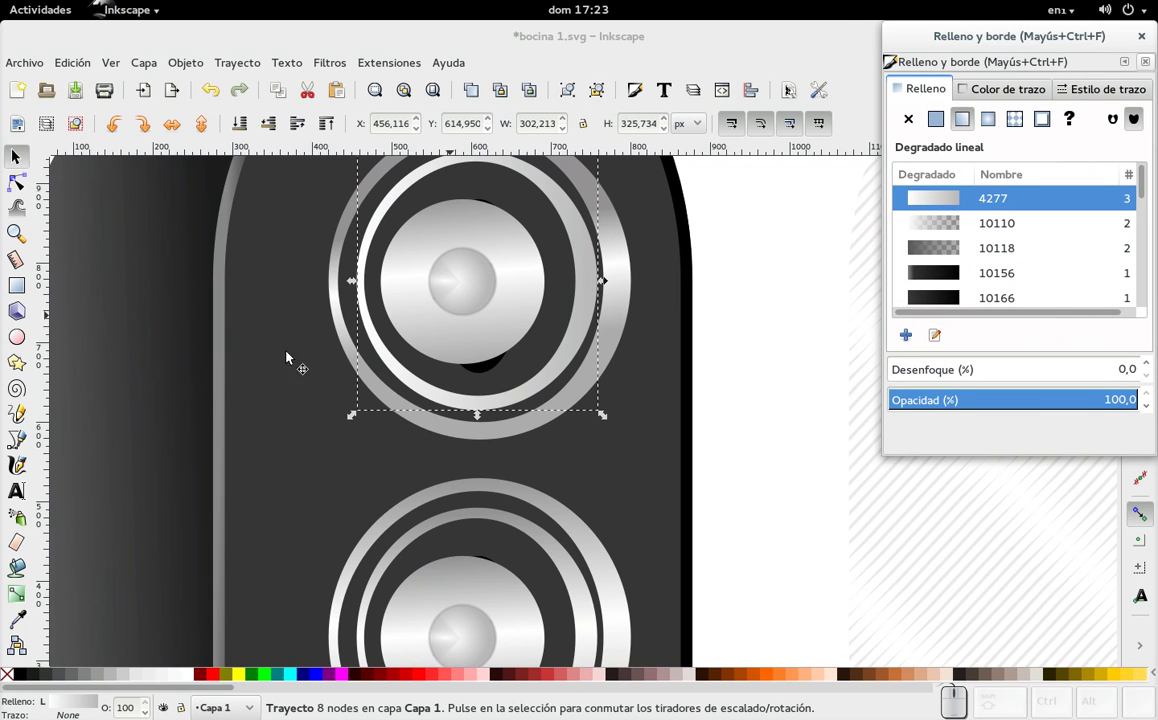
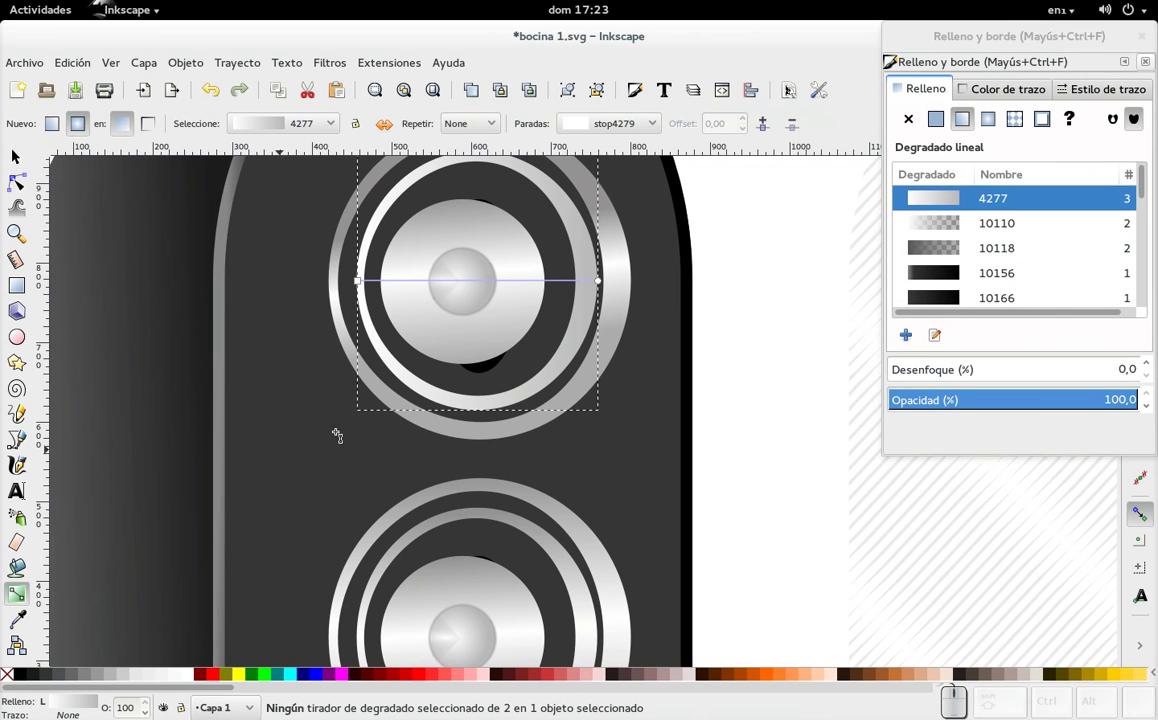
- Apply the 7406 metallic gradient to the ring and return the view to the speaker front
scroll(down, 3)
scroll(down, 3)
click(978, 294)
scroll(up, 3)
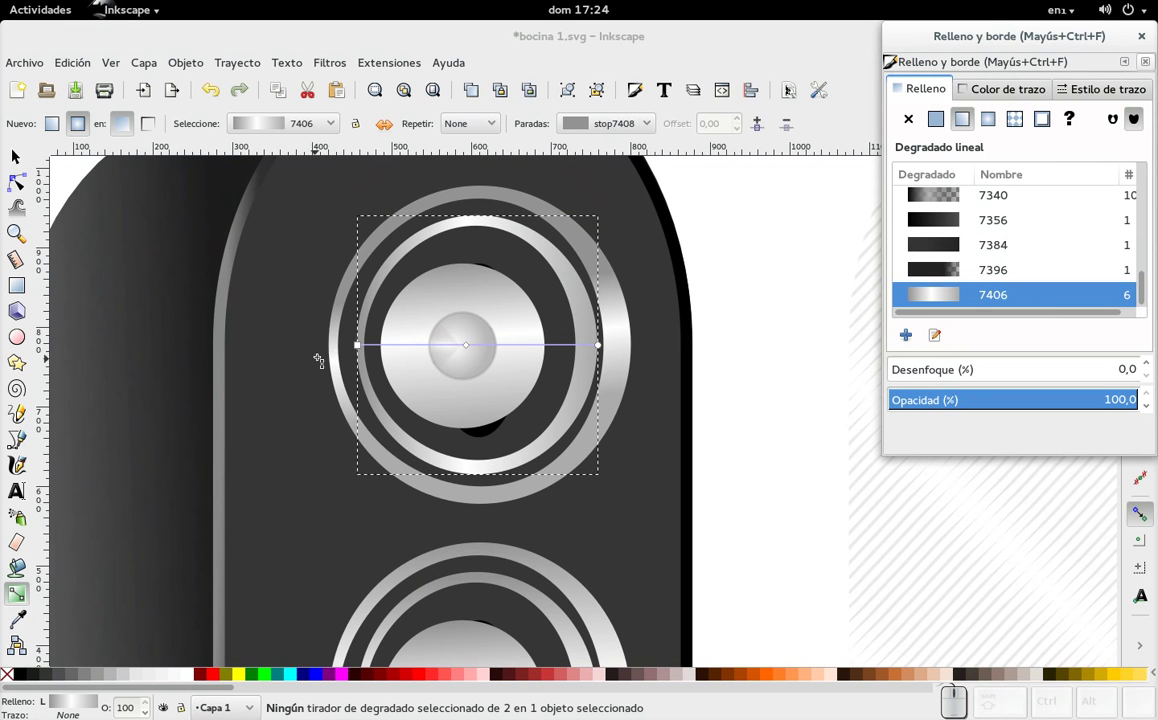
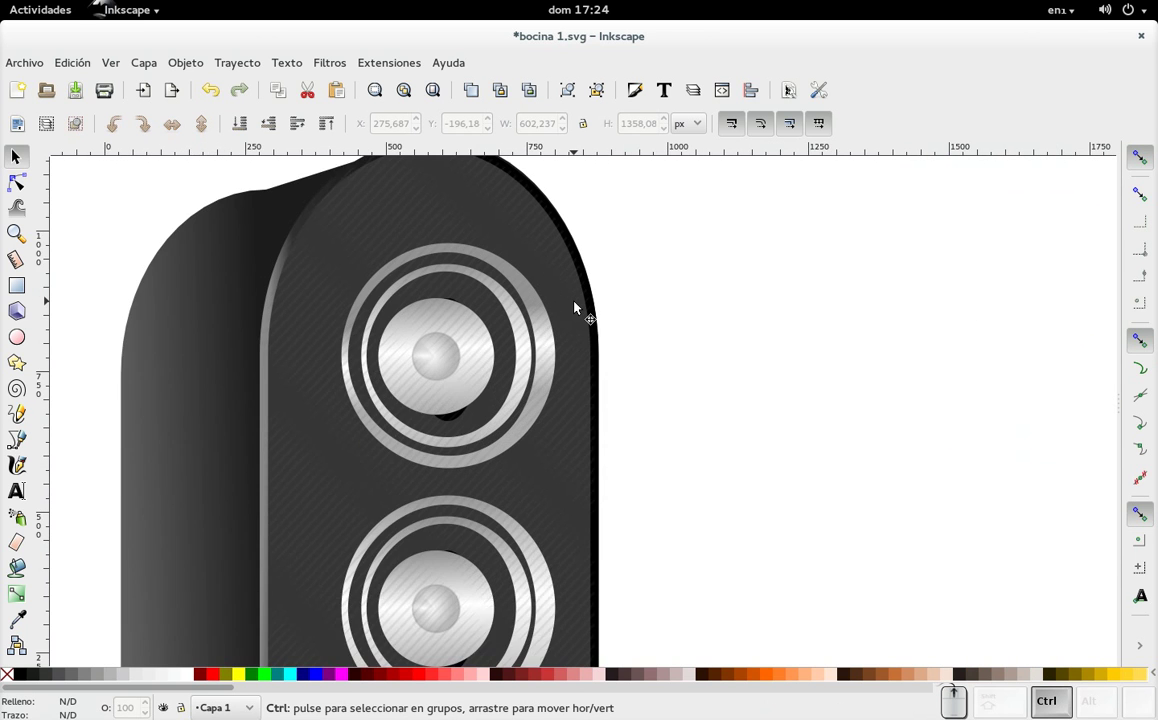
scroll(up, 3)
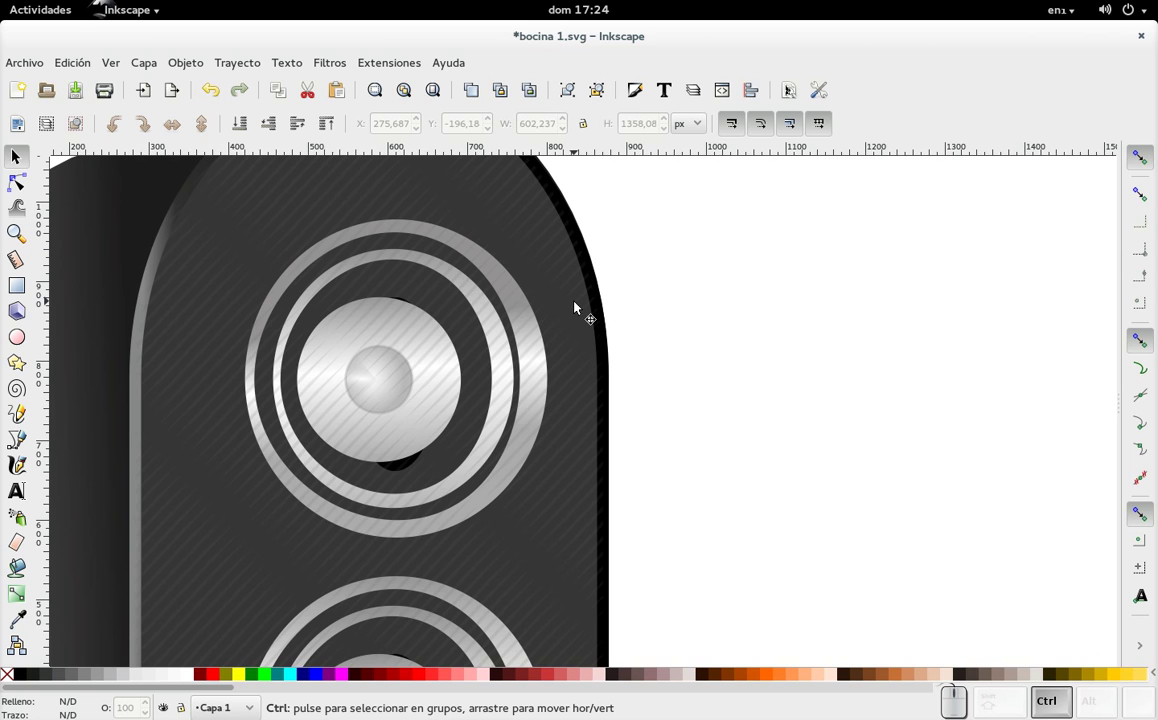